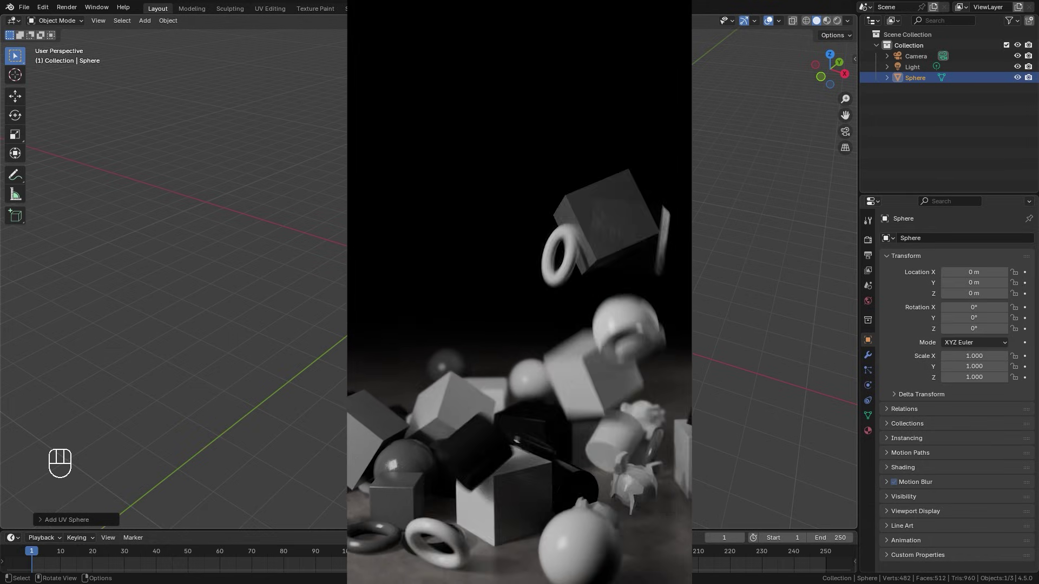
Select the sphere and add a level-2 Subdivision Surface modifier with smooth shading.
click(520, 274)
middle_click(537, 271)
key(ctrl+2)
drag(421, 282, 435, 282)
drag(445, 232, 391, 234)
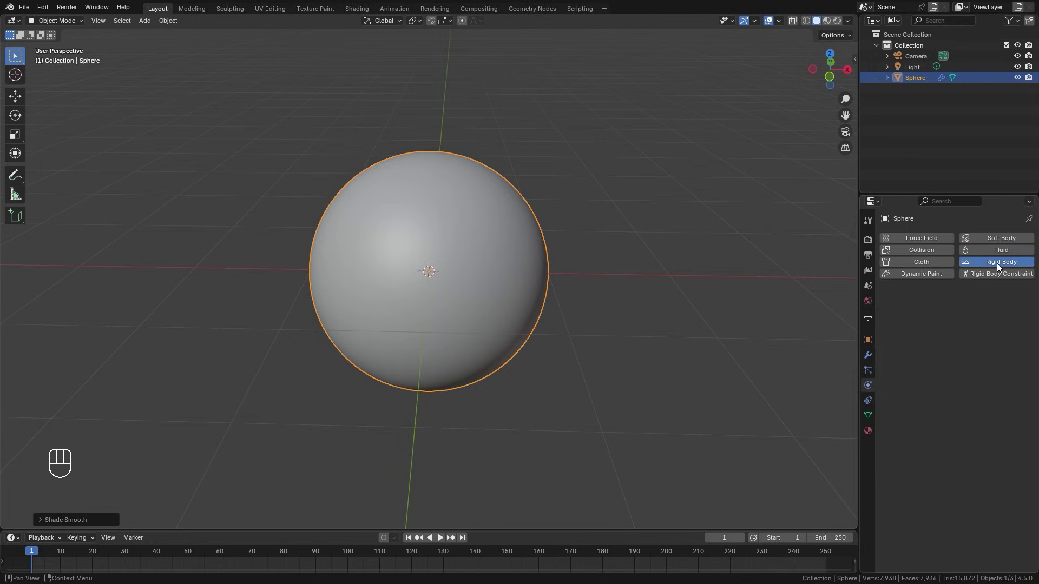
Zoom out from the sphere, expand the scene's Rigid Body World settings and bring up the Add menu.
key(space)
key(space)
drag(435, 412, 528, 347)
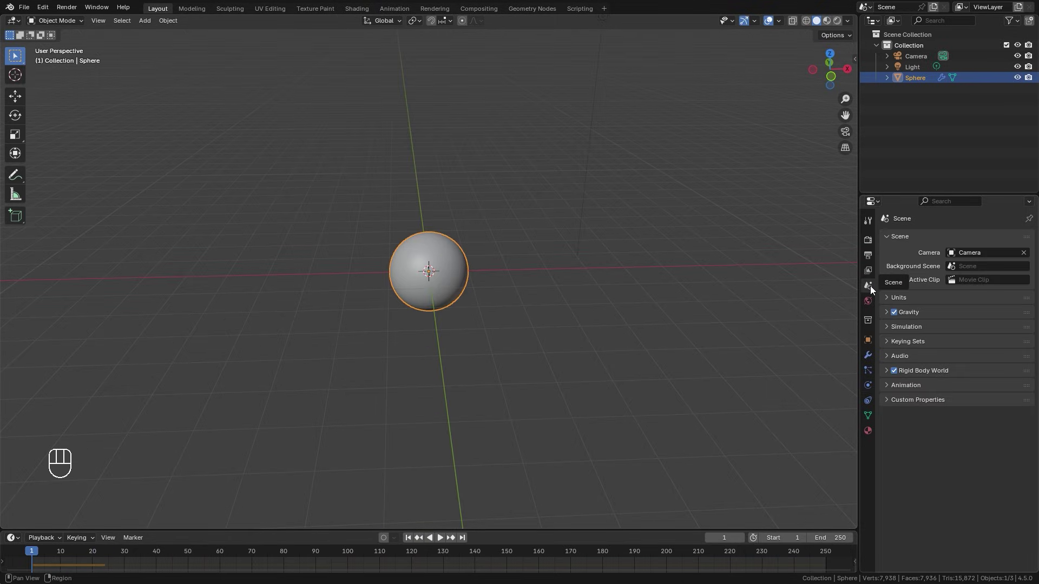
click(931, 372)
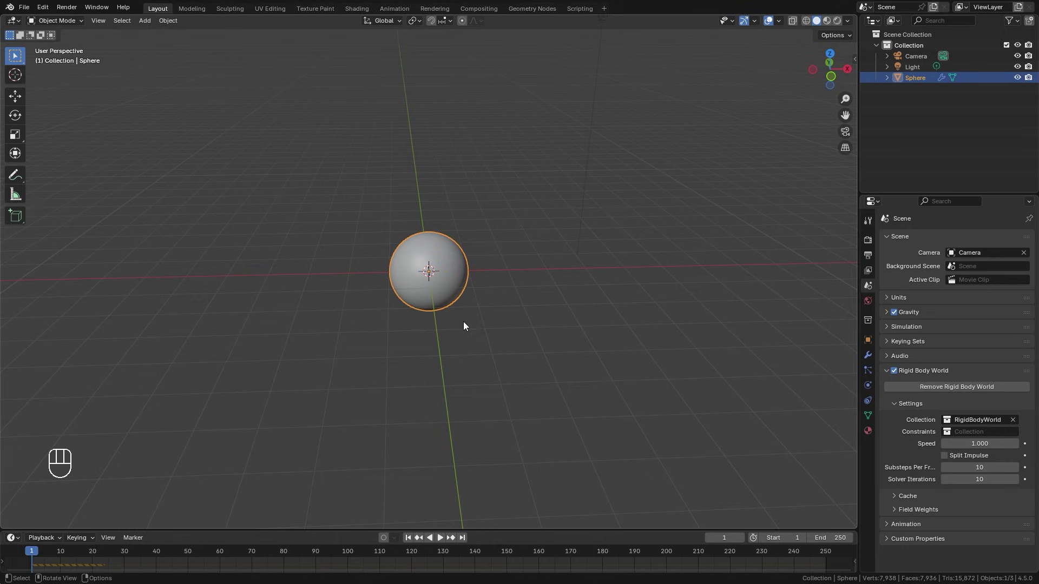
key(shift+a)
Add a Force field to the scene and set its Strength to -250.
key(shift+a)
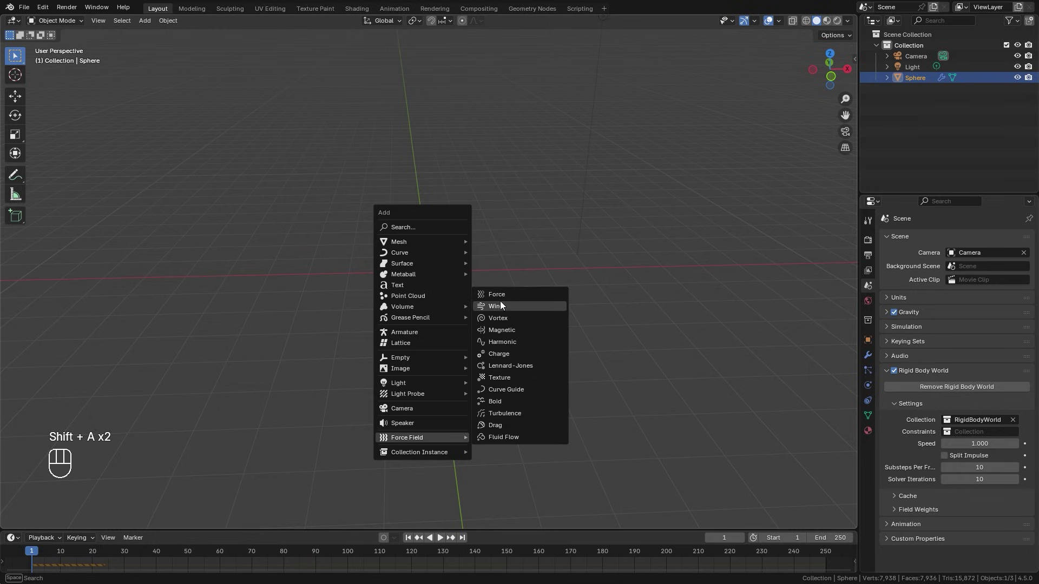
click(441, 311)
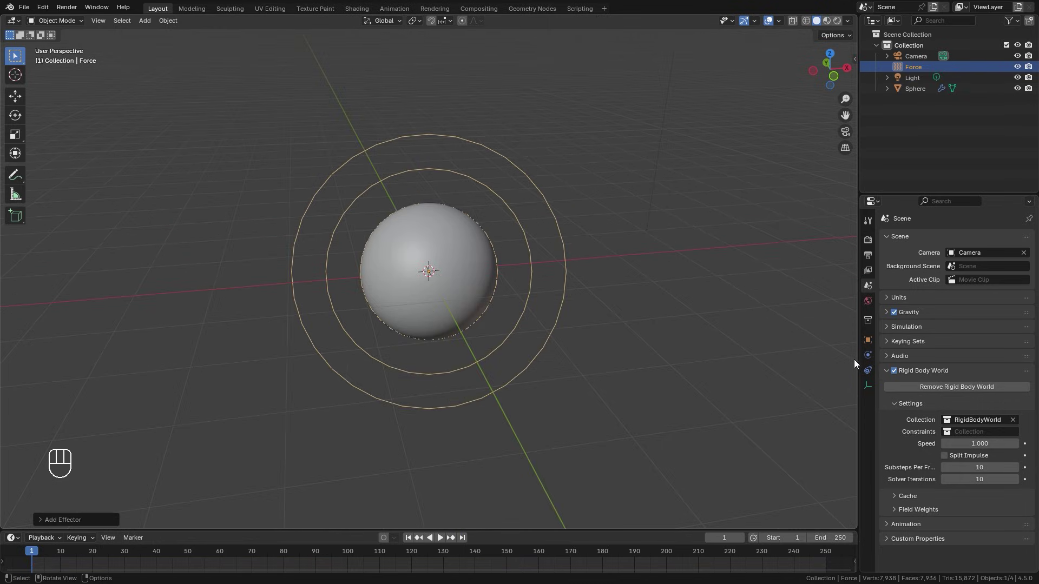
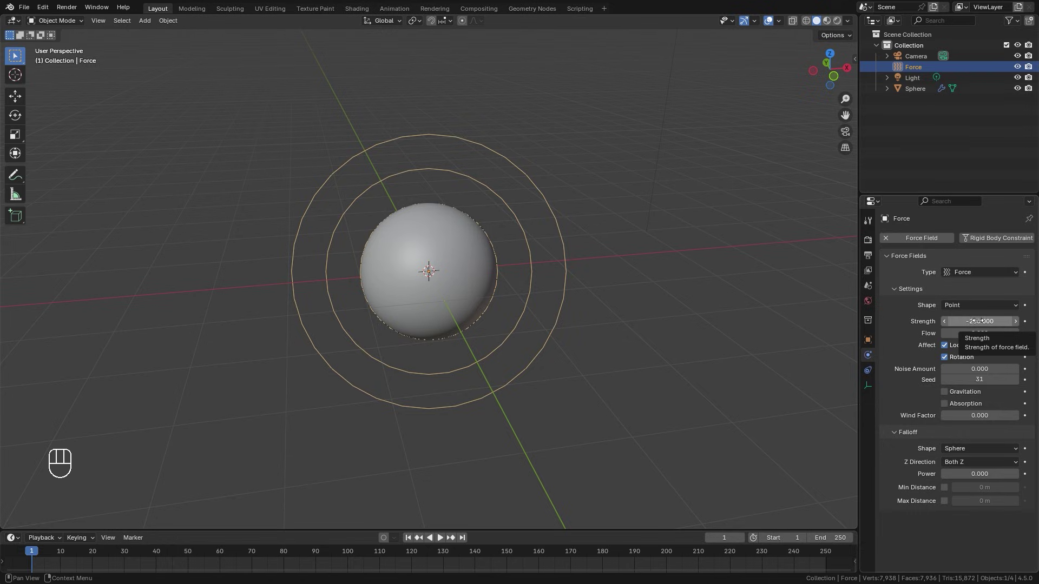
drag(635, 276, 621, 274)
Duplicate the force field in place and switch the copy, Force.001, to Turbulence.
key(shift+d)
drag(976, 278, 971, 421)
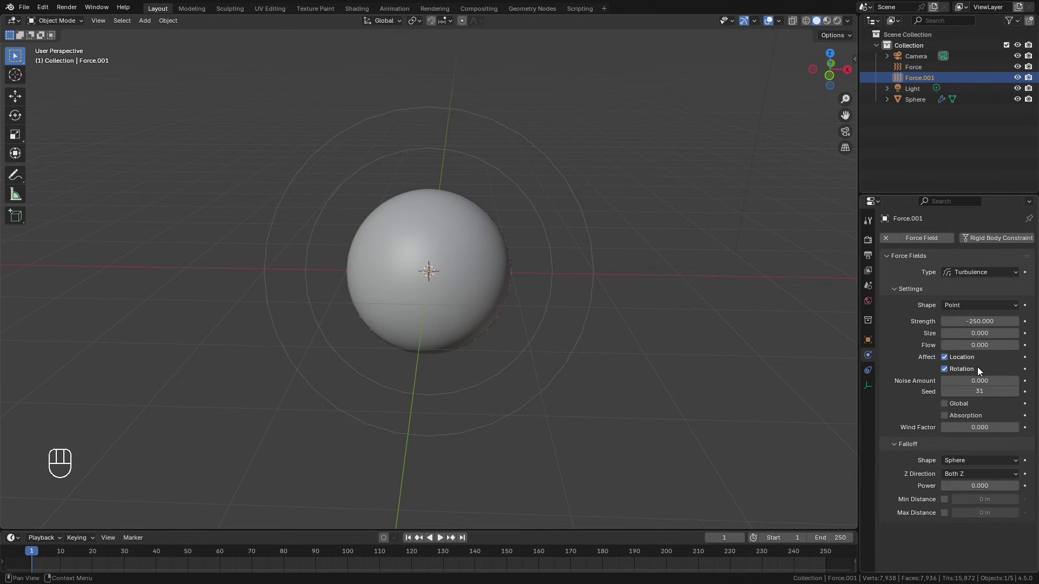
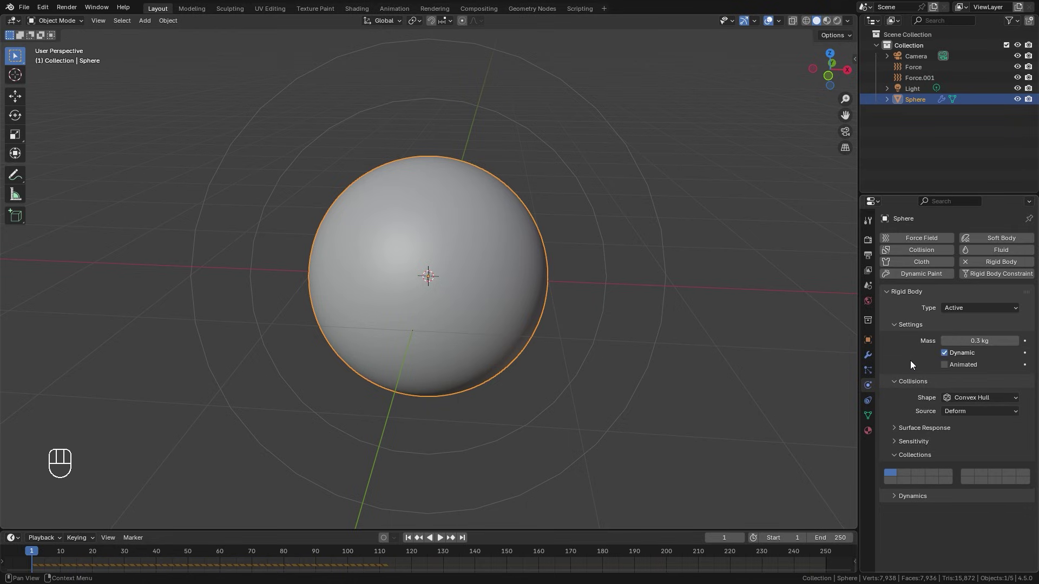
Turn off the sphere's Dynamic option and toggle its rigid body type Passive then back to Active.
click(949, 356)
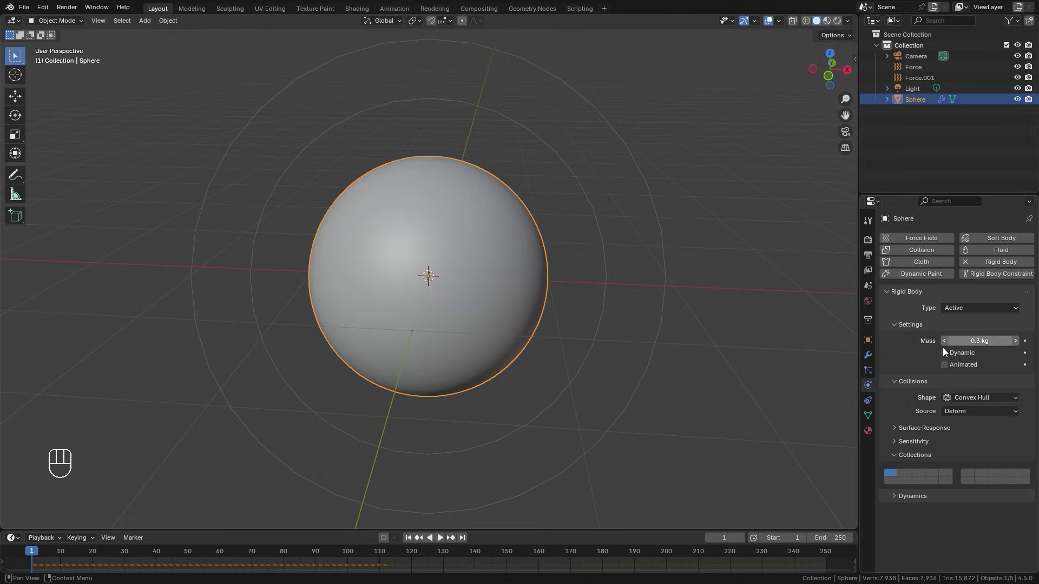
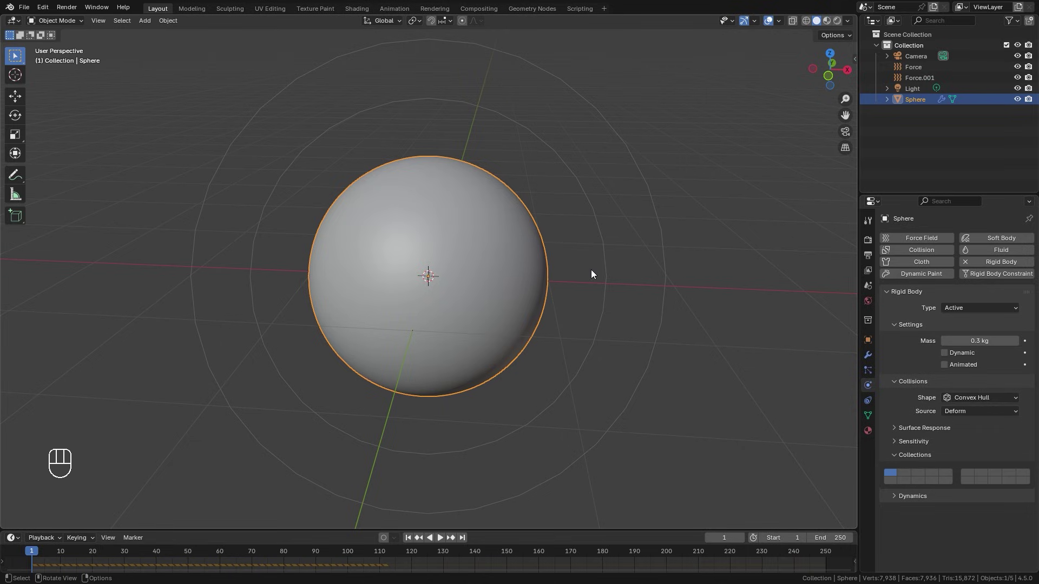
drag(963, 310, 962, 335)
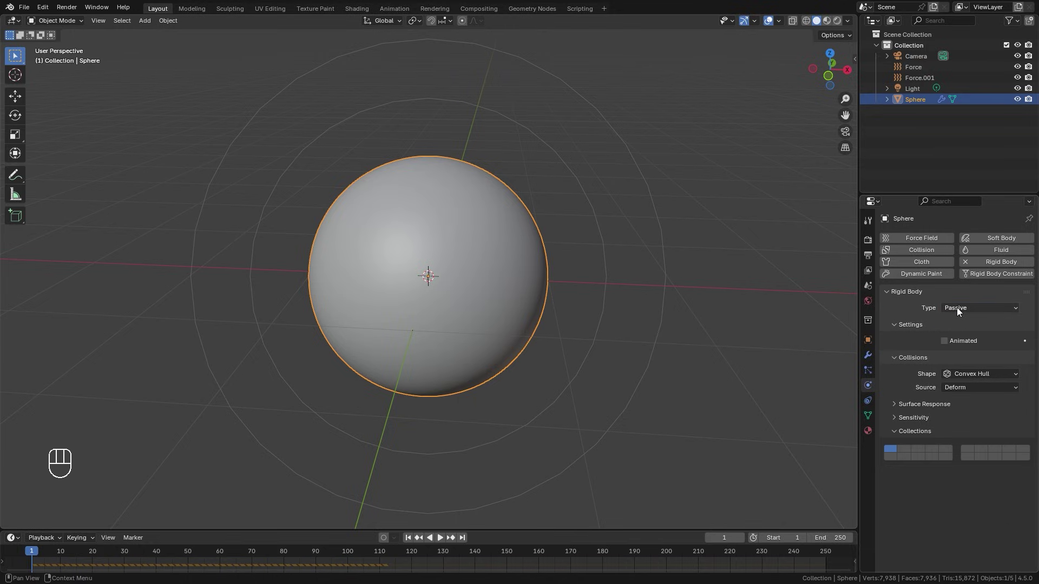
click(960, 312)
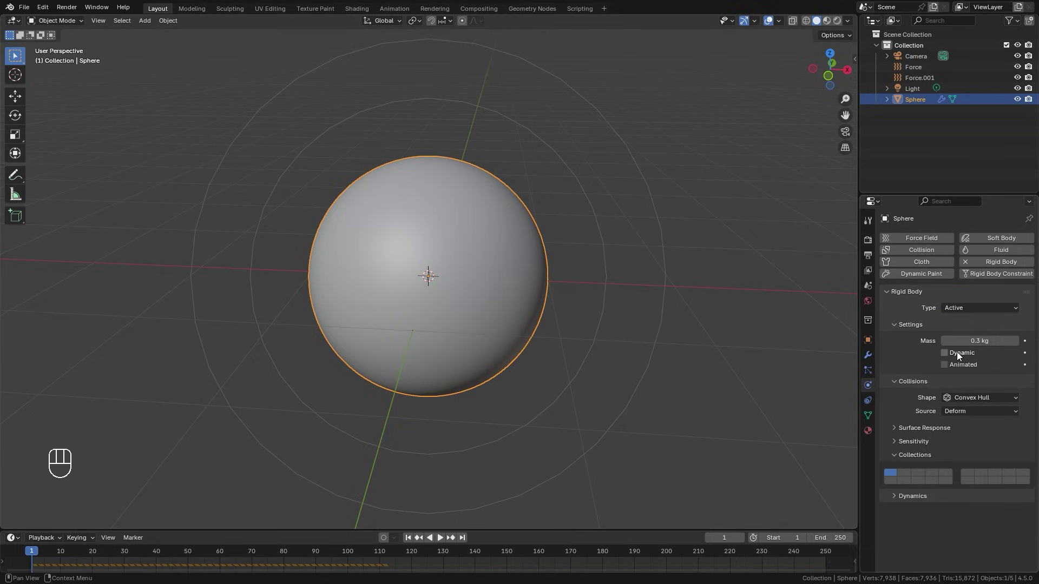
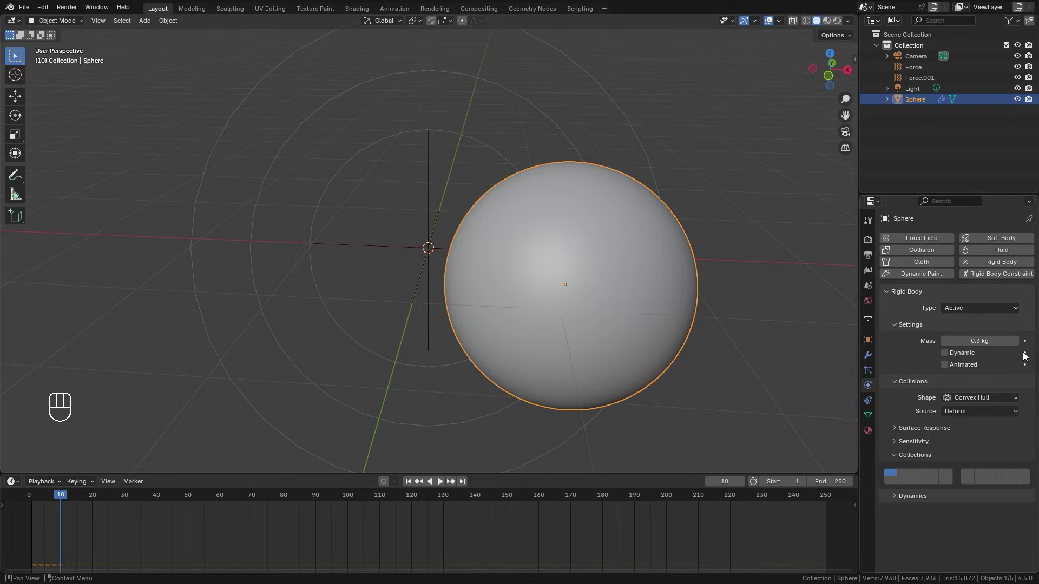
Key Dynamic off at frame 10, enable all collision collections and key them.
click(1028, 357)
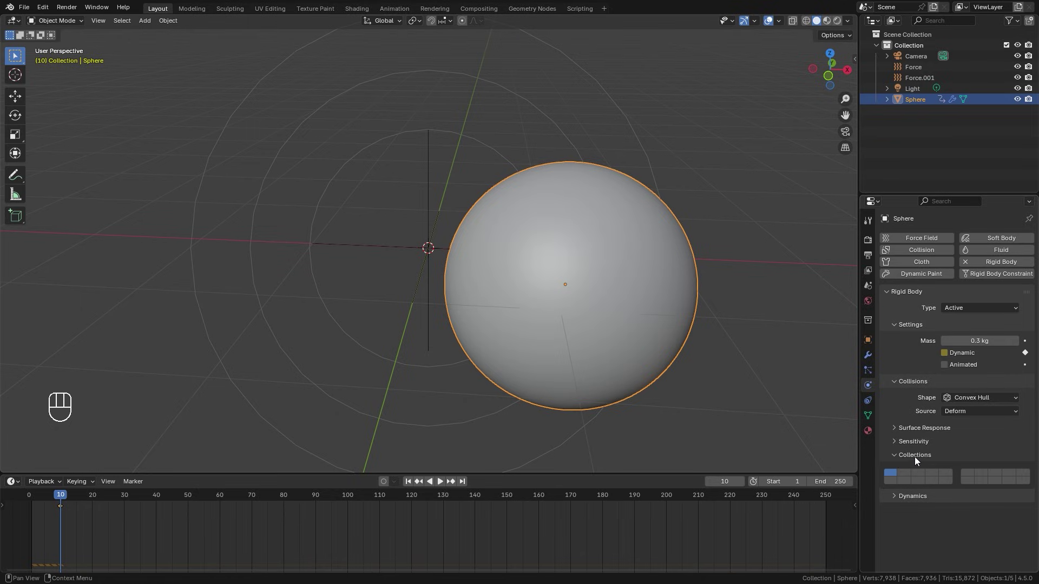
click(916, 459)
click(918, 461)
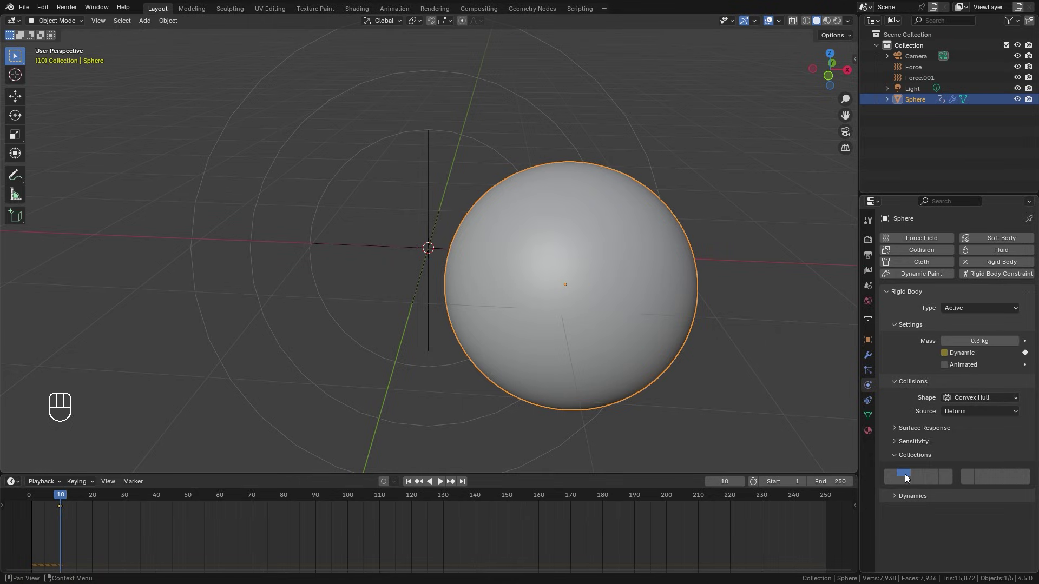
key(i)
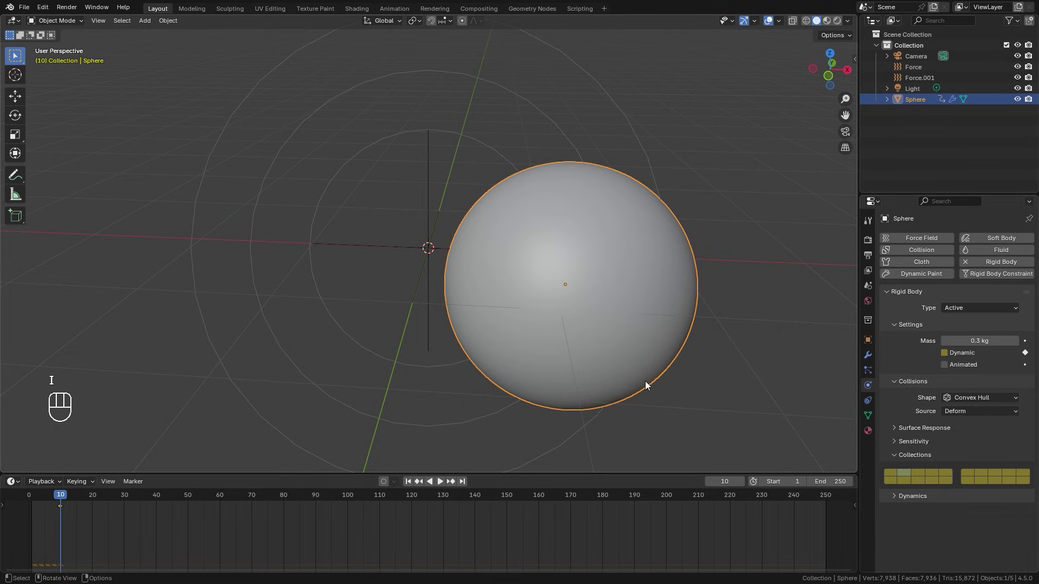
At frame 11 key the collision collections, turn Dynamic back on and key it.
key(Right)
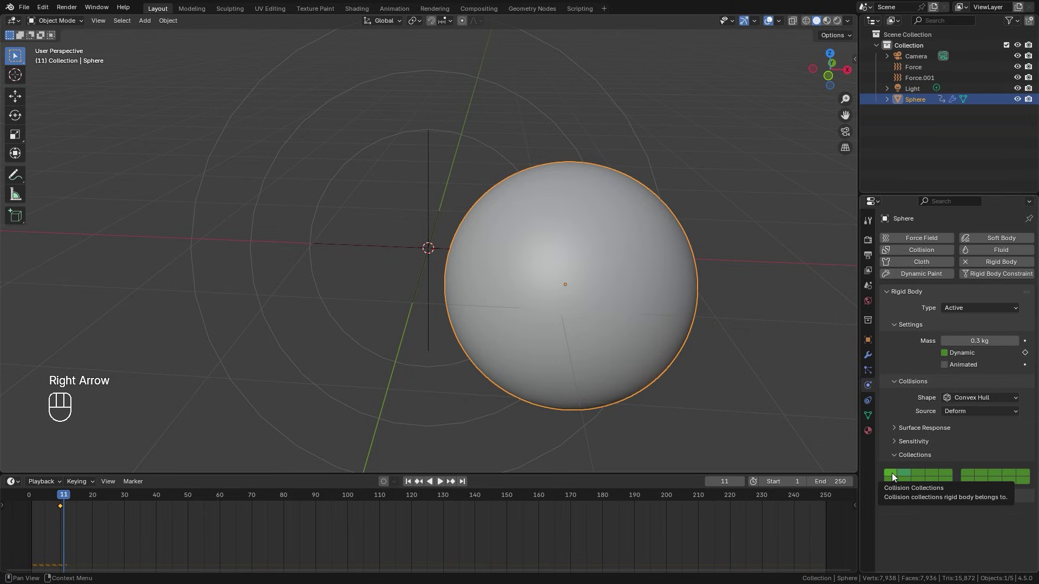
key(i)
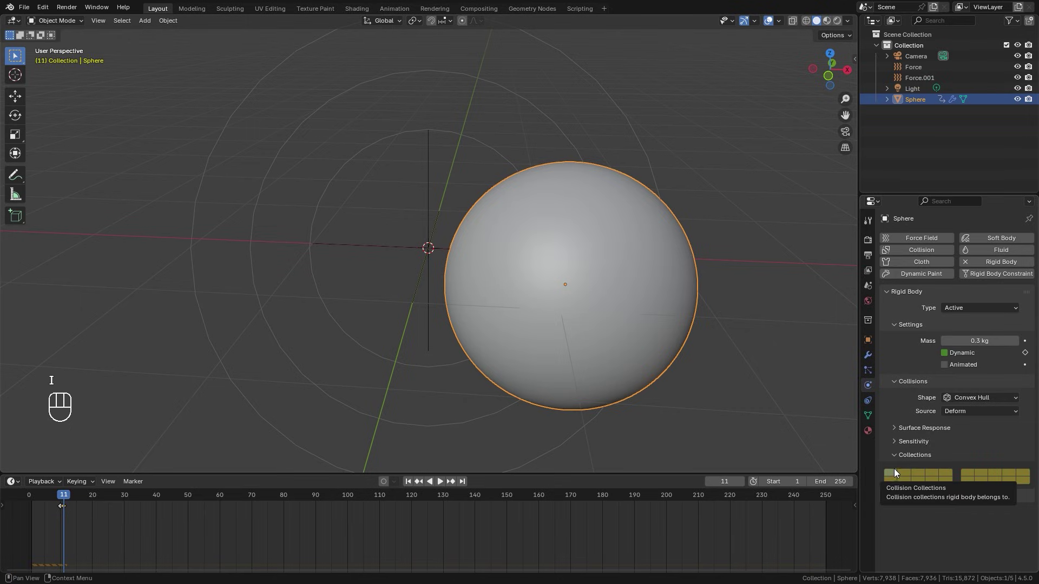
click(950, 356)
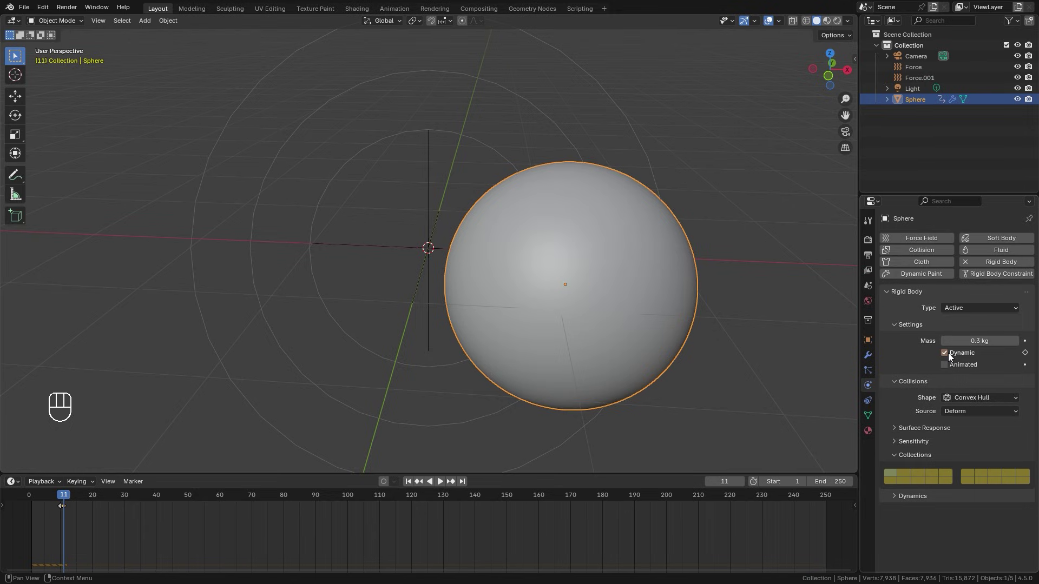
click(1030, 355)
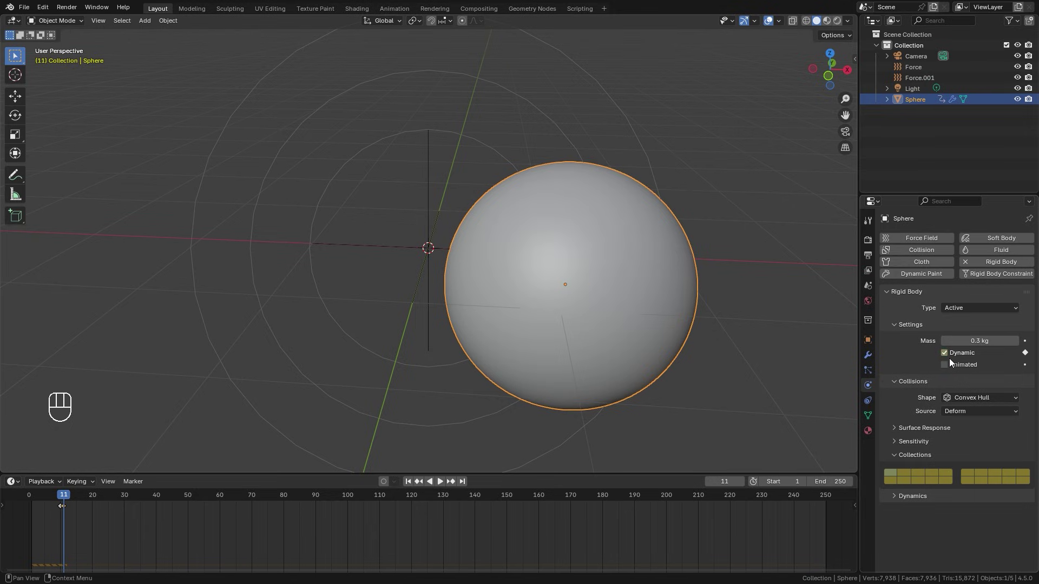
Set the collision shape to Sphere, play the simulation briefly and step back near frame 11.
drag(970, 404, 890, 399)
drag(971, 404, 957, 426)
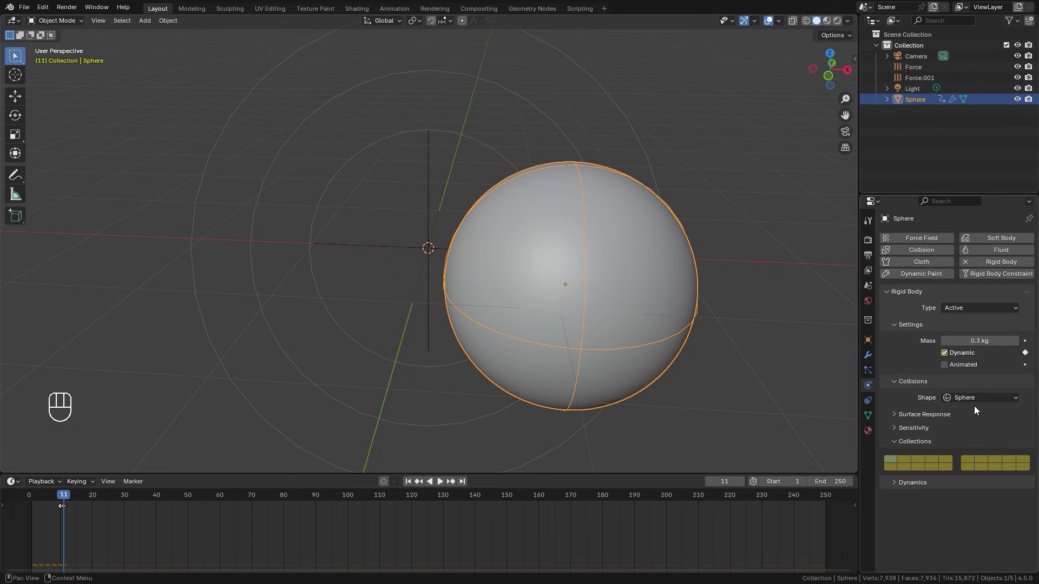
drag(987, 402, 549, 261)
key(space)
key(space)
click(64, 499)
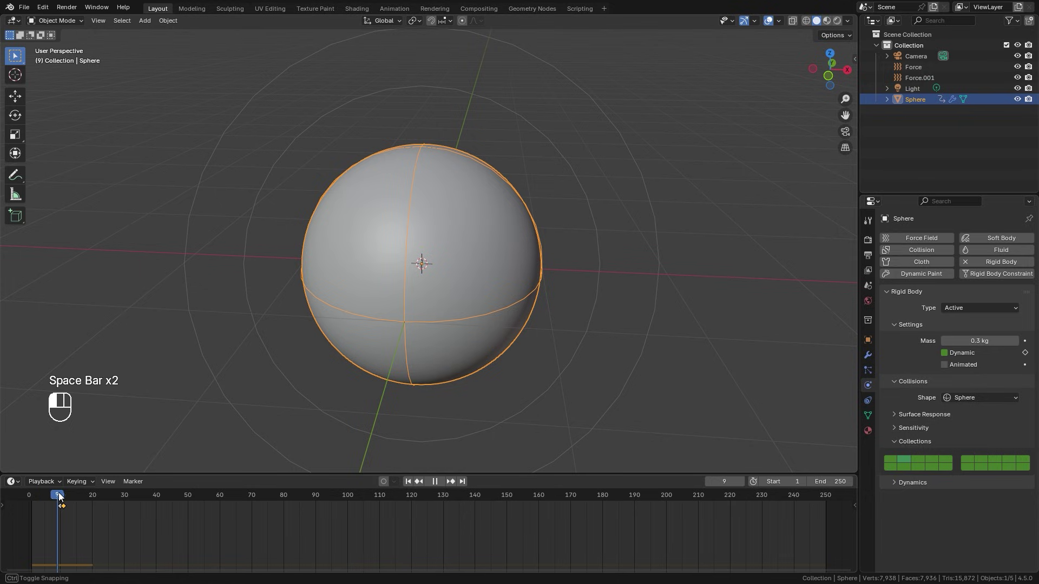
key(Right)
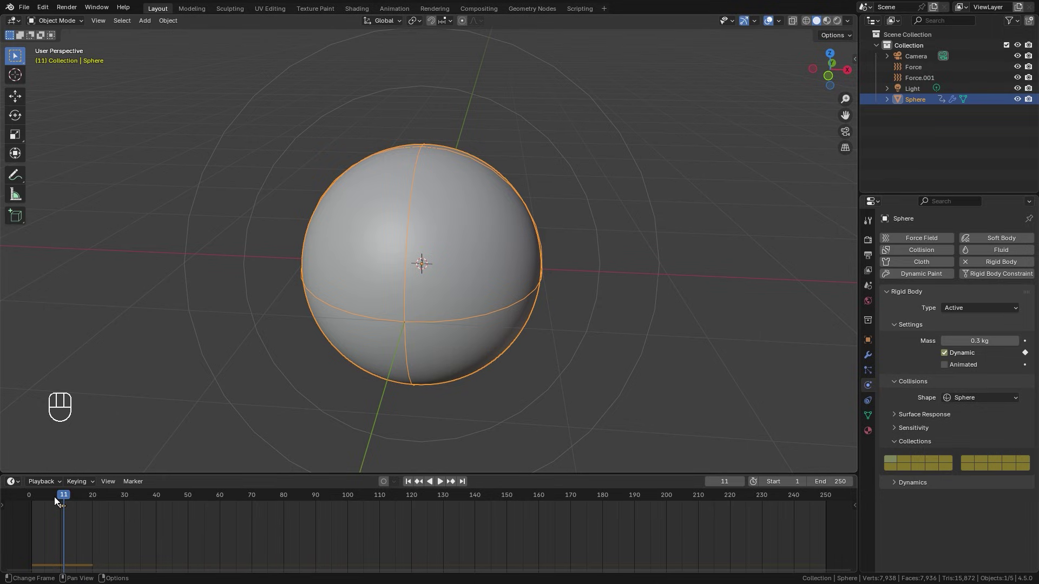
Scrub the timeline forward to around frame 440.
drag(68, 498, 688, 506)
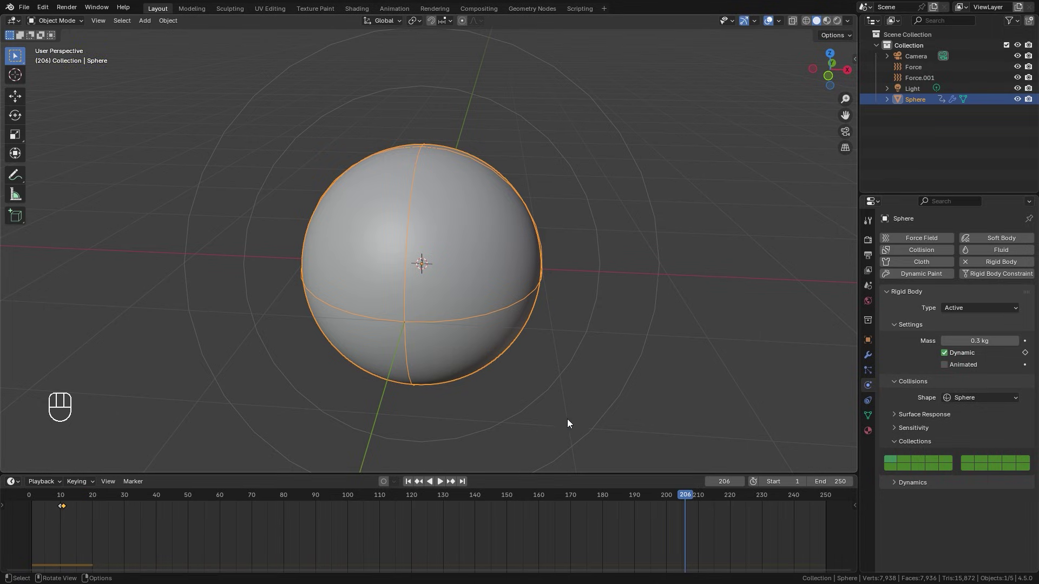
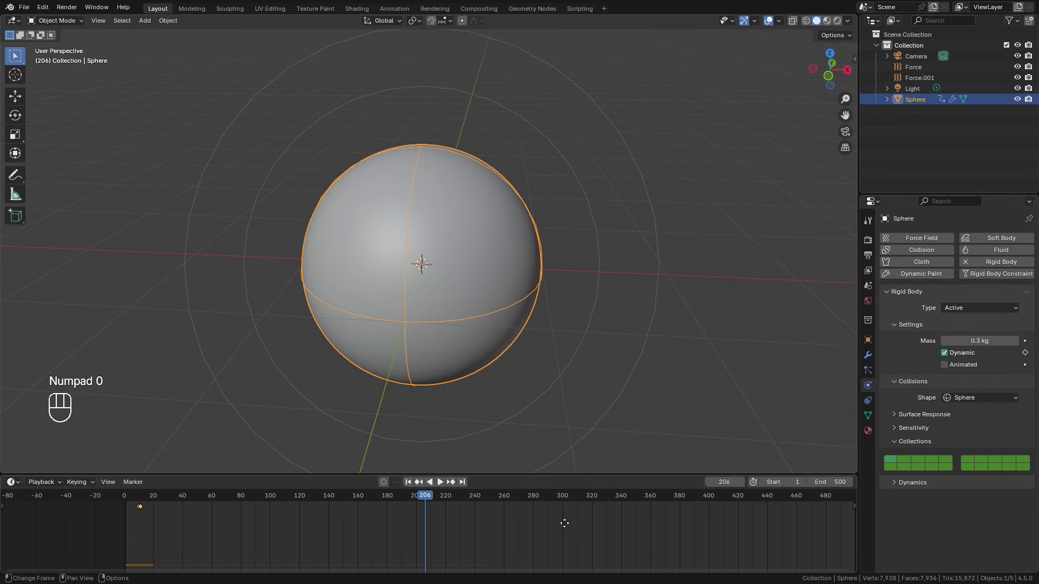
click(599, 501)
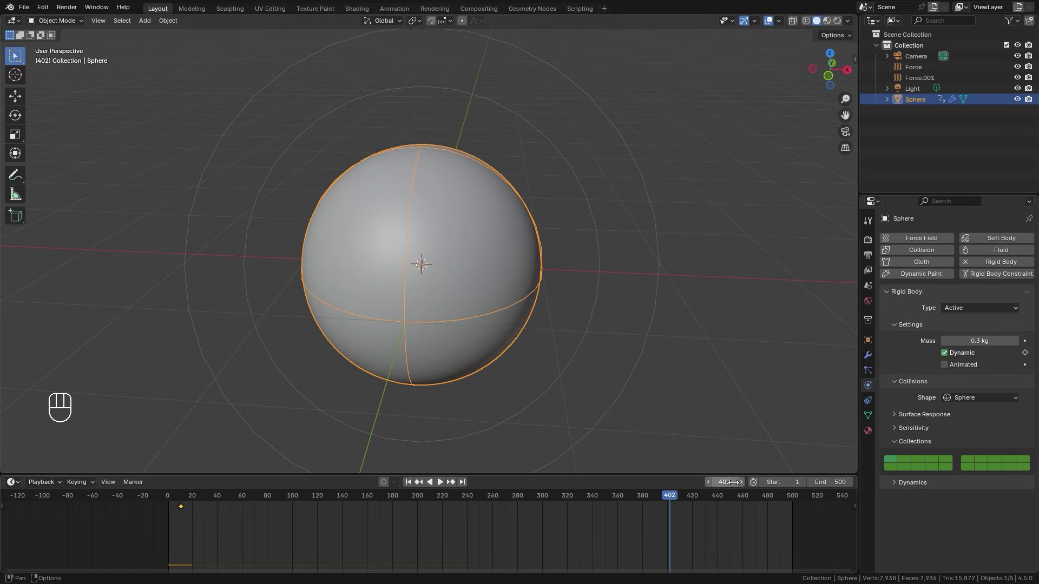
drag(679, 497, 700, 501)
drag(701, 502, 719, 503)
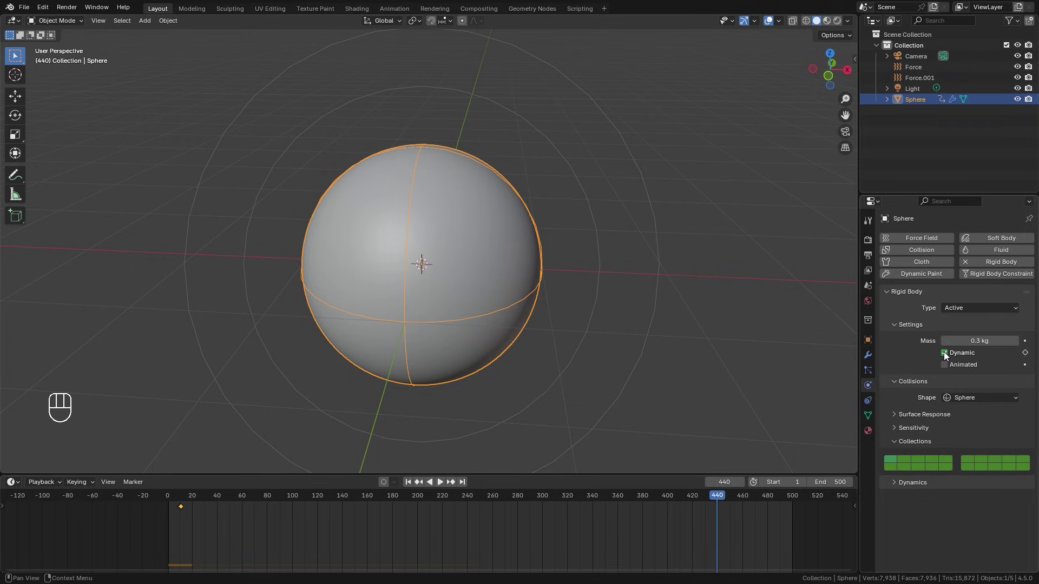
Key Dynamic off and the collision collections at frame 440, then resume playback.
click(947, 357)
click(1029, 356)
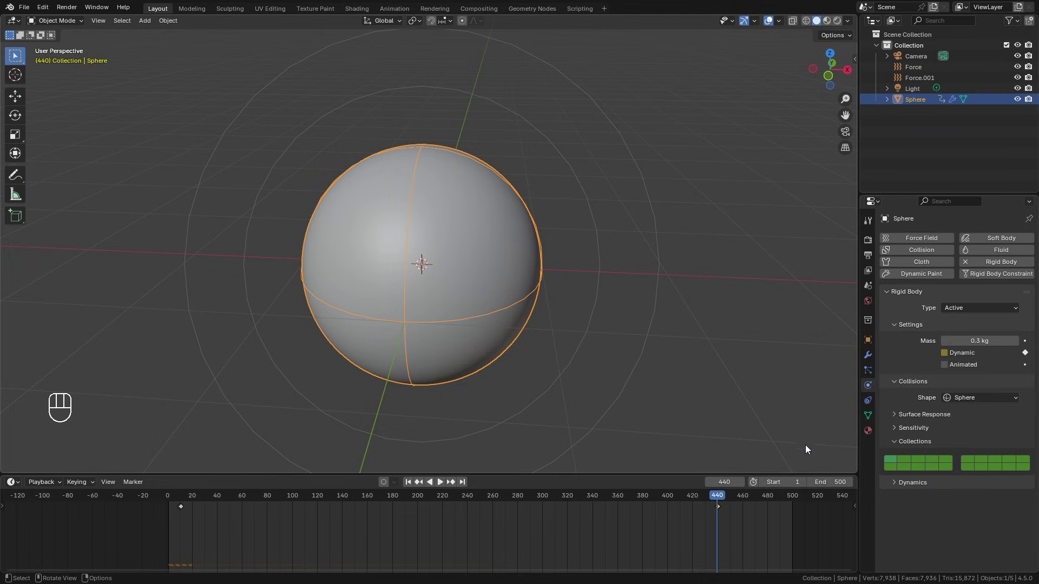
click(910, 461)
key(i)
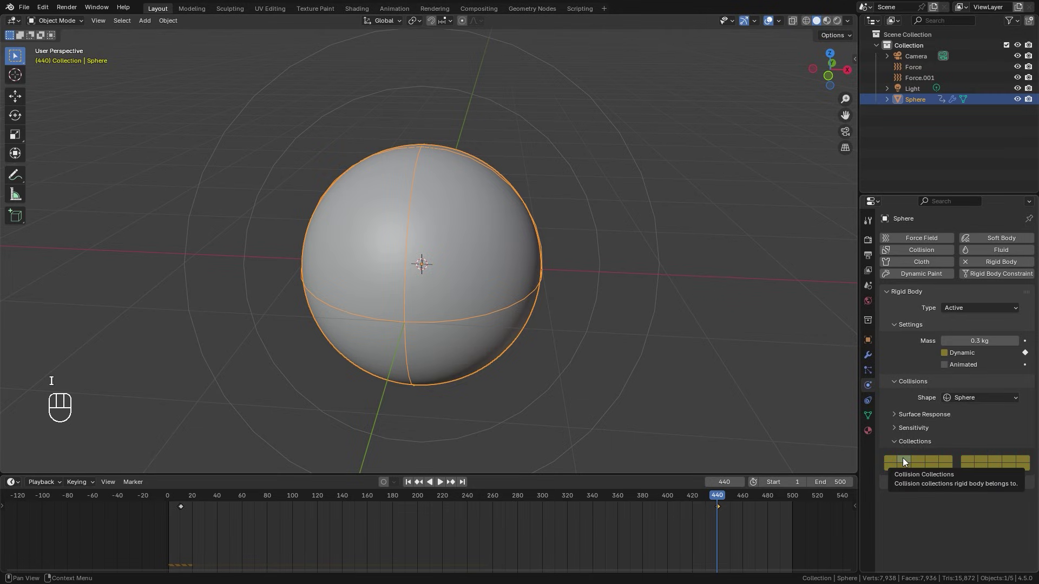
click(180, 497)
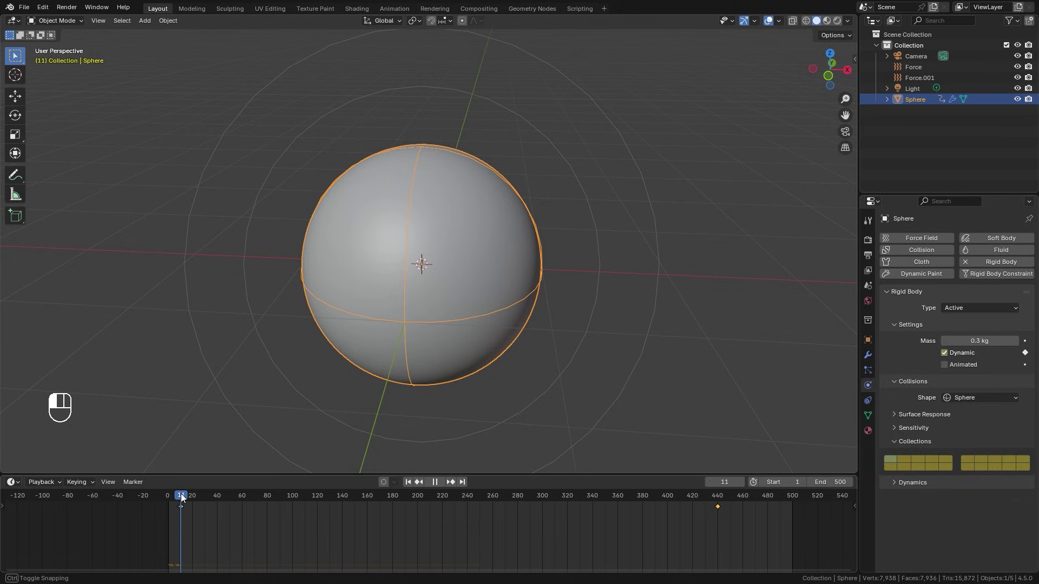
Key the sphere hidden from renders at frame 10 and visible again at frame 11.
key(Left)
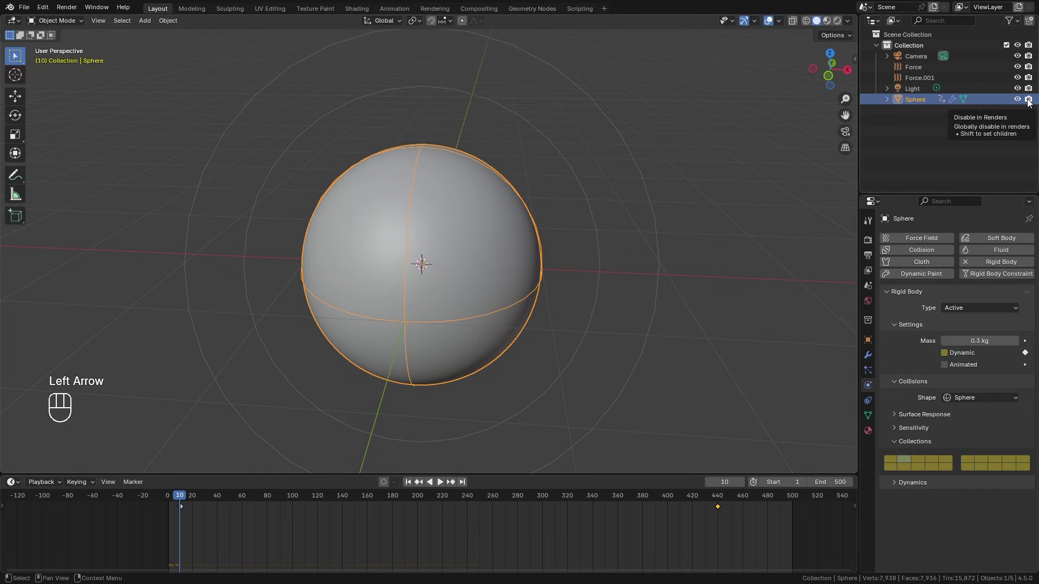
click(1031, 106)
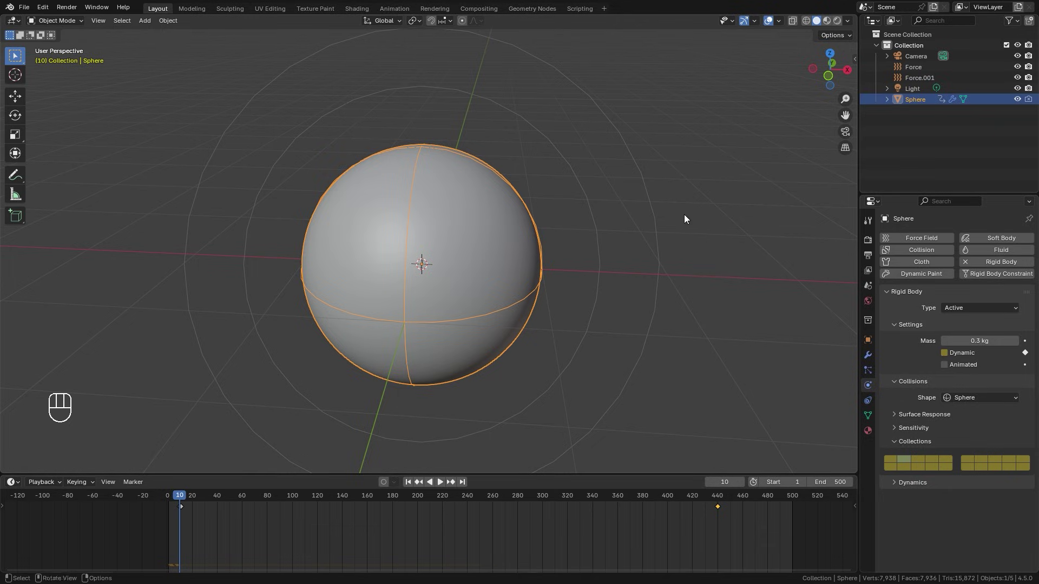
key(i)
key(Right)
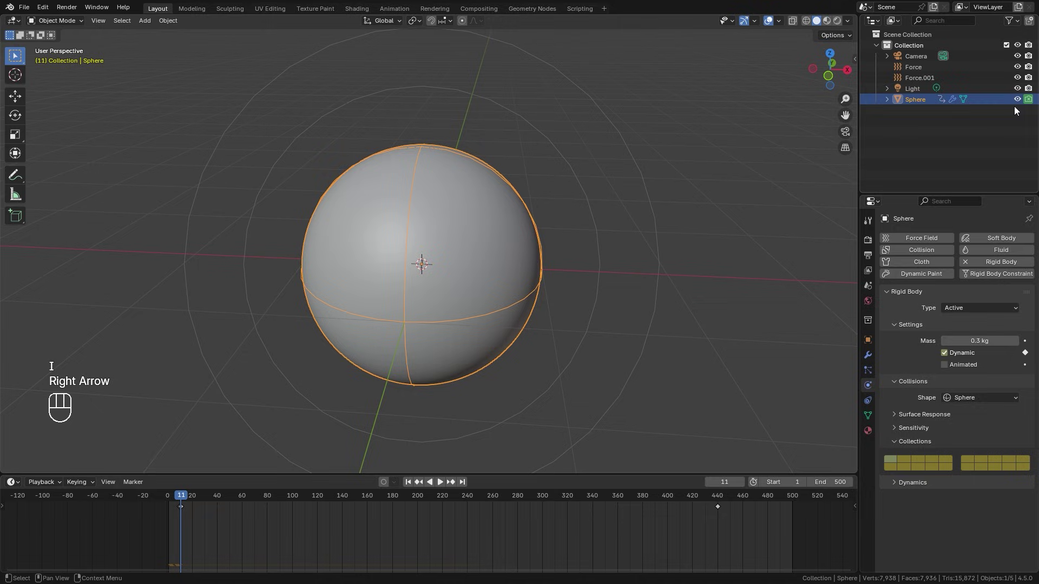
click(1031, 105)
key(i)
Jump to frame 440 and key the sphere's render visibility there.
click(718, 500)
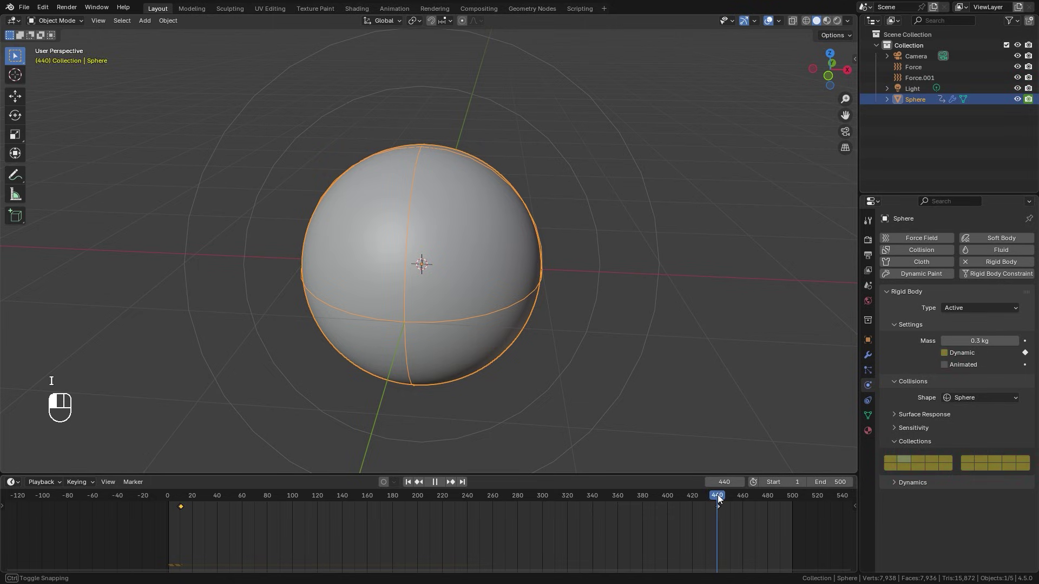
click(721, 500)
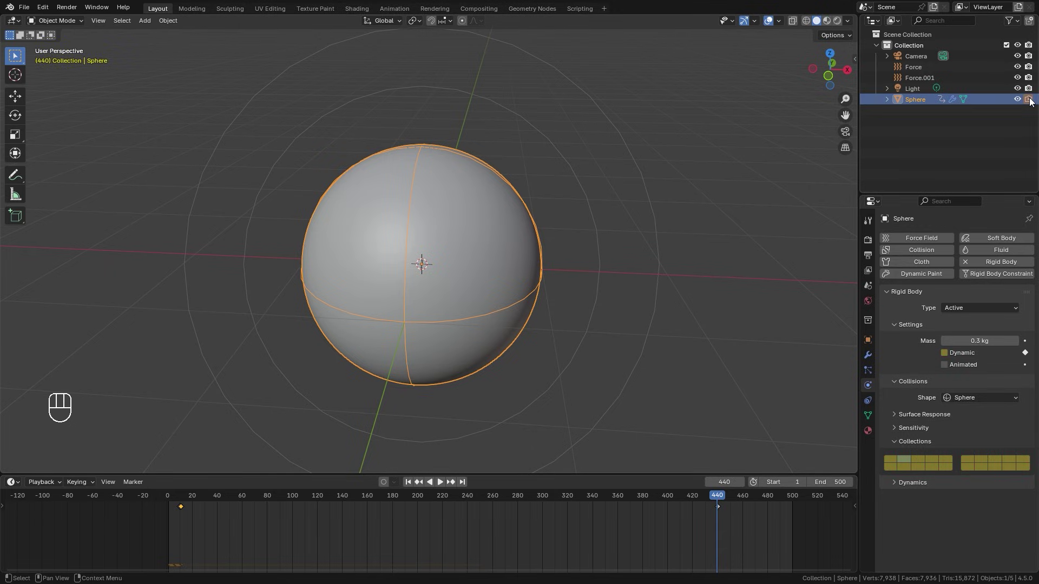
key(i)
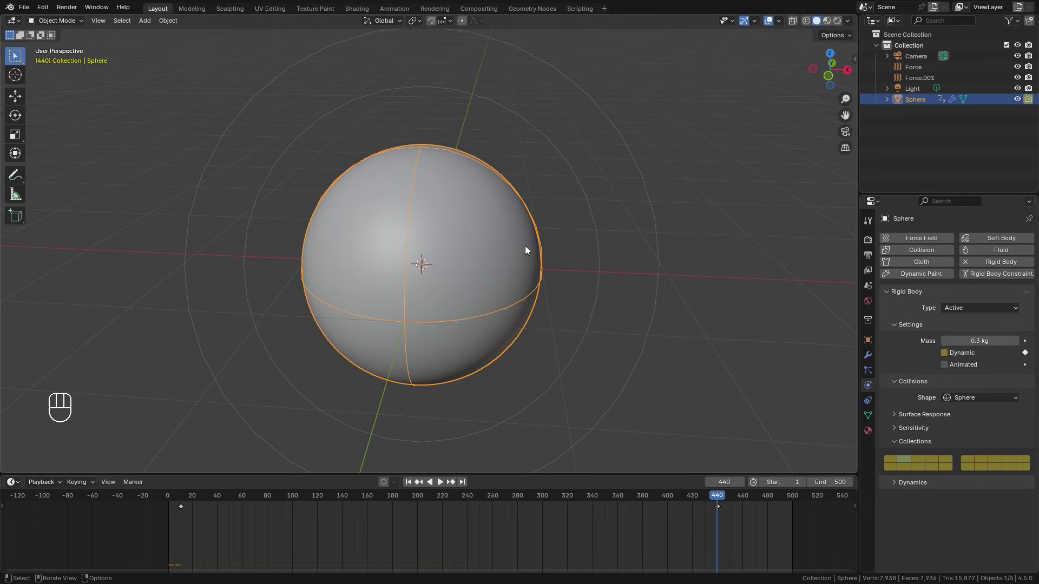
Return to frame 1 and duplicate the sphere in place.
drag(492, 242, 509, 226)
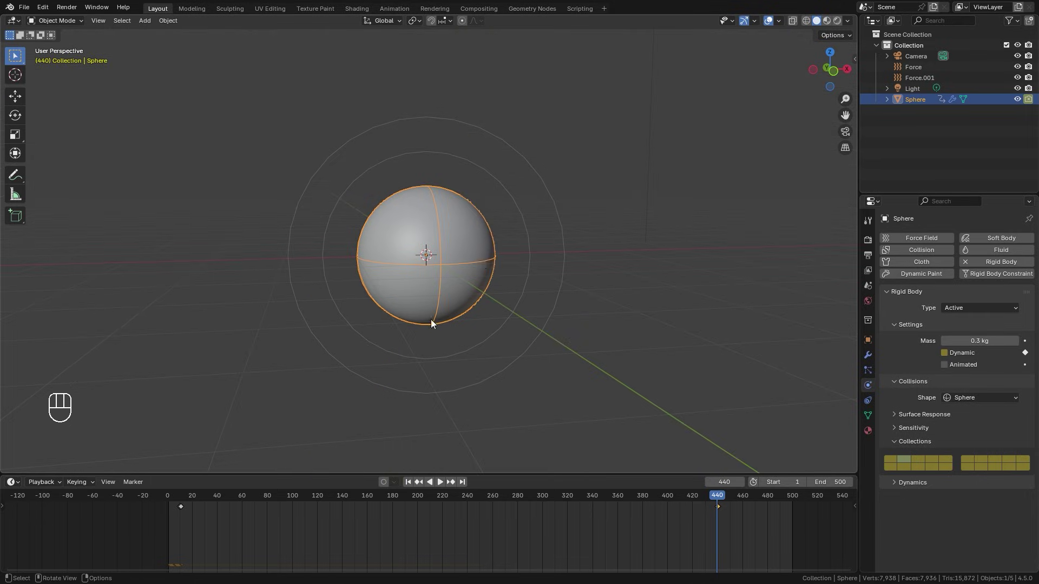
drag(506, 223, 489, 240)
click(411, 489)
middle_click(544, 274)
key(shift+d)
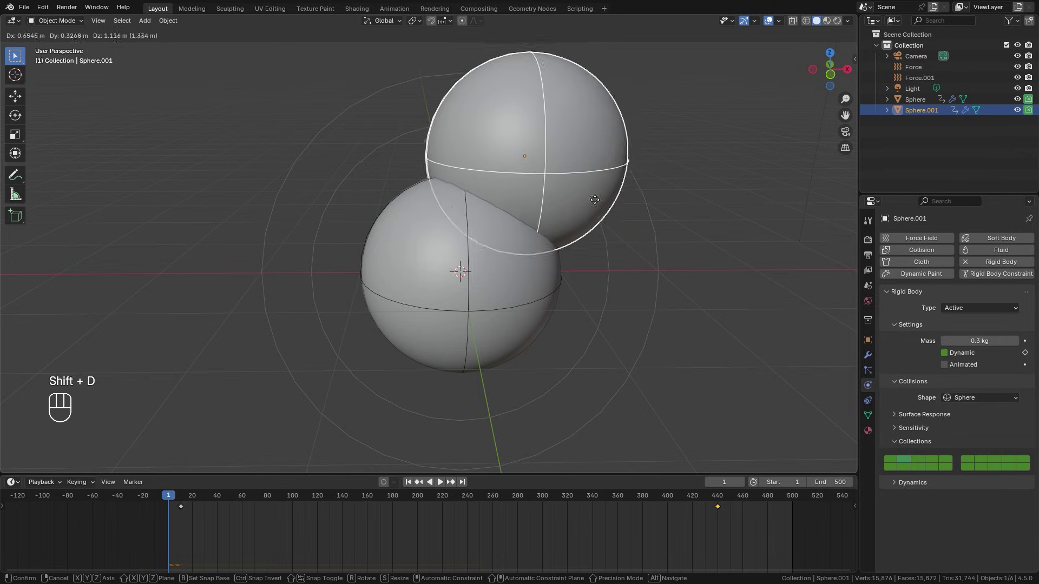
click(921, 113)
Repeatedly duplicate the selected spheres in place until fifty copies, Sphere through Sphere.049, exist.
key(shift+d)
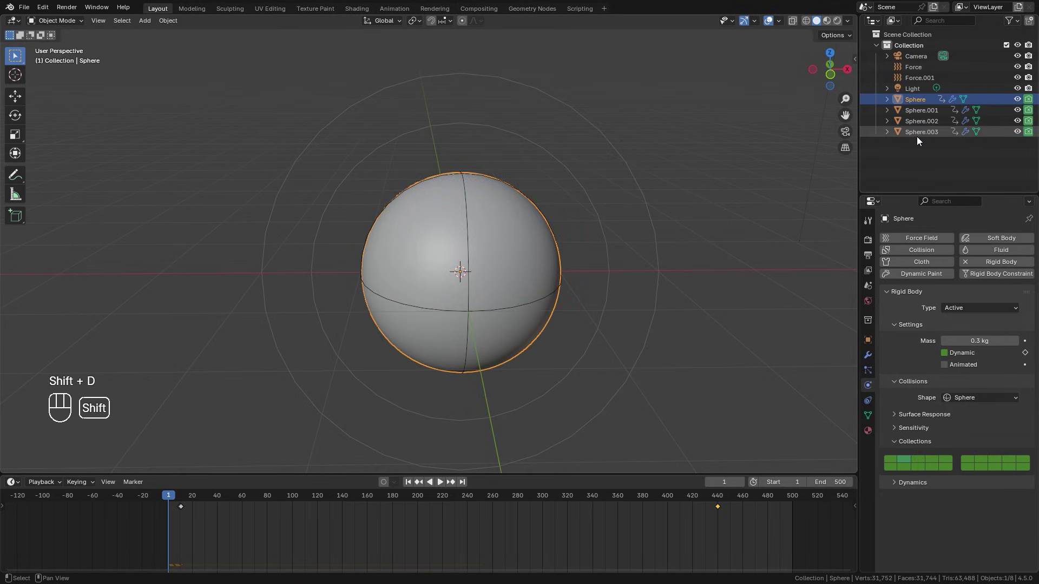
click(920, 141)
key(shift+d)
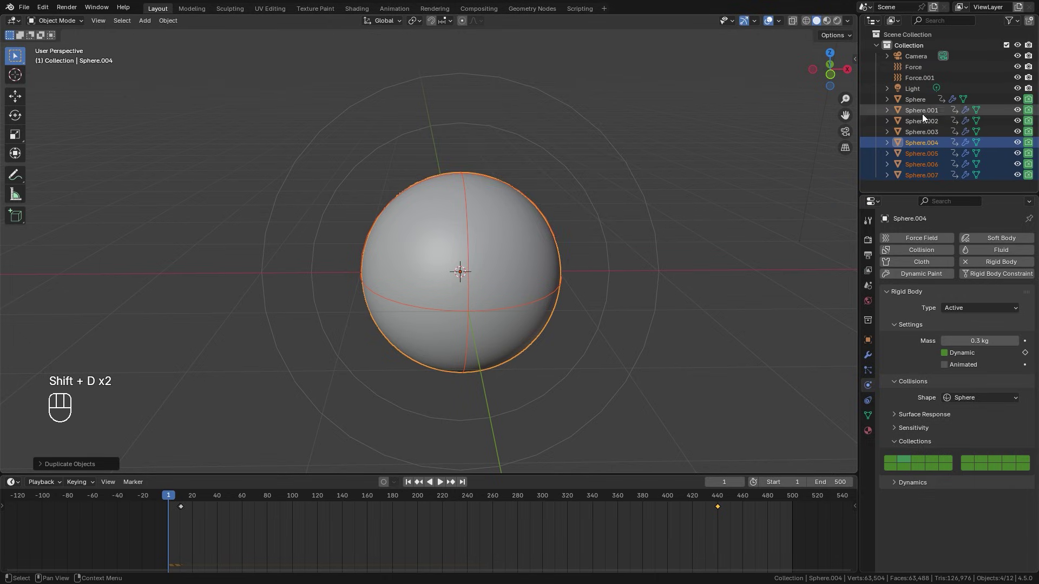
click(923, 106)
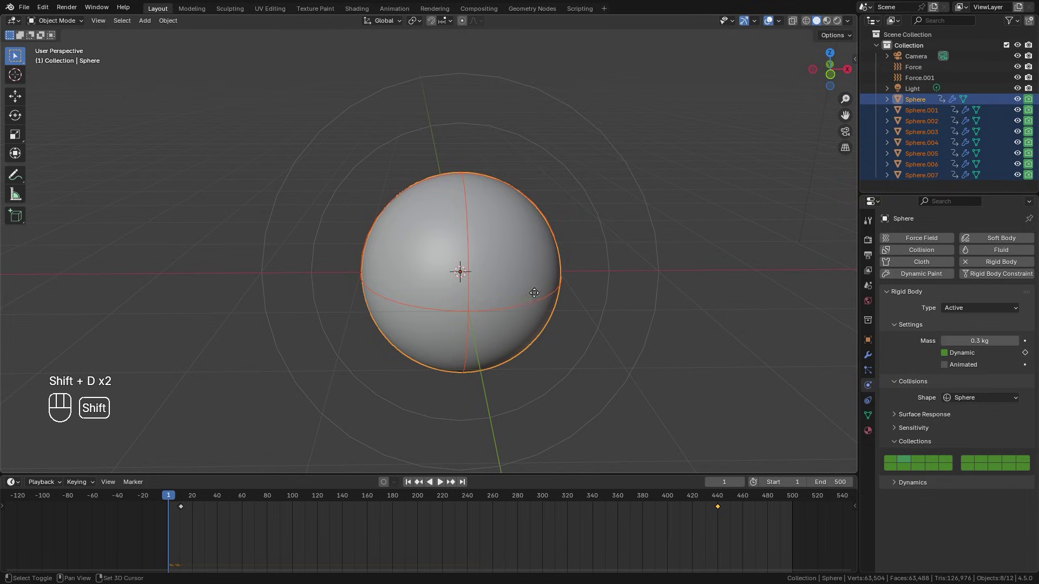
key(shift+d)
click(922, 101)
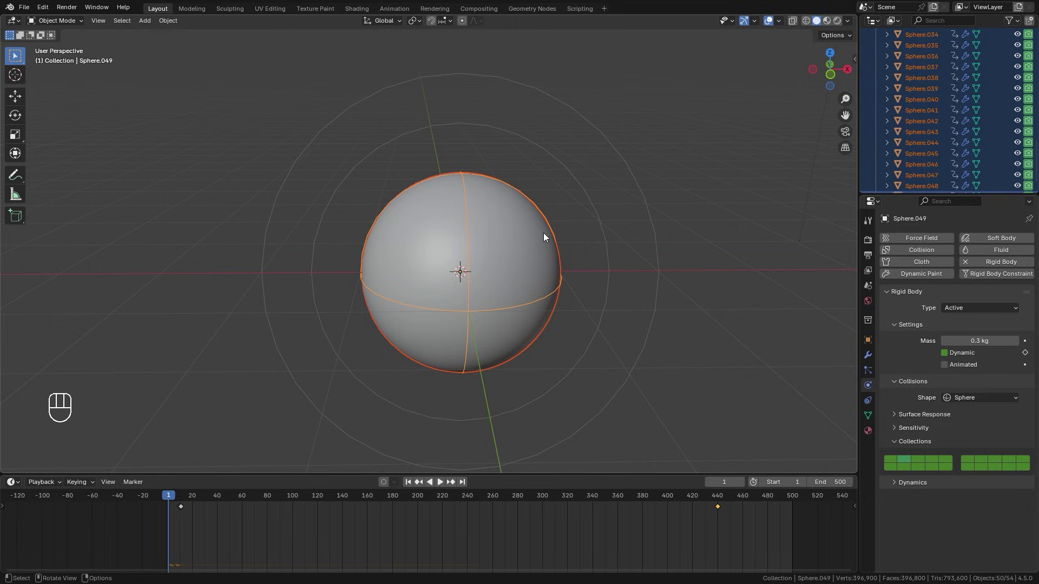
Randomize the fifty spheres' locations and sizes with Randomize Transform, then apply scale from front view.
key(F3)
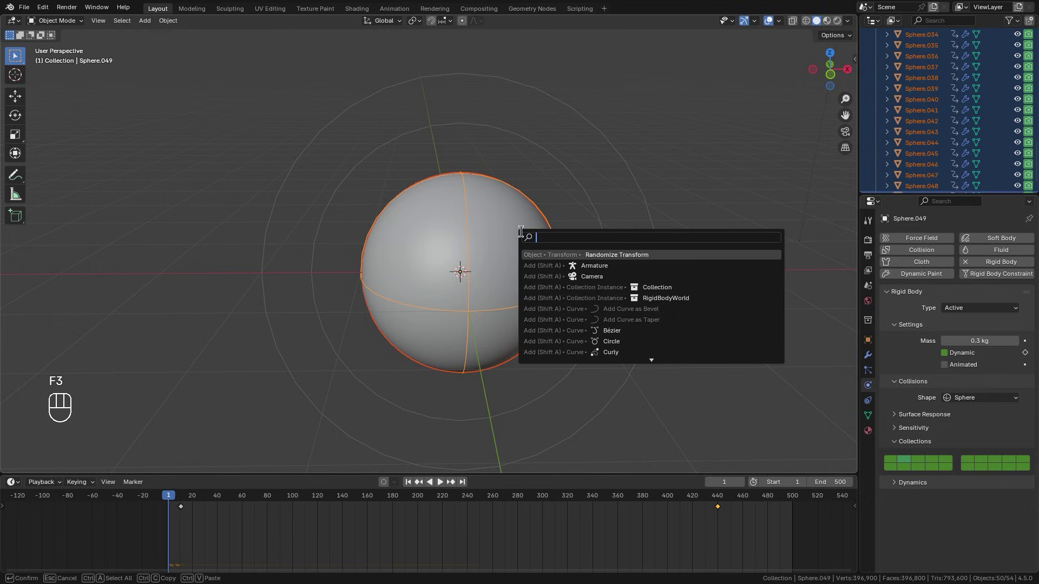
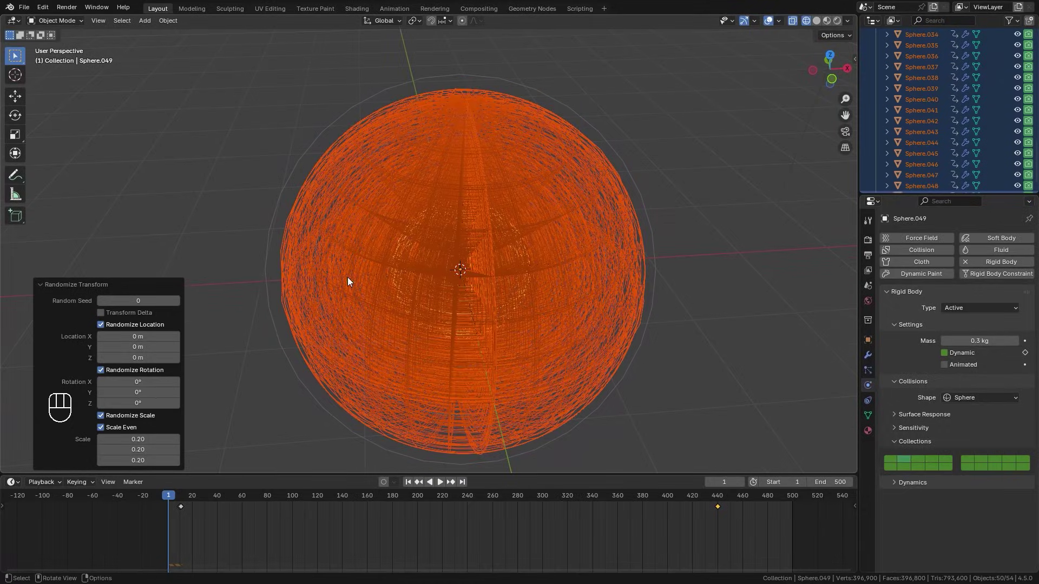
key(KP_1)
key(s)
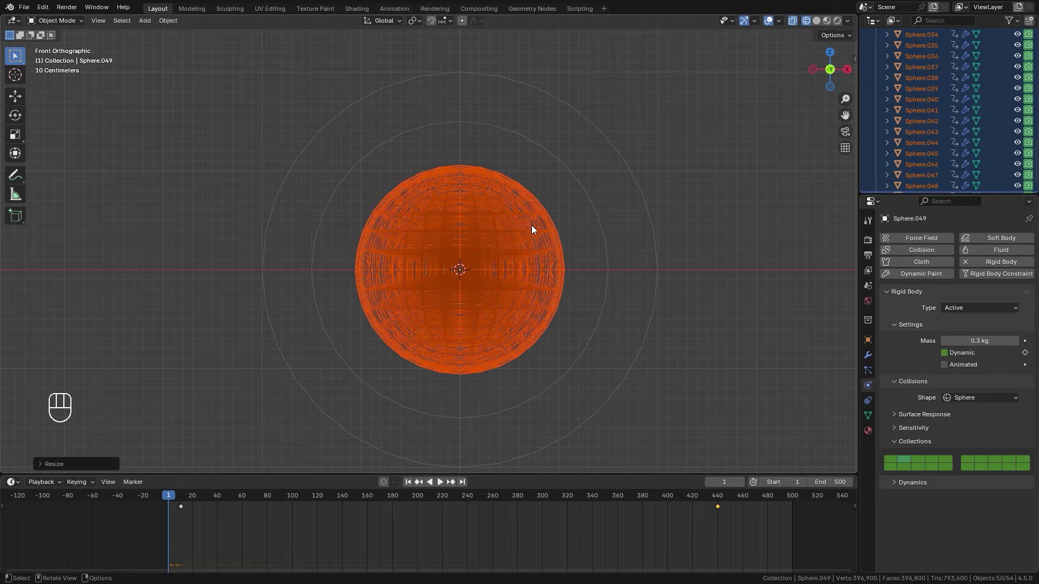
key(ctrl+a)
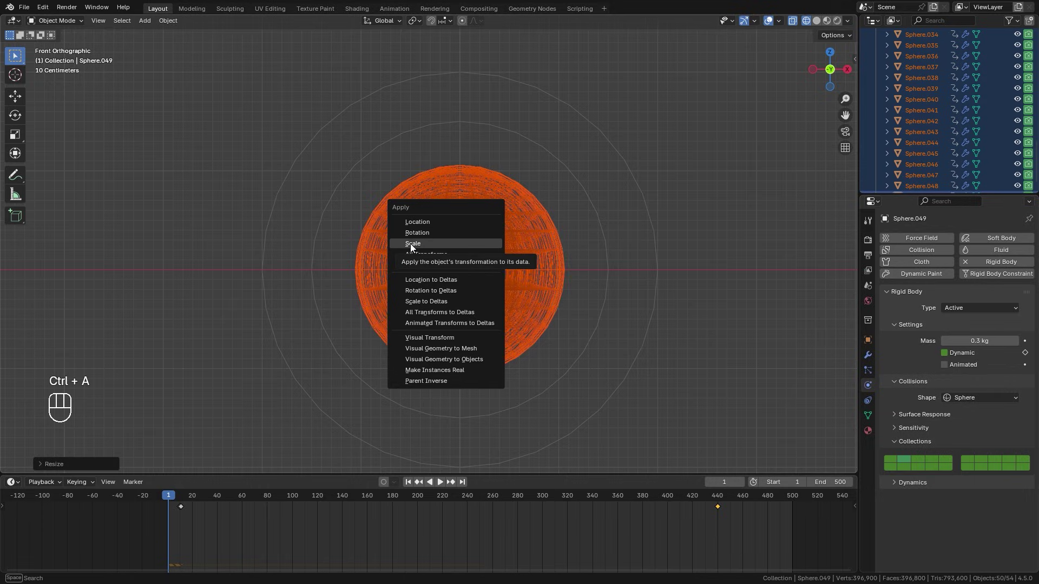
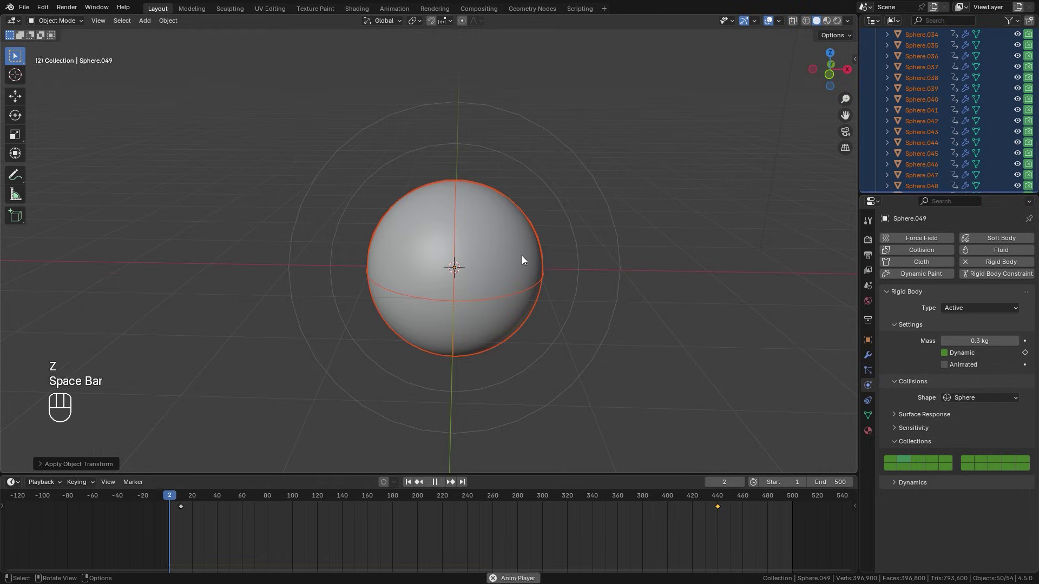
Play the simulation of the scattered spheres, then show the scene's Rigid Body World settings.
key(space)
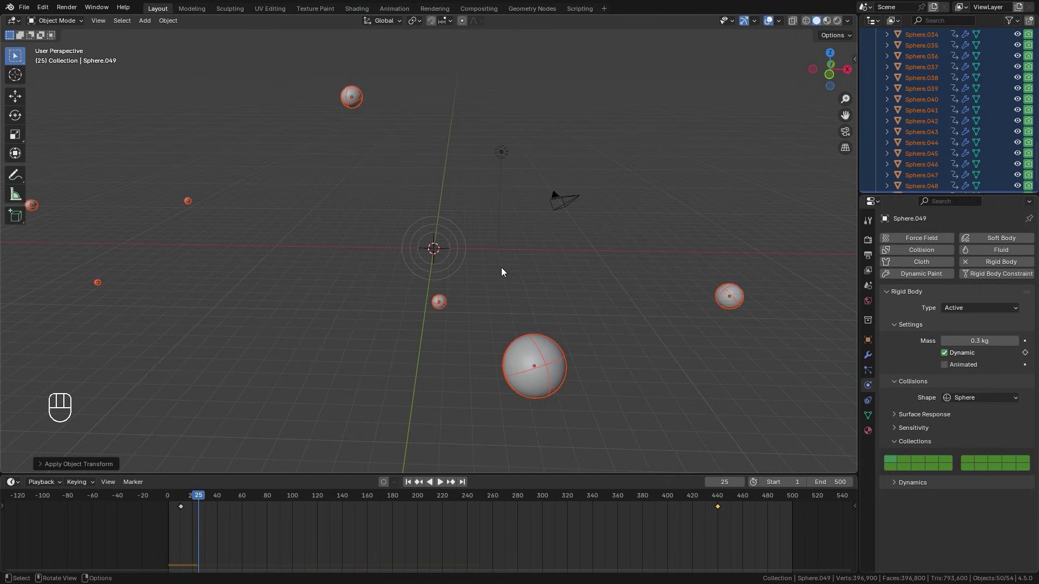
drag(480, 267, 449, 266)
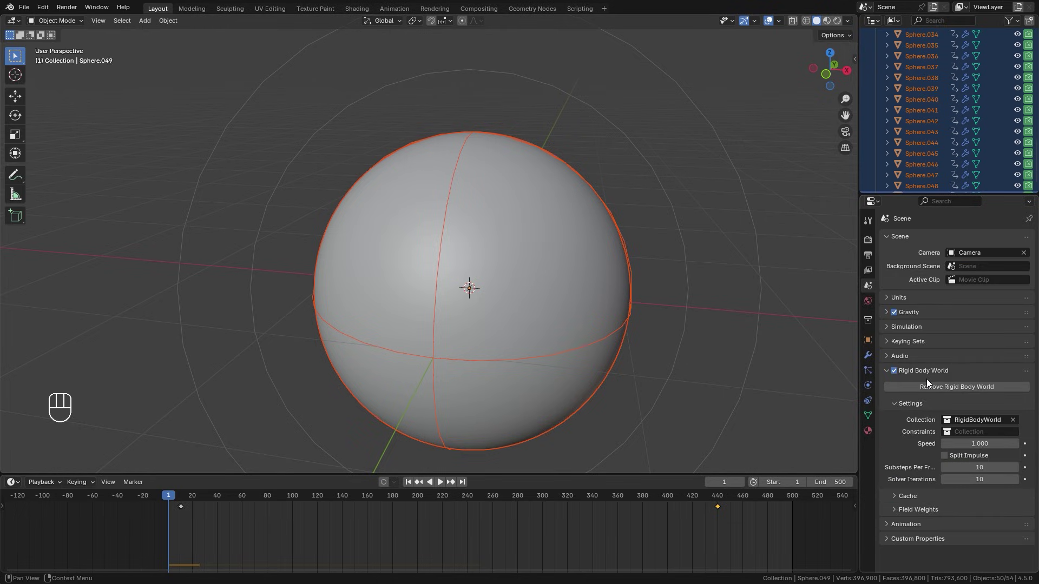
Enable Split Impulse, preview the spheres clustering, return to frame 1 and confirm Commotion is installed.
click(947, 460)
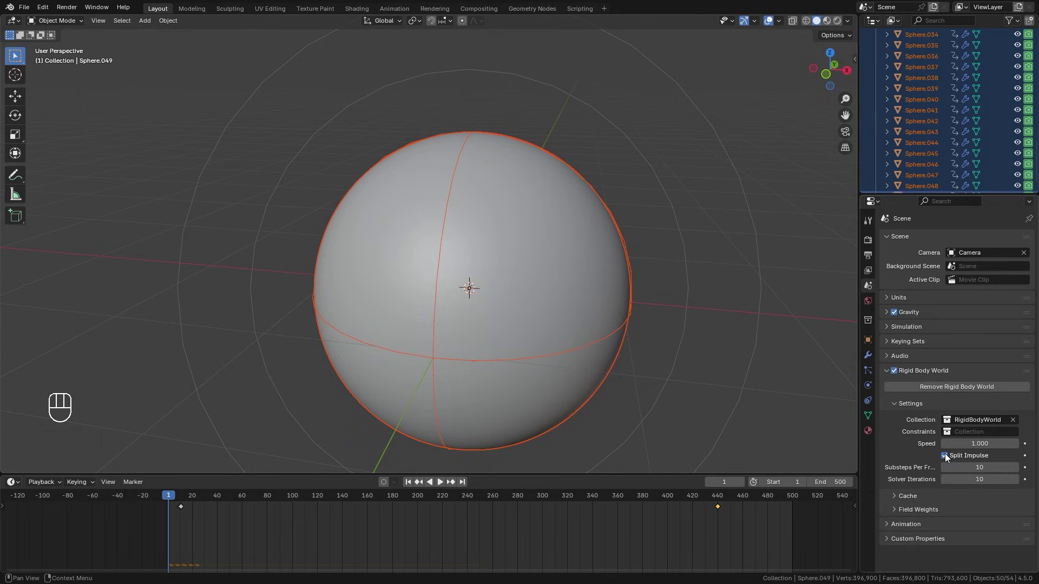
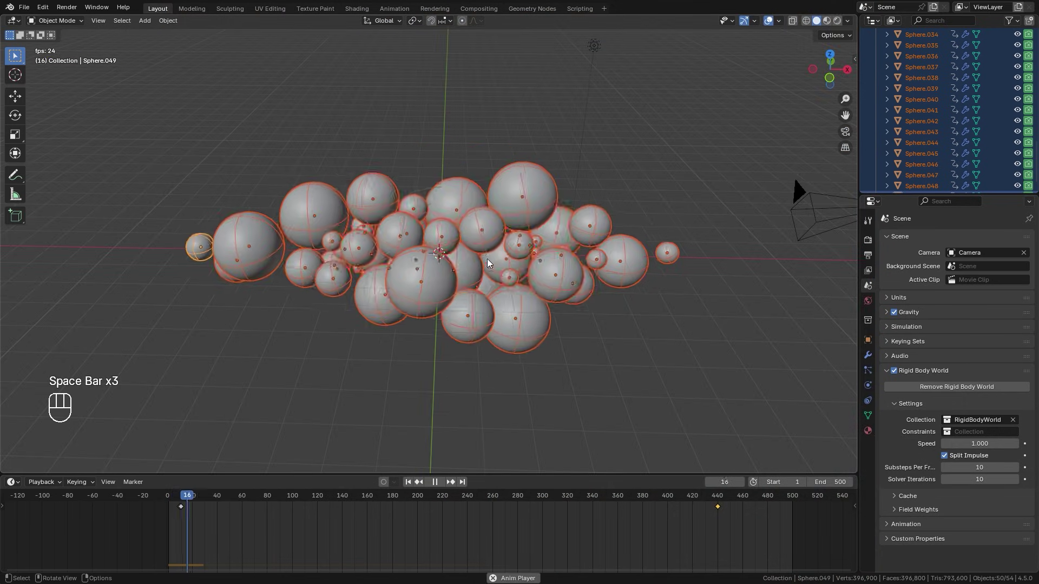
drag(438, 281, 447, 308)
key(space)
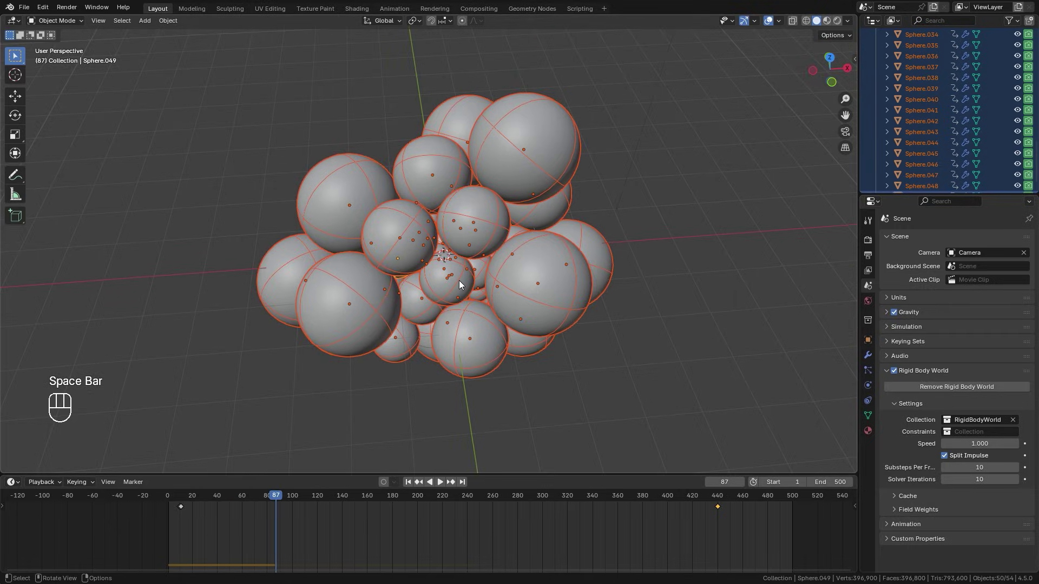
click(411, 483)
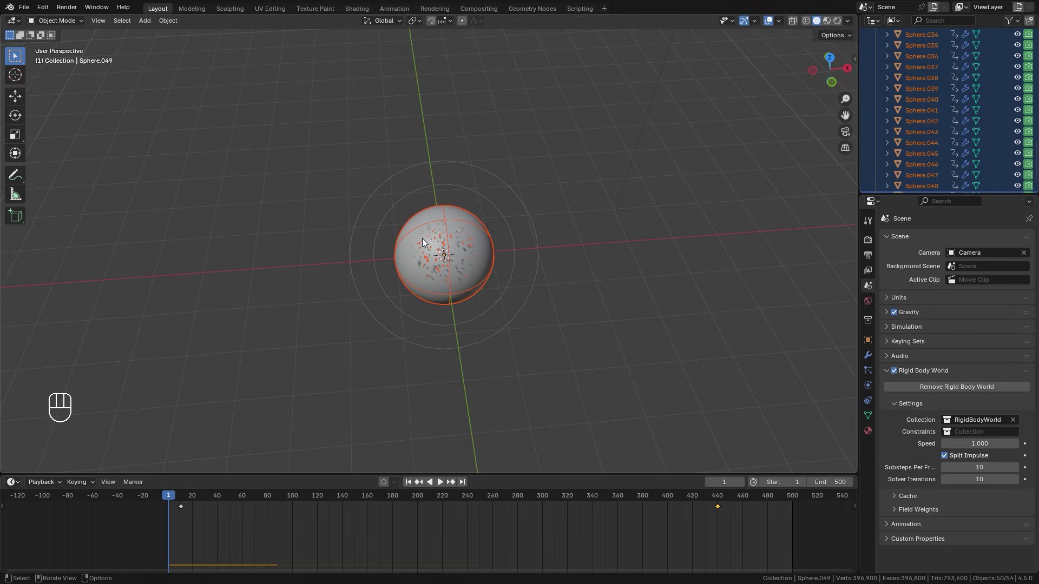
drag(46, 11, 69, 151)
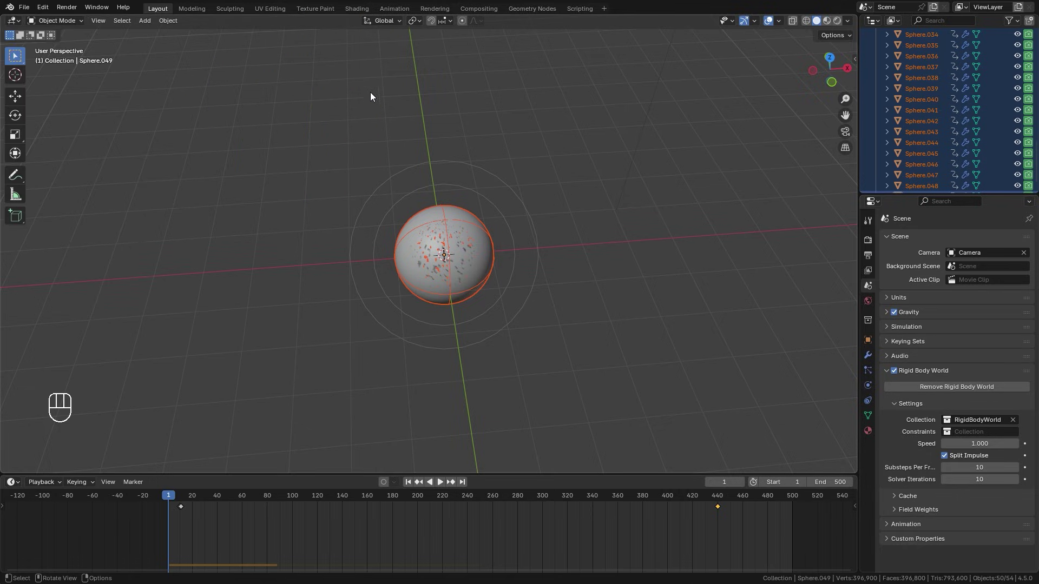
Show Commotion's Animation Offset panel in the sidebar with offset 5 and Sort By Random.
middle_click(552, 234)
key(n)
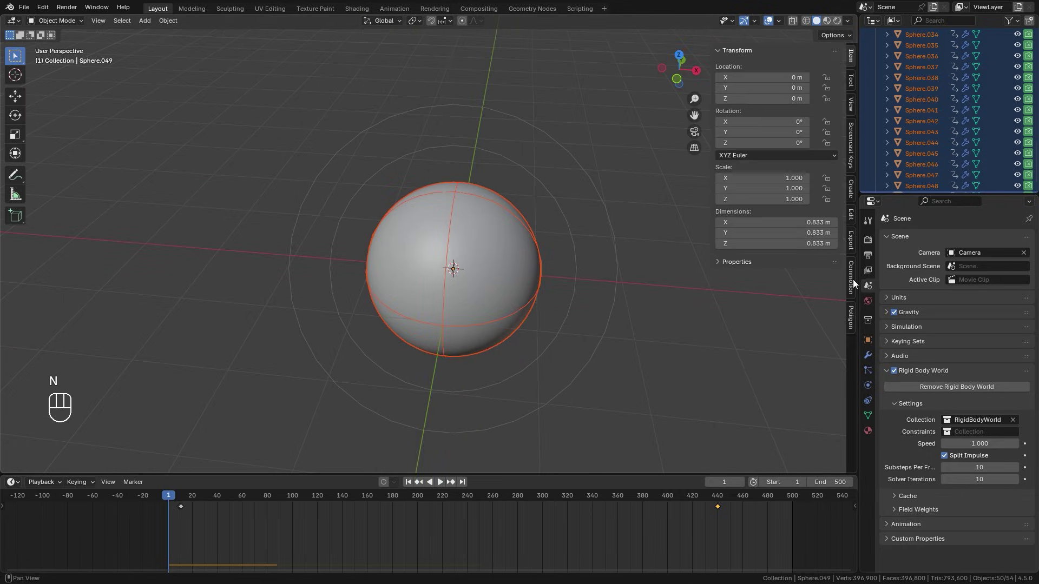
click(853, 283)
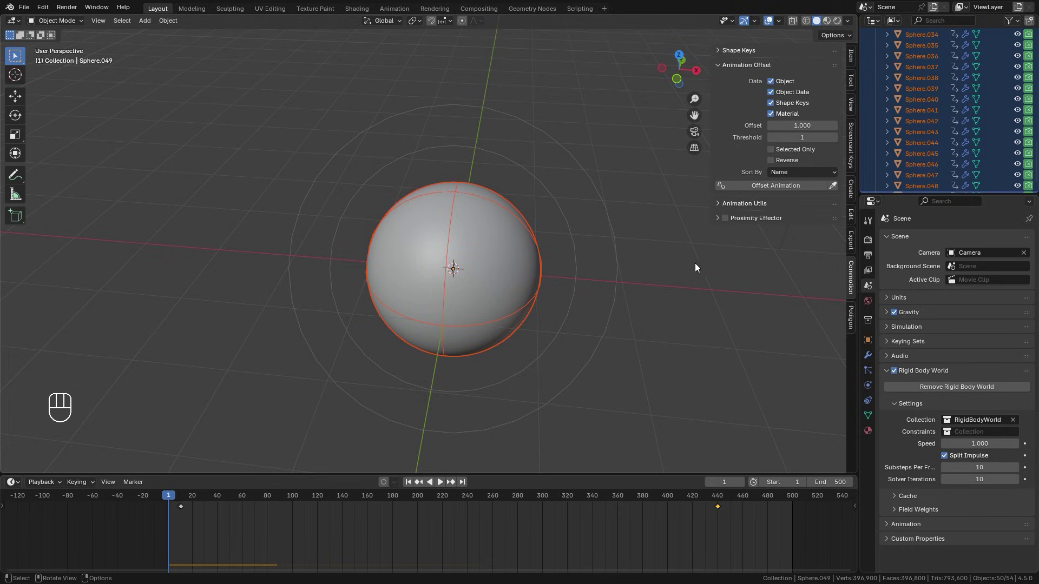
middle_click(561, 225)
middle_click(585, 203)
middle_click(497, 225)
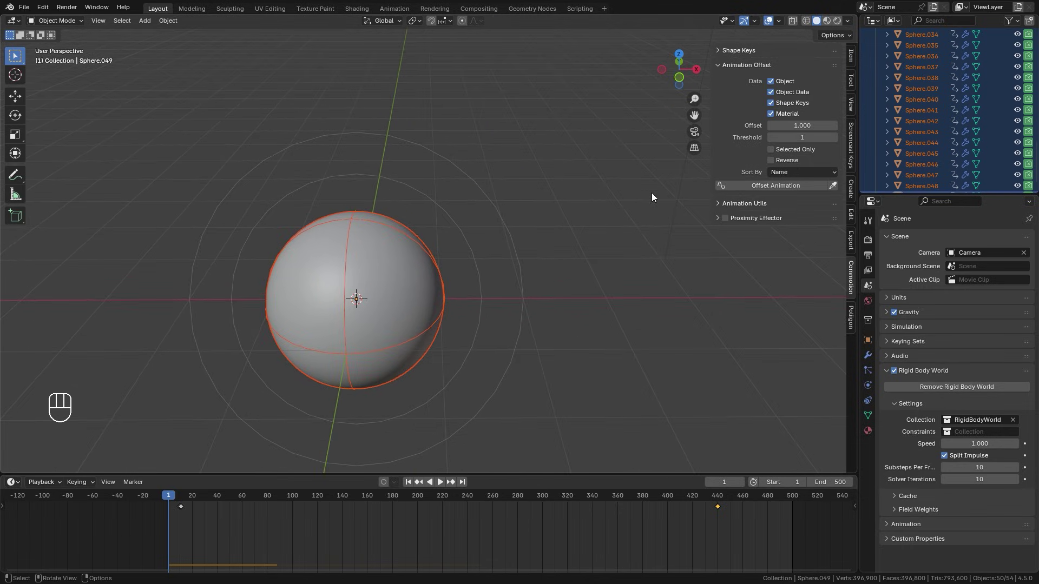
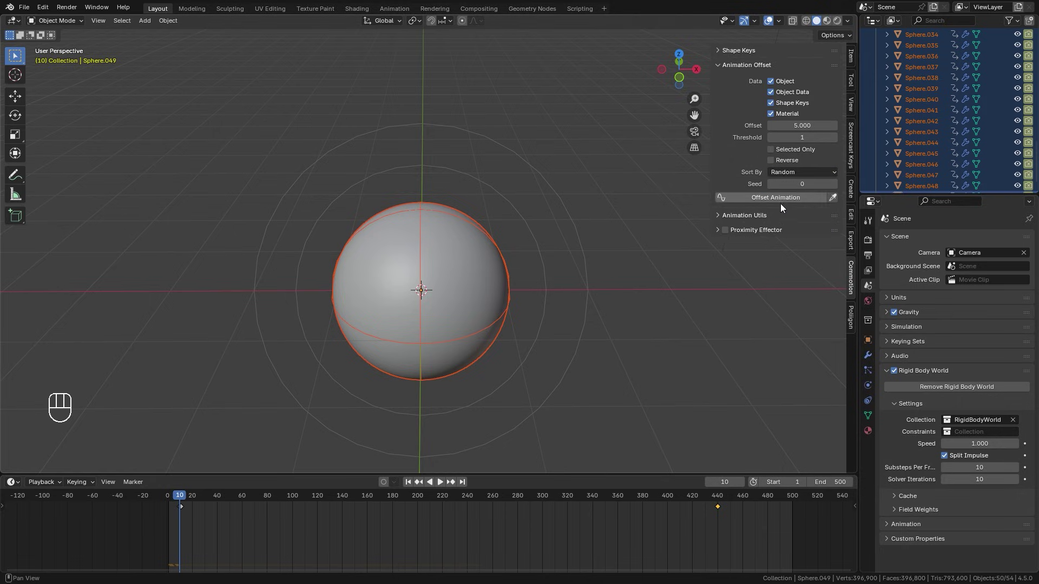
Apply the random five-frame offset and widen the timeline to inspect the spheres' keyframes.
click(772, 201)
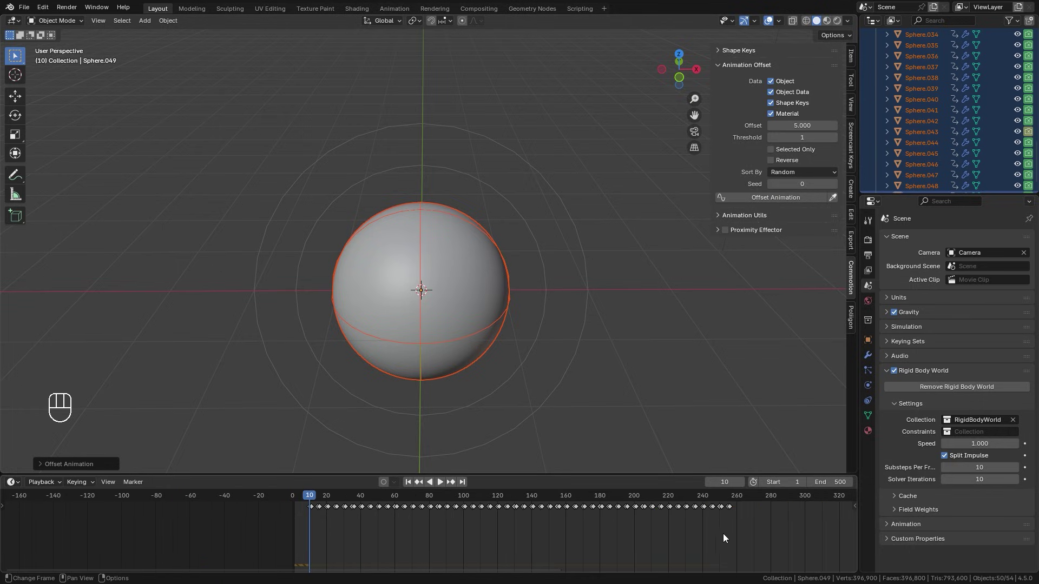
drag(772, 540, 360, 542)
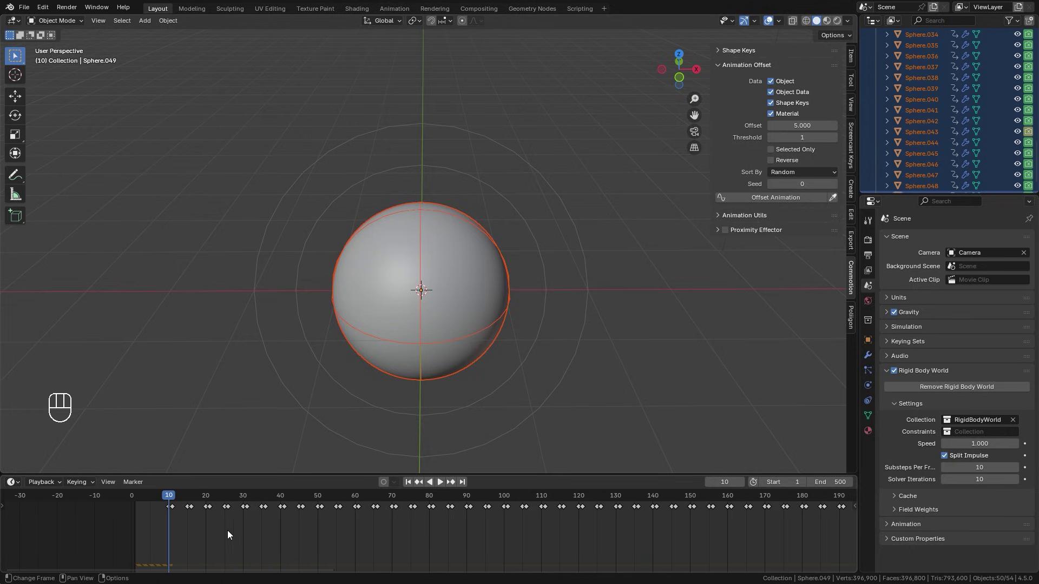
middle_click(457, 545)
drag(438, 523, 425, 501)
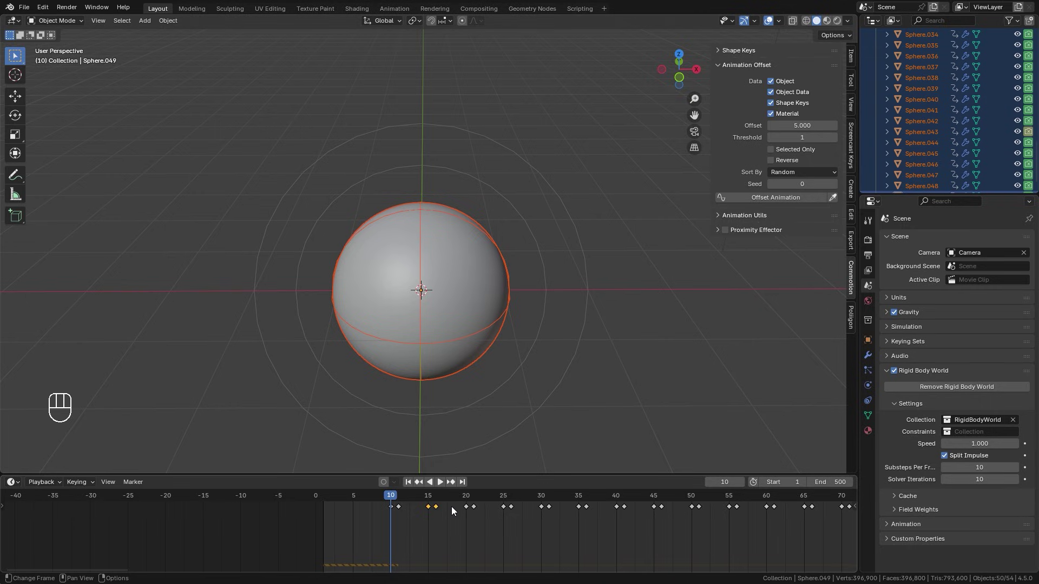
Move the selected keyframes later, first near frame 40, then to start at frame 65.
key(g)
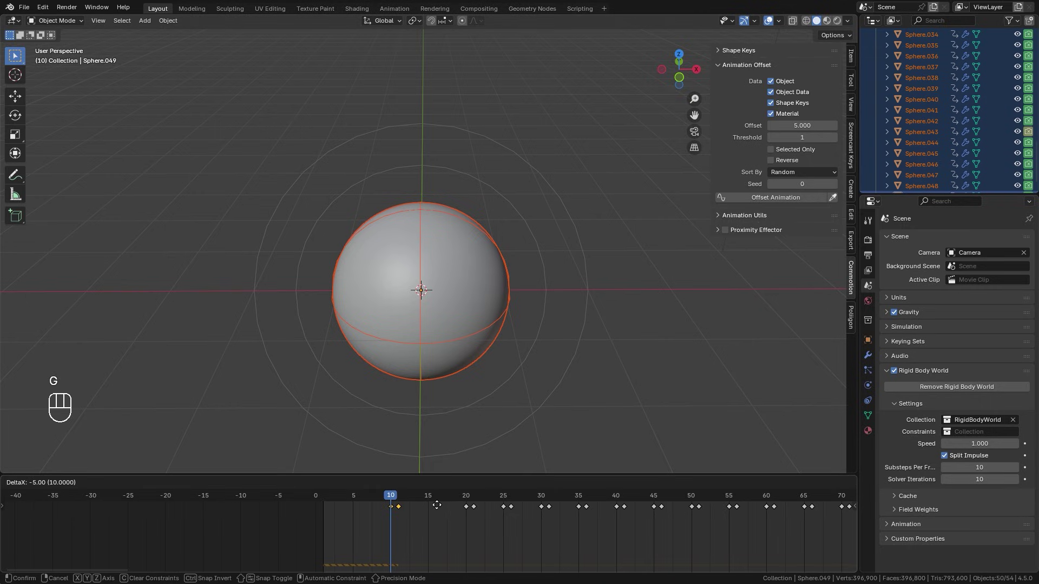
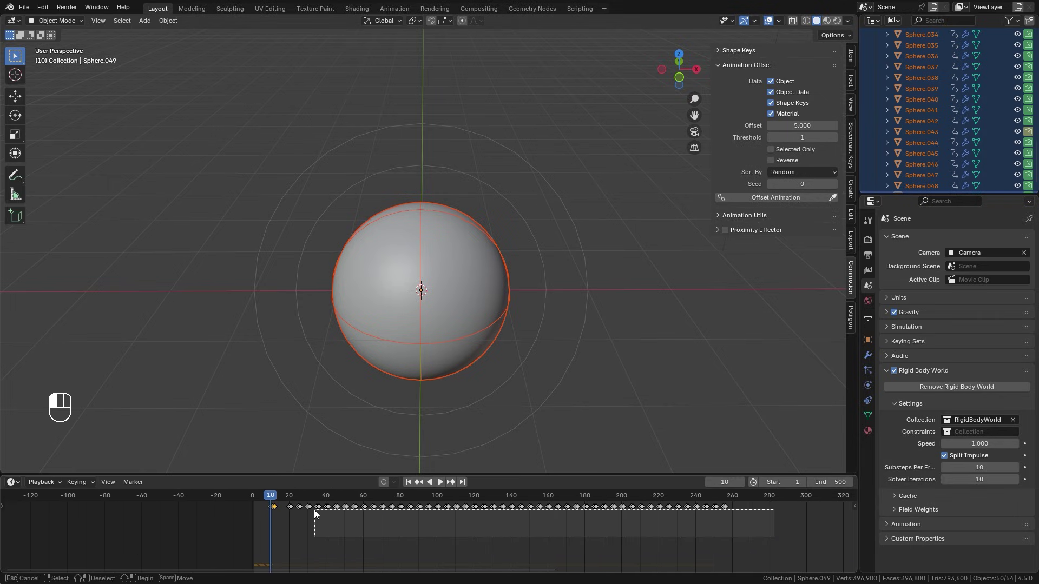
key(g)
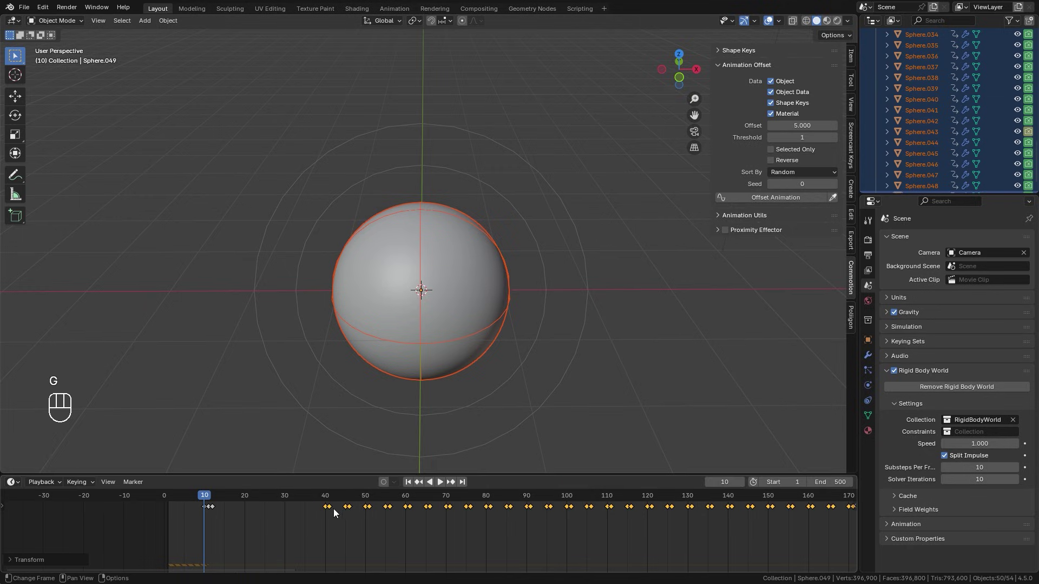
click(323, 501)
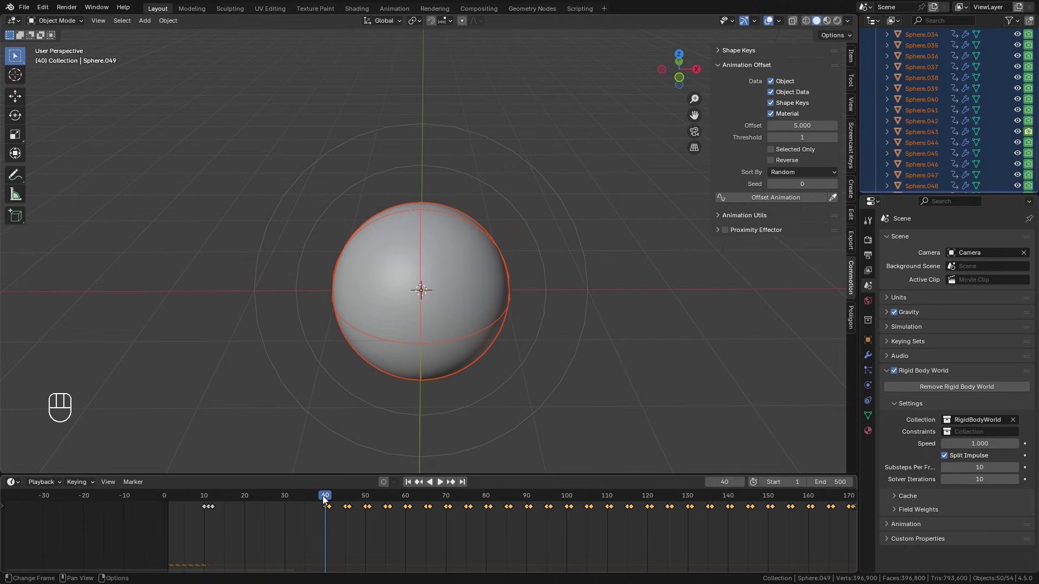
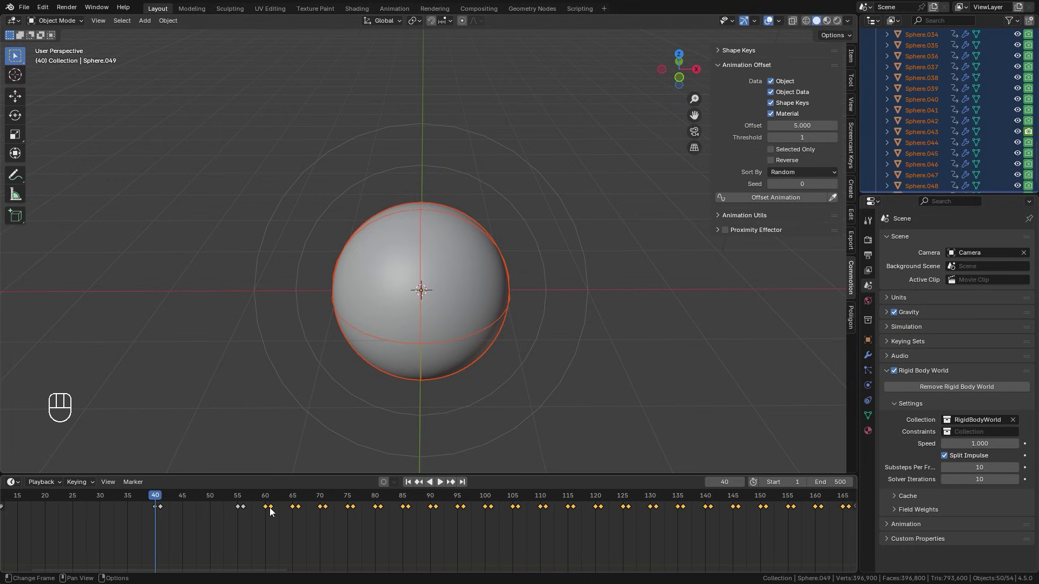
key(g)
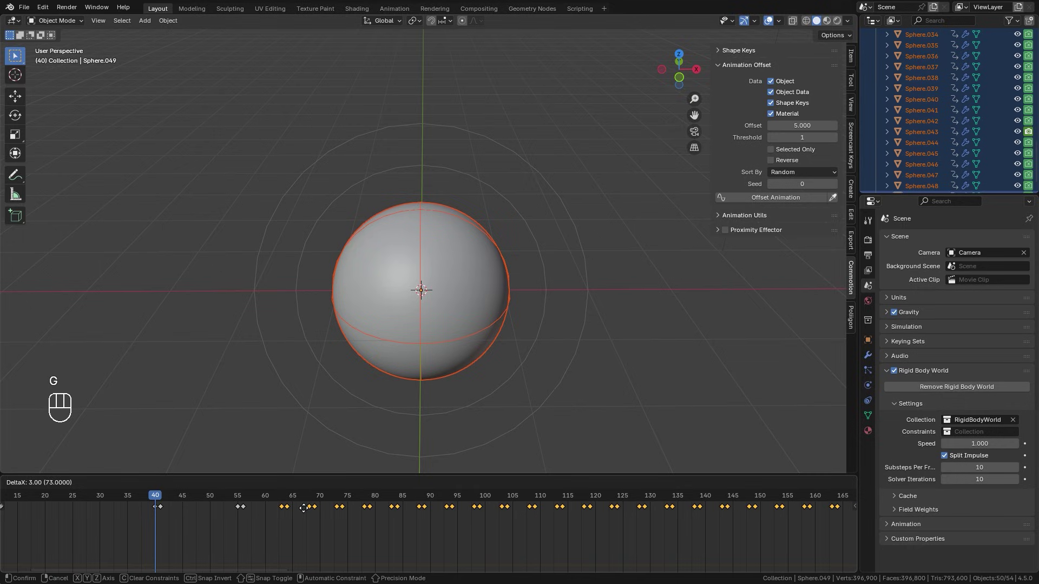
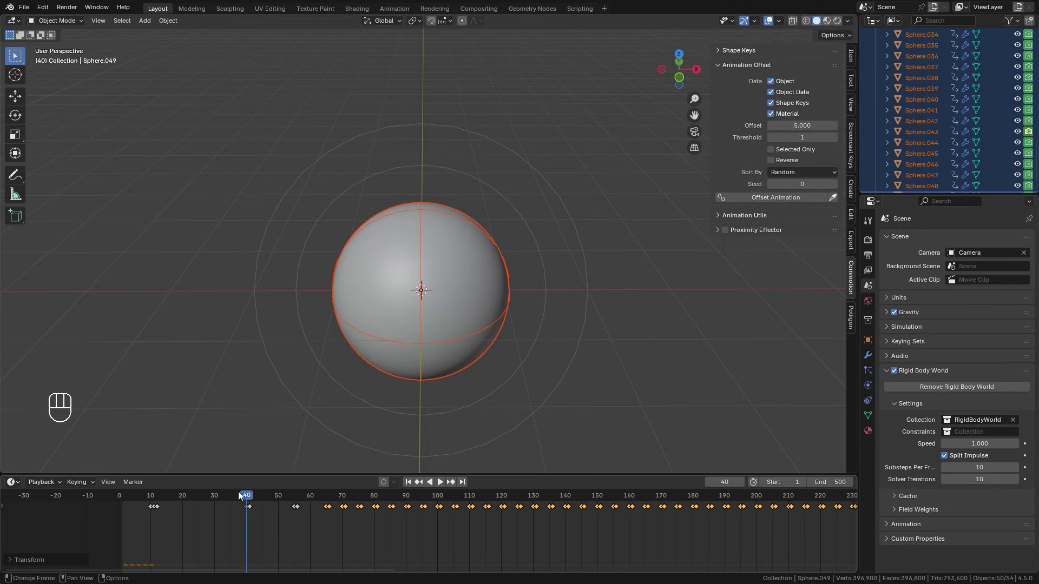
click(328, 497)
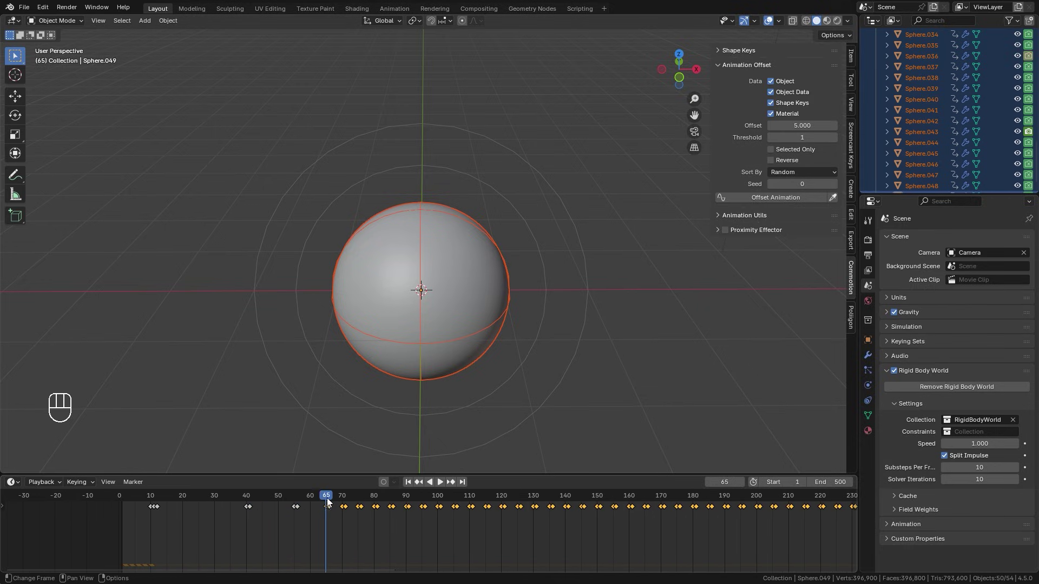
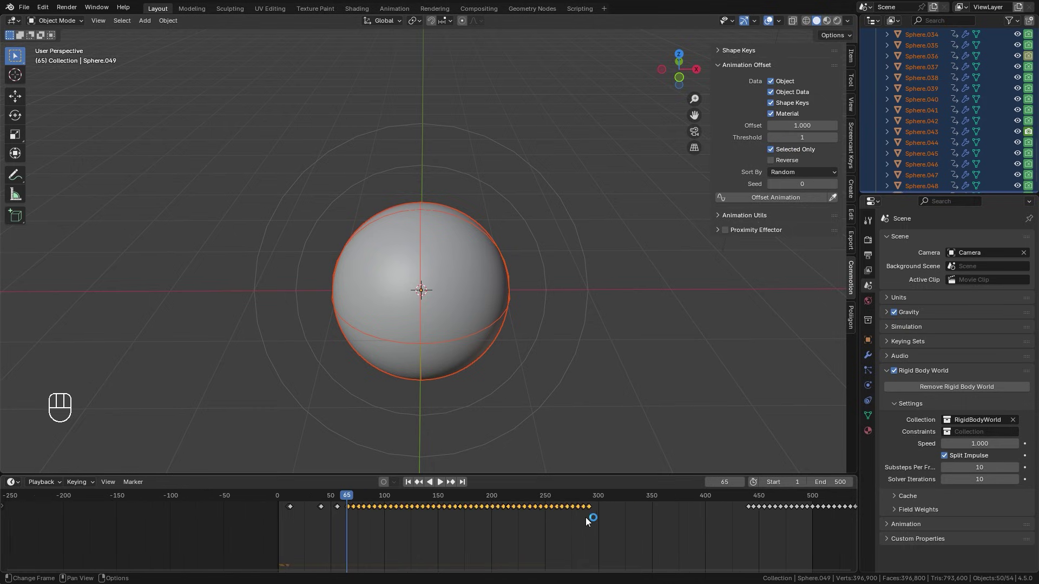
Offset the selected spheres' keys one frame apart, save, and play back the staggered drop from above.
middle_click(370, 544)
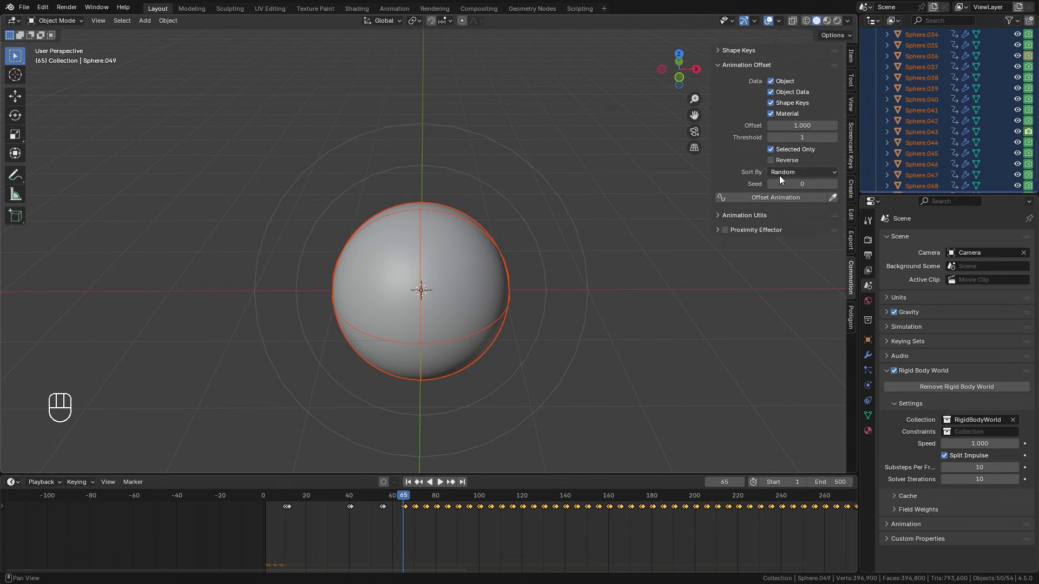
click(772, 198)
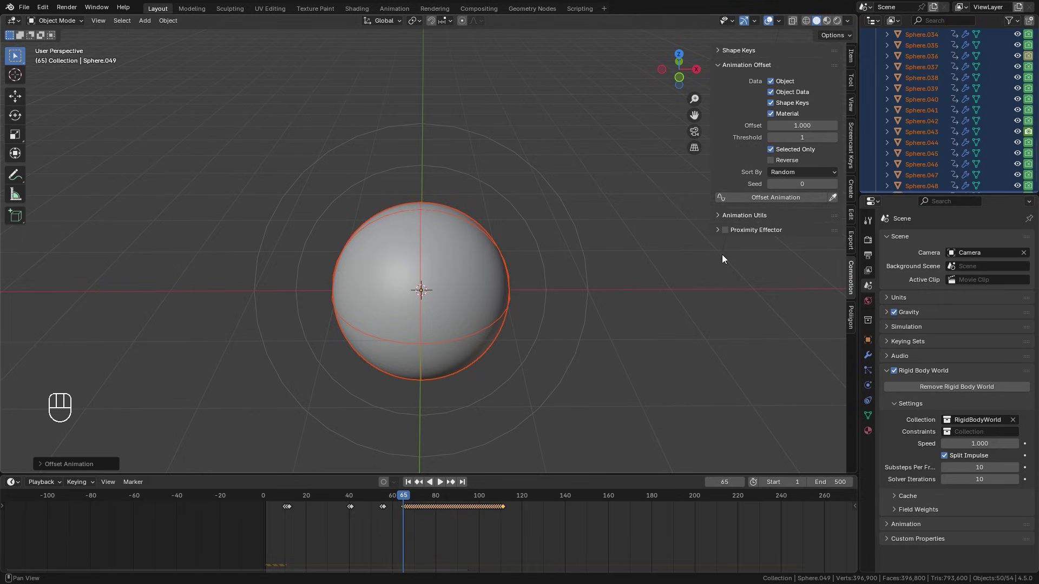
key(ctrl+s)
click(412, 484)
middle_click(472, 353)
key(space)
key(space)
drag(490, 310, 512, 283)
key(space)
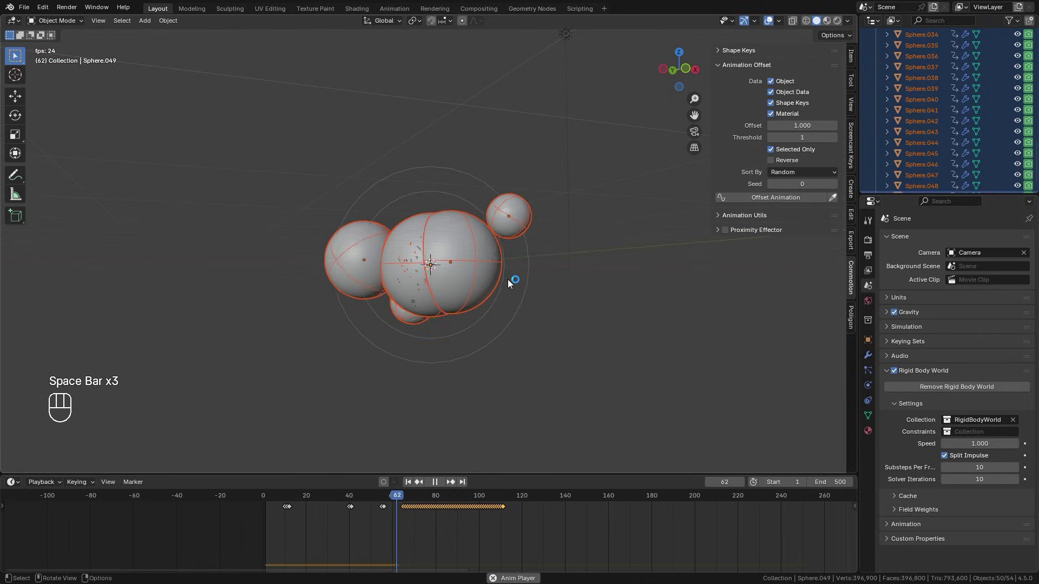
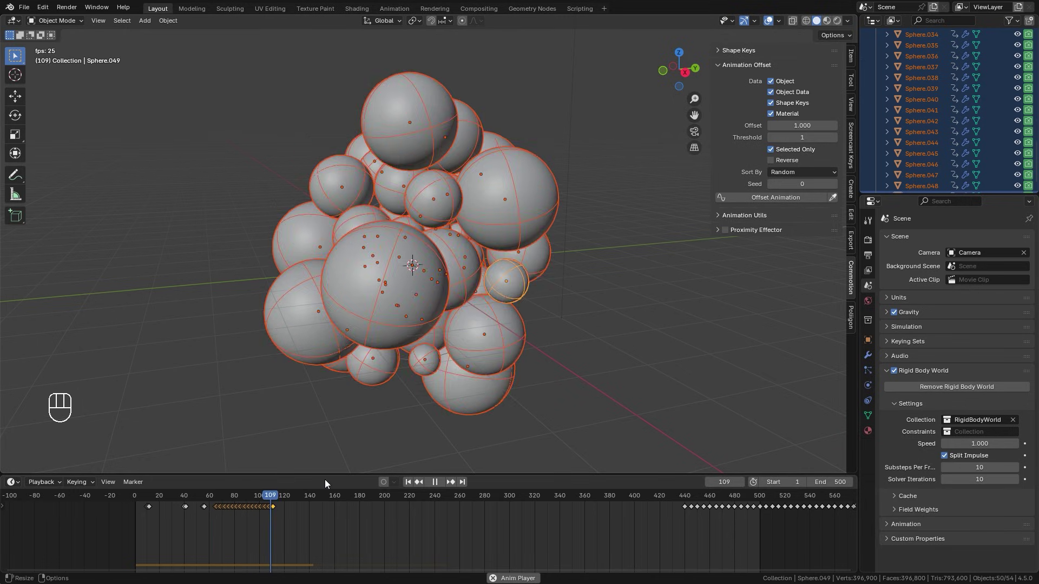
Move the second batch of sphere keyframes to start at frame 150.
key(space)
drag(303, 499, 325, 501)
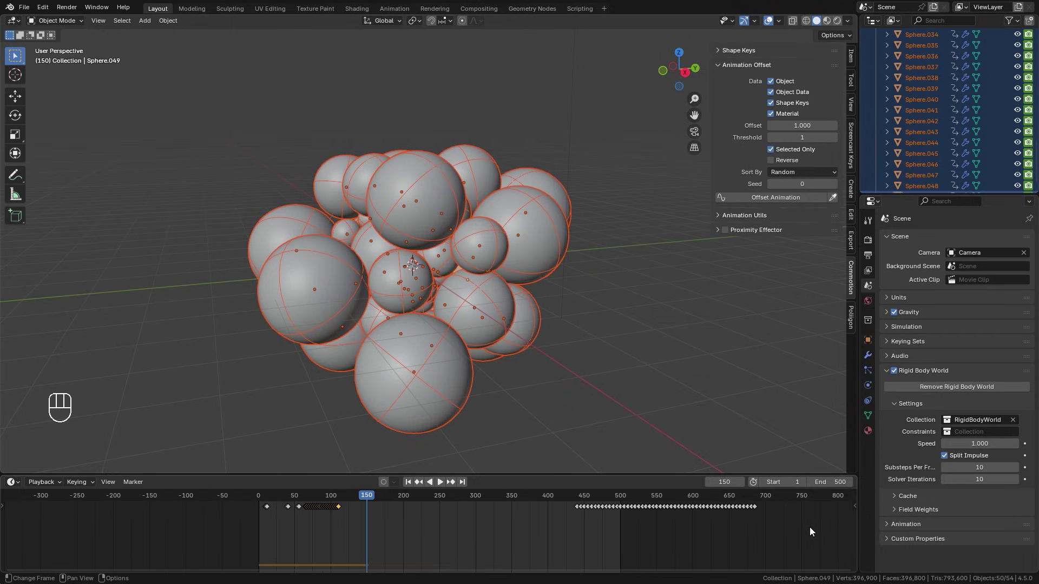
click(632, 512)
key(g)
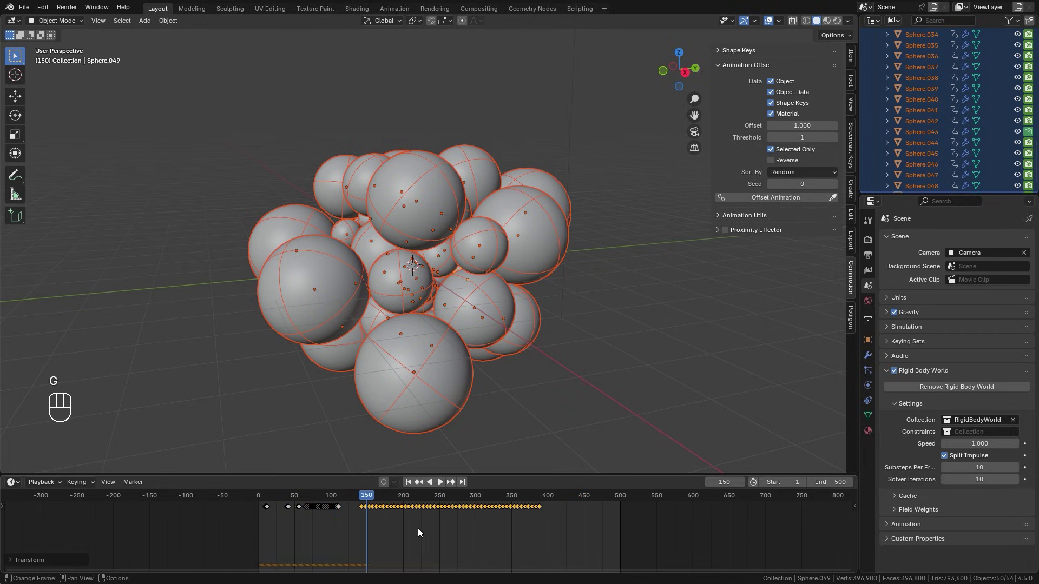
key(g)
Set Sort By to Cursor and inspect the centre of the sphere cluster.
click(427, 274)
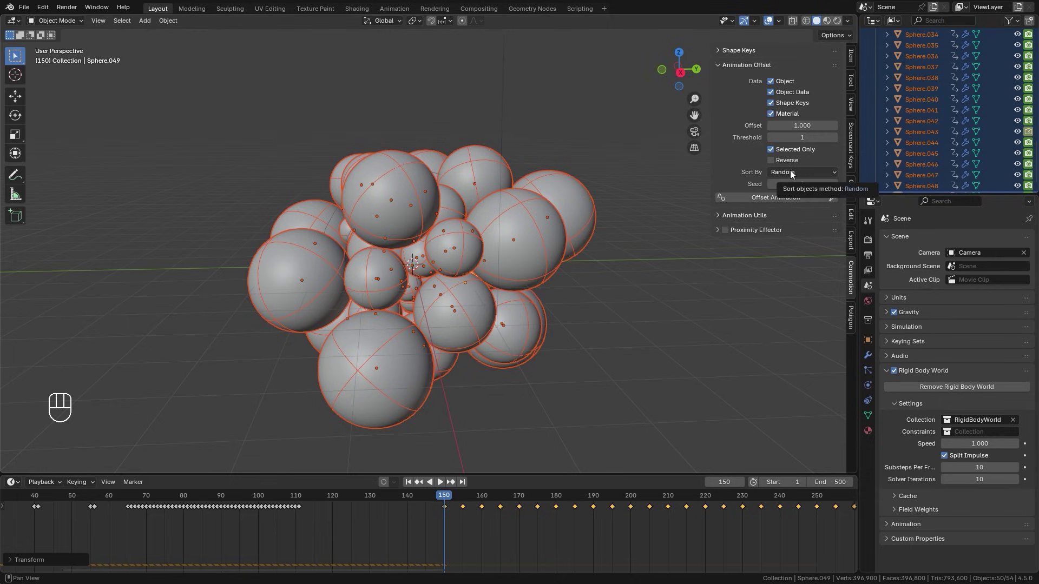
drag(793, 175, 790, 199)
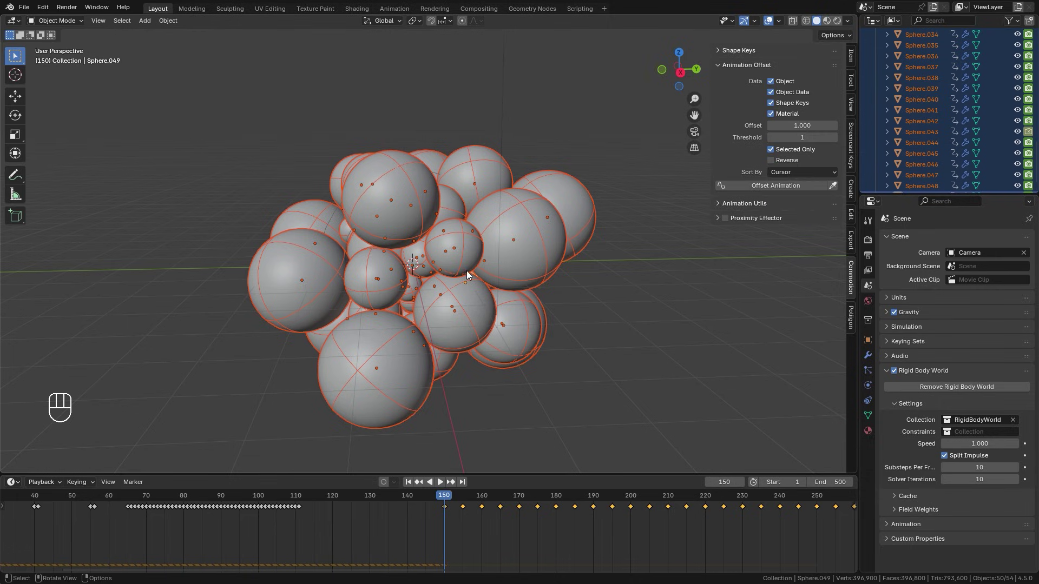
drag(406, 291, 406, 273)
drag(399, 290, 304, 271)
drag(482, 281, 483, 278)
drag(482, 279, 433, 298)
drag(400, 296, 462, 239)
middle_click(444, 290)
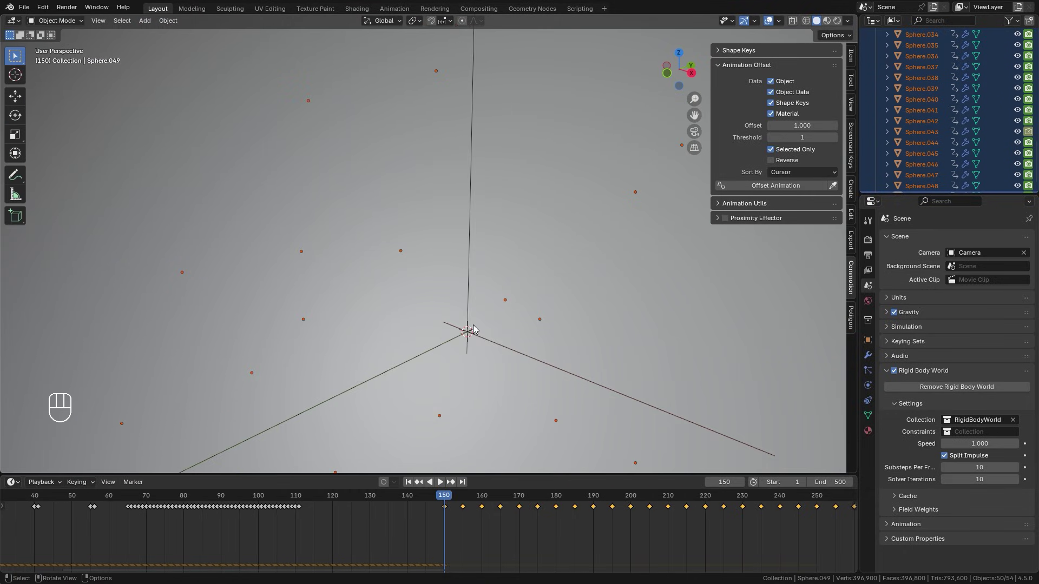
drag(493, 293, 446, 289)
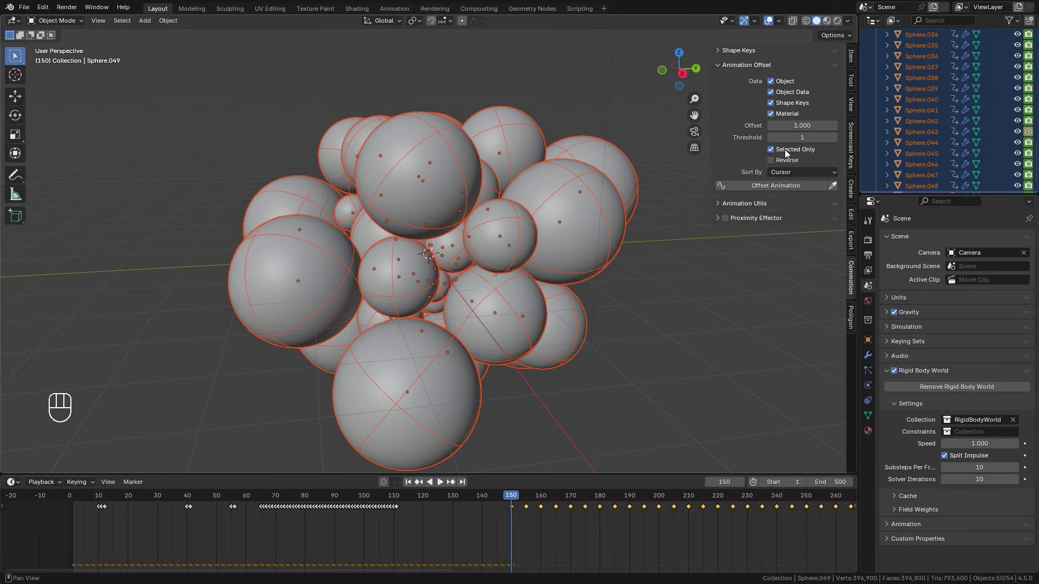
Stagger the second batch by cursor distance, save, play back, and return to frame 150.
click(767, 190)
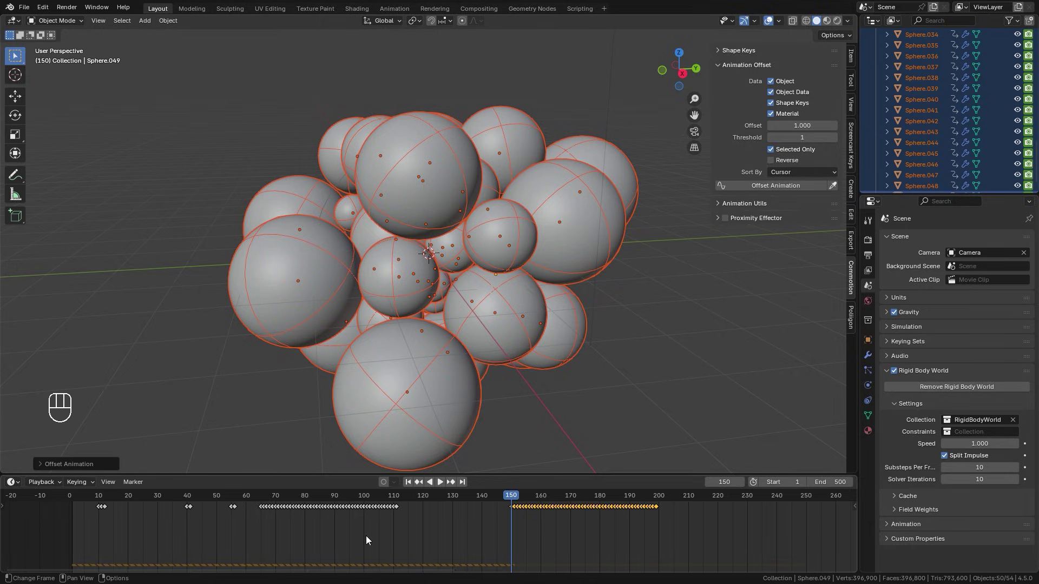
click(83, 502)
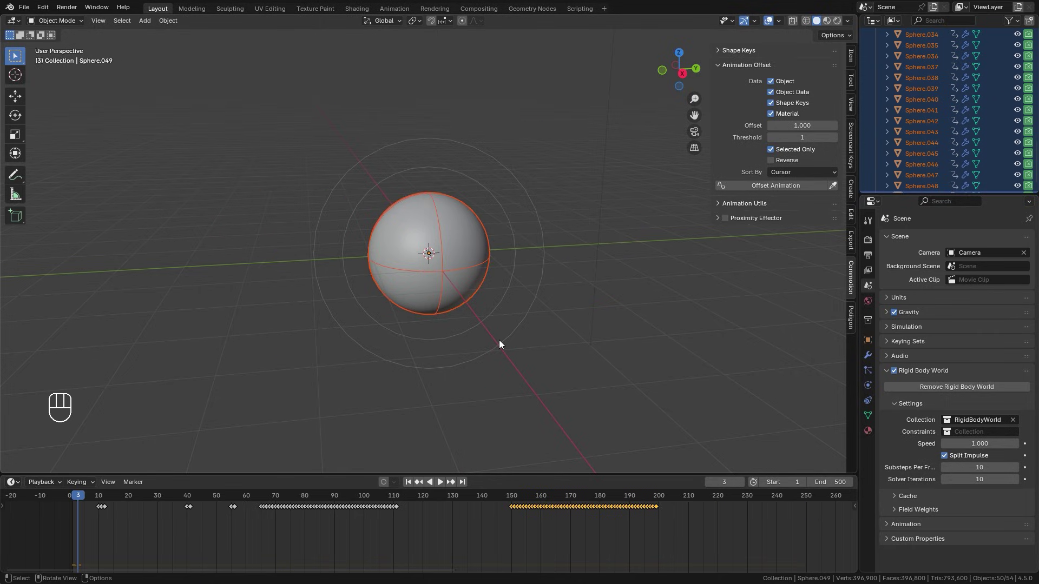
key(ctrl+s)
key(space)
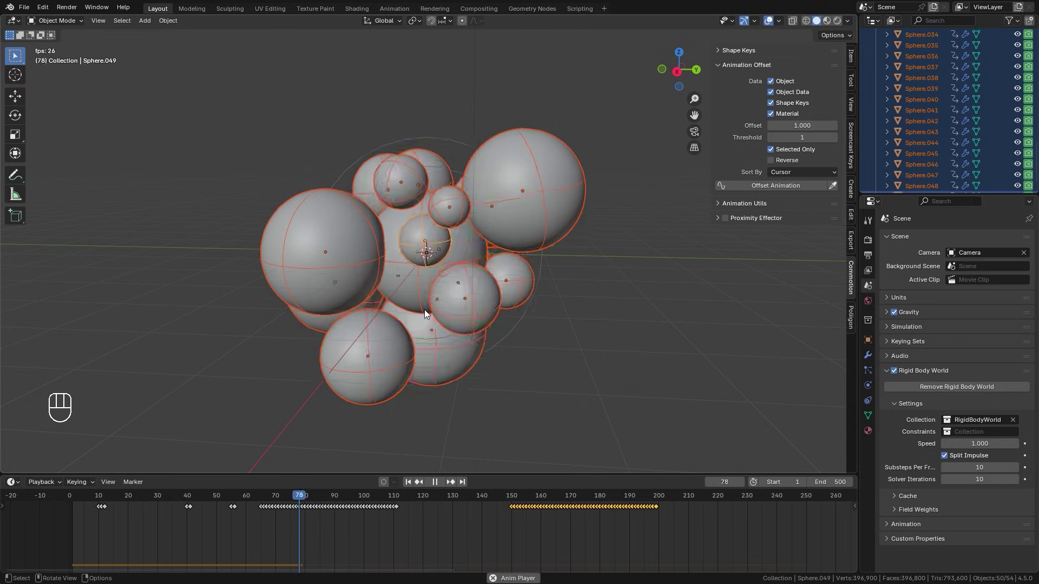
drag(435, 306, 433, 292)
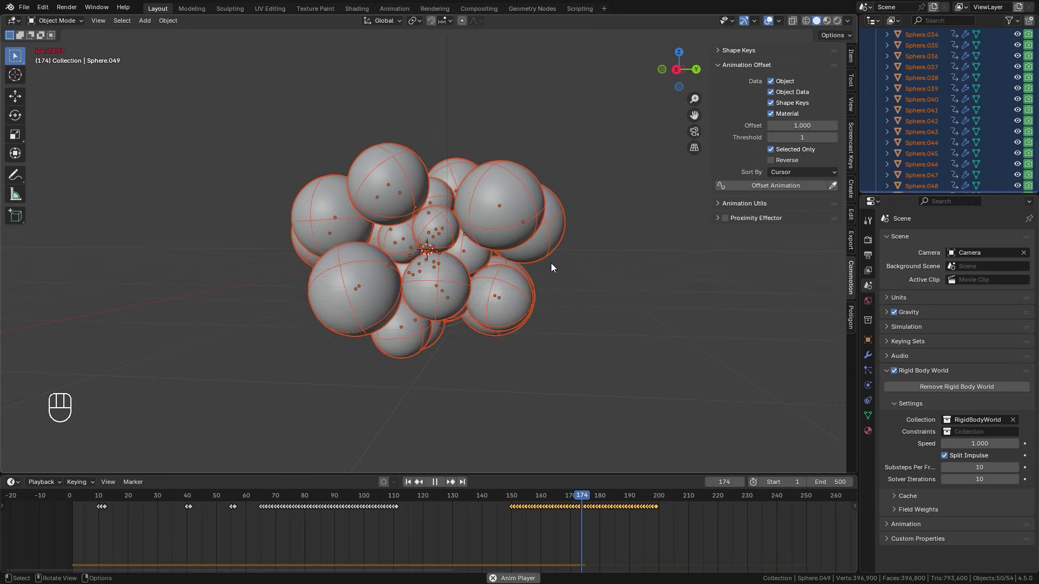
key(space)
click(513, 498)
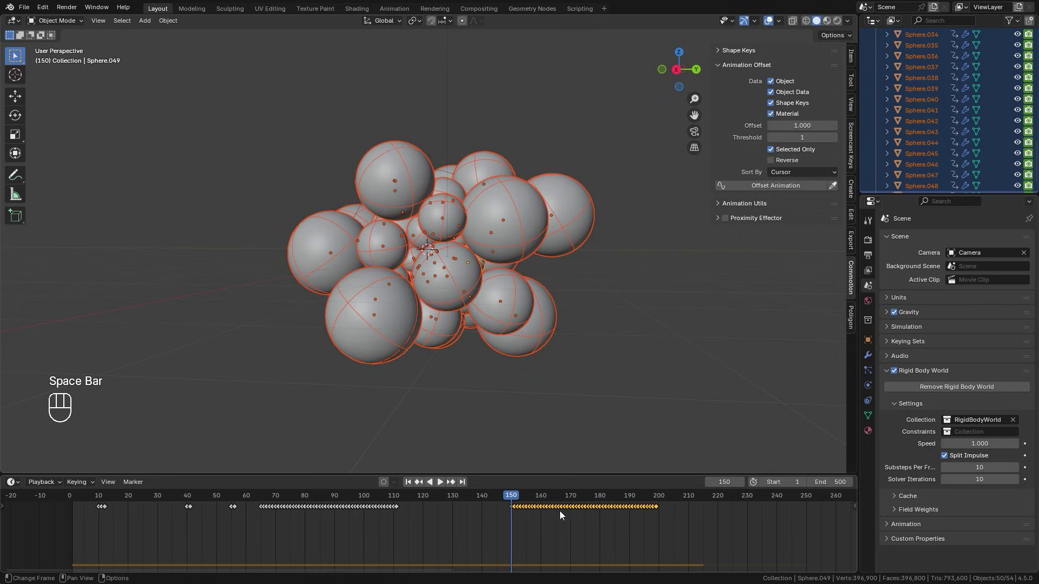
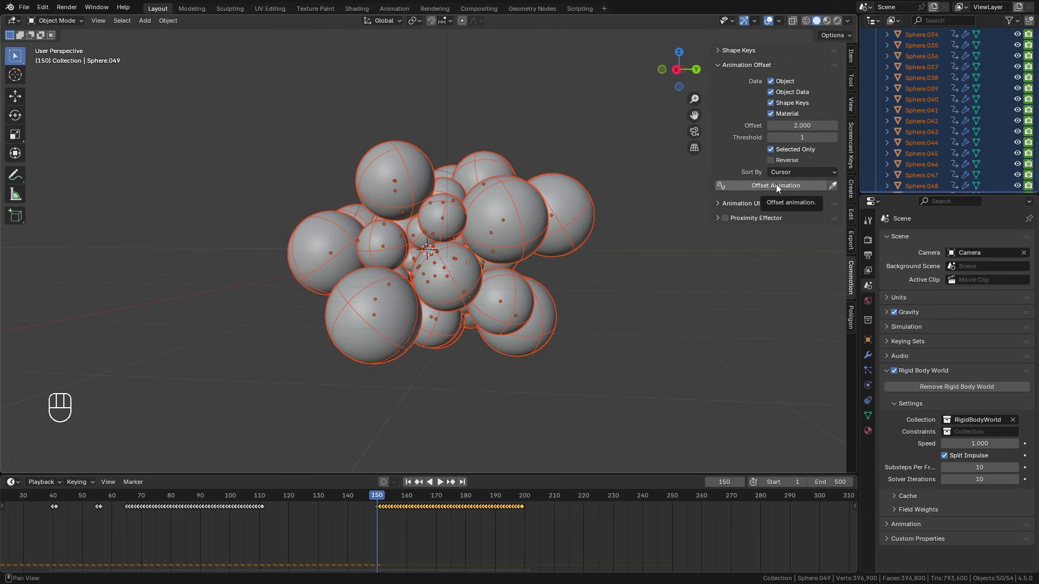
Re-offset the second batch two frames apart, end the scene at frame 250, and save as Tutorial.blend.
click(781, 187)
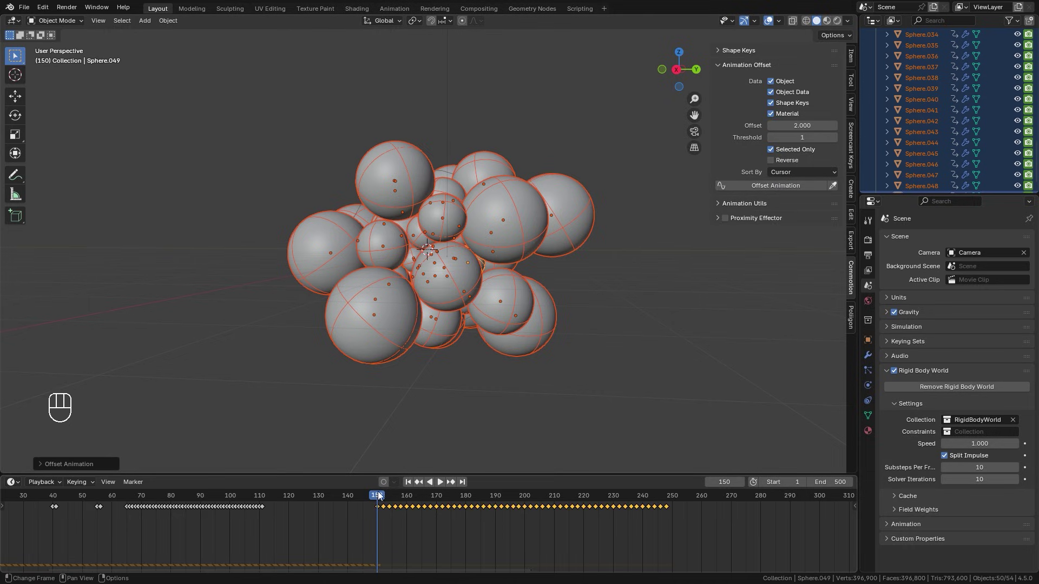
key(space)
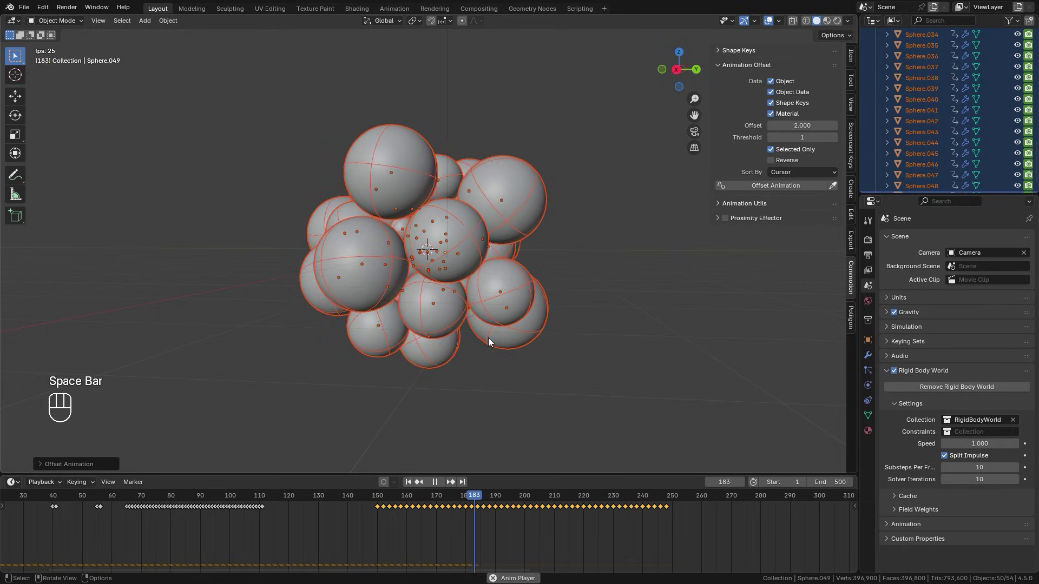
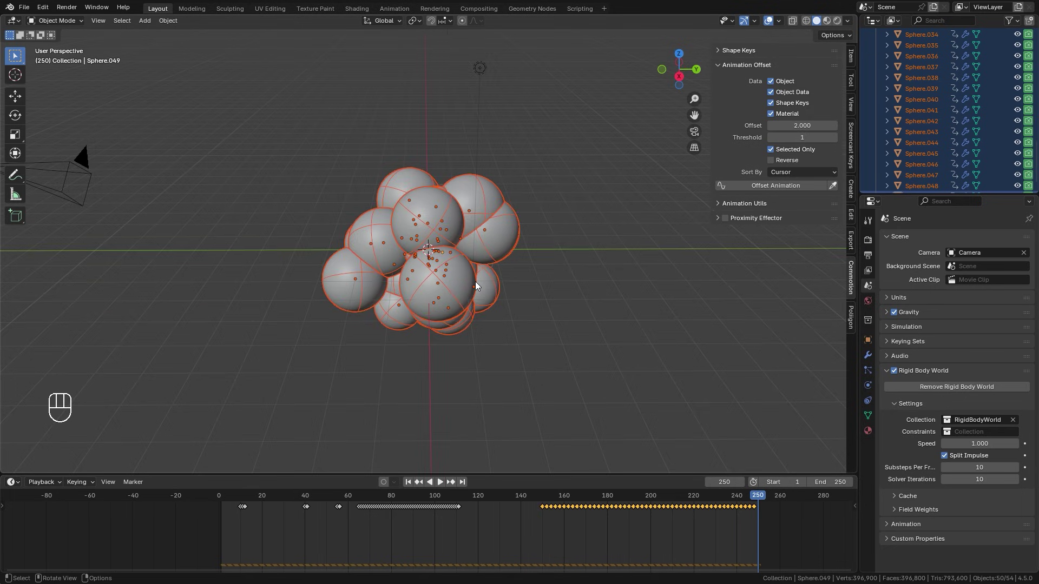
key(ctrl+s)
key(n)
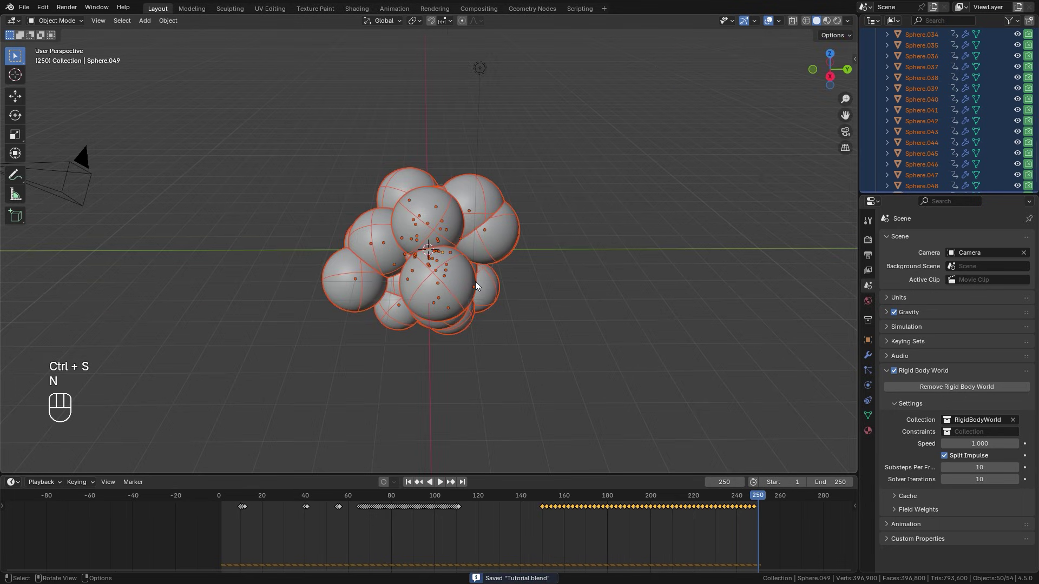
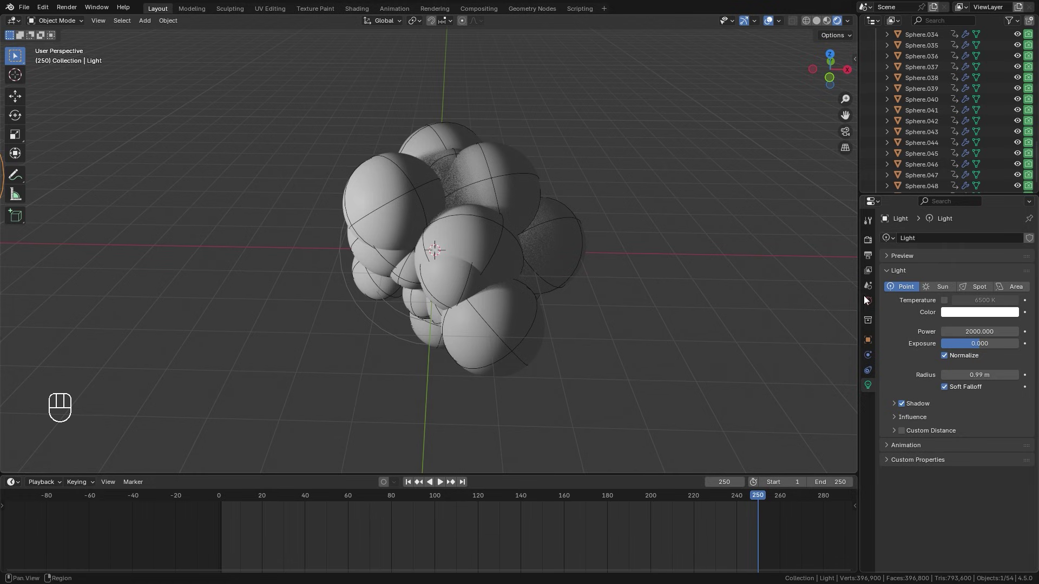
Light the world with the photo_studio_01_4k.exr environment and move closer to the sphere cluster.
click(872, 306)
drag(950, 315, 1014, 329)
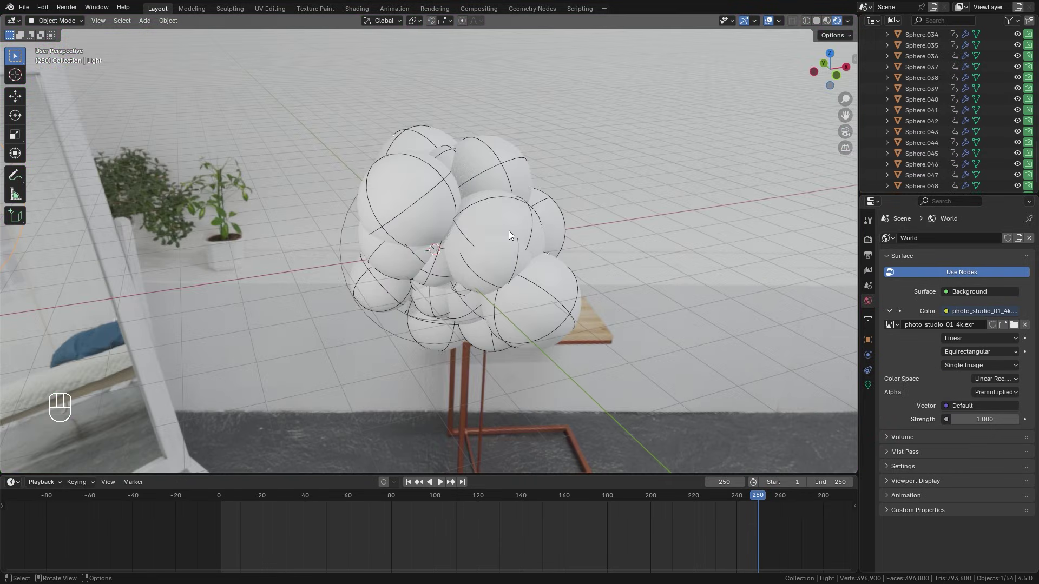
drag(597, 206, 569, 229)
drag(552, 225, 512, 215)
drag(510, 212, 485, 231)
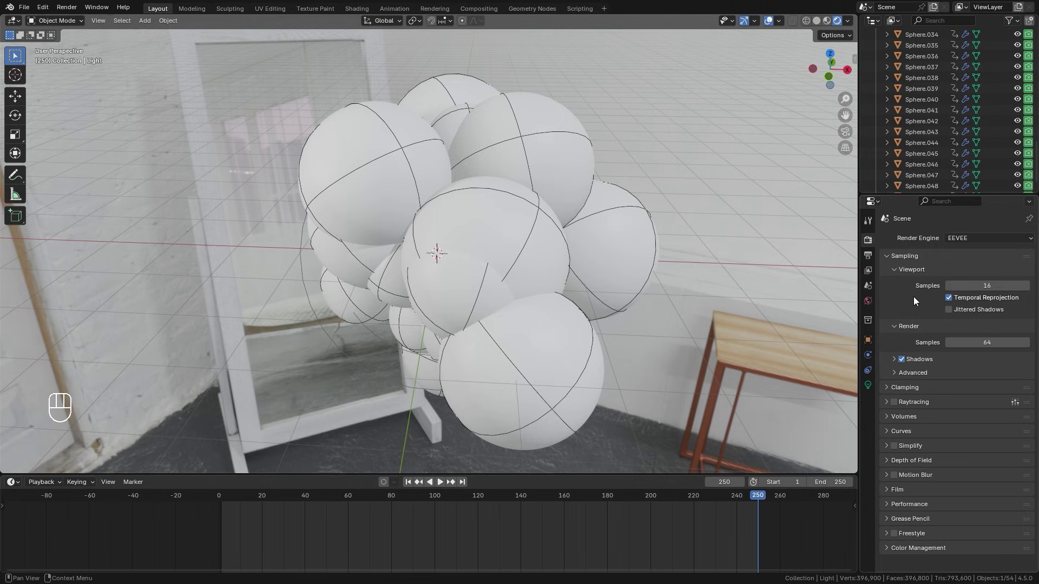
Enable transparent film, High Contrast look, raytracing and motion blur at 0.80 shutter with 16 steps.
middle_click(576, 207)
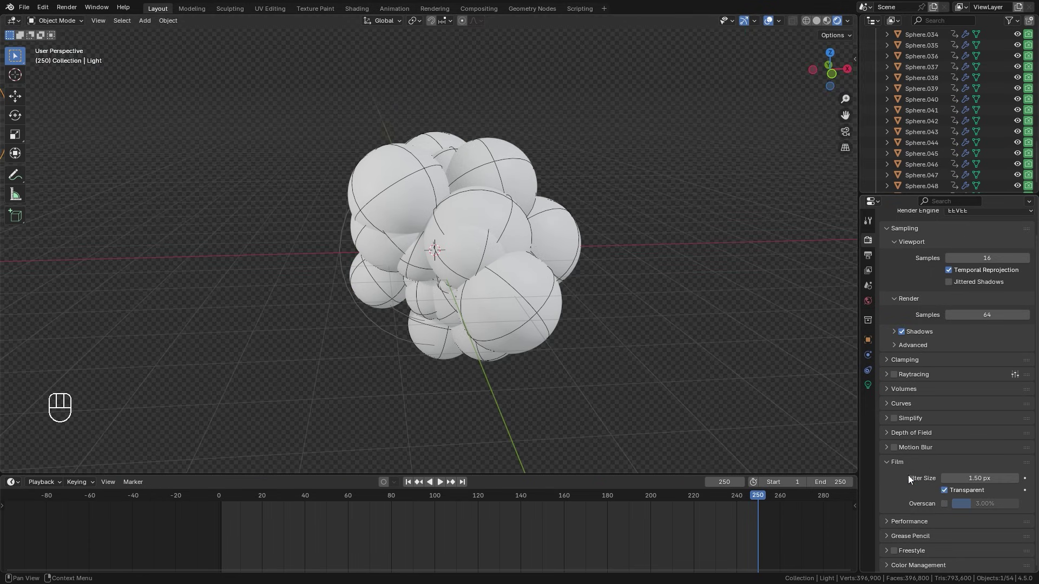
click(902, 470)
click(929, 551)
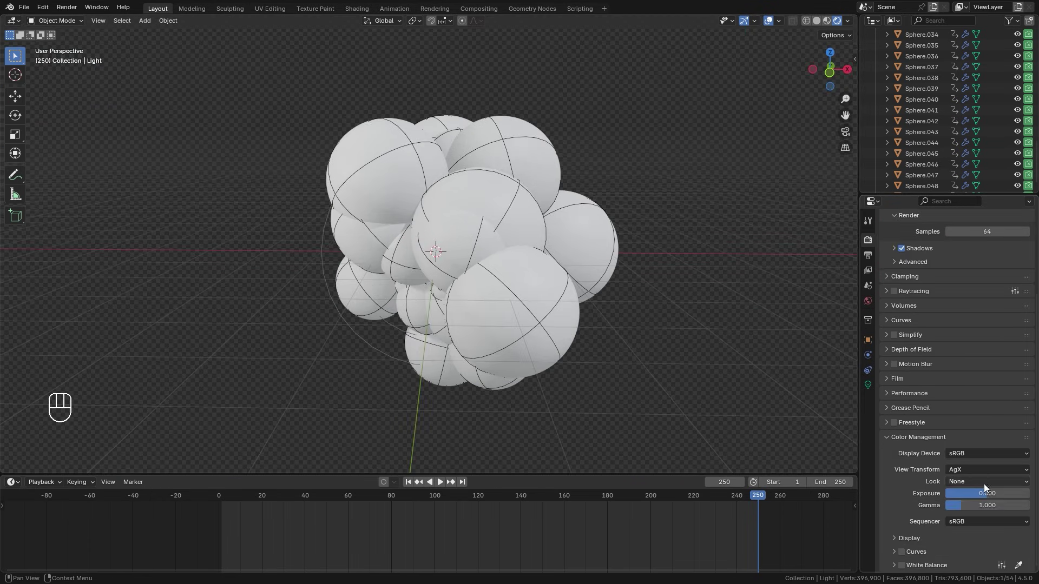
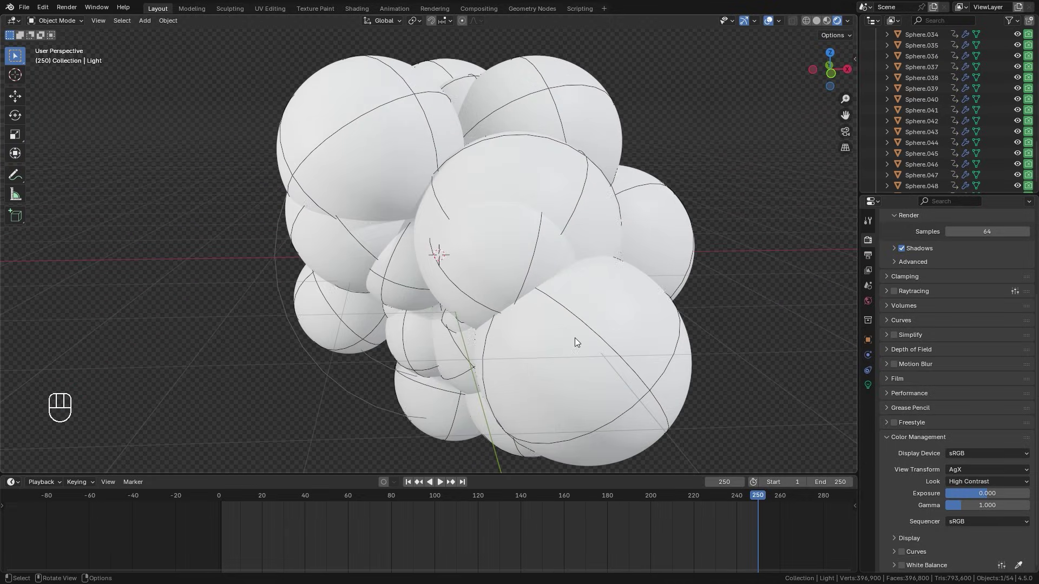
click(915, 368)
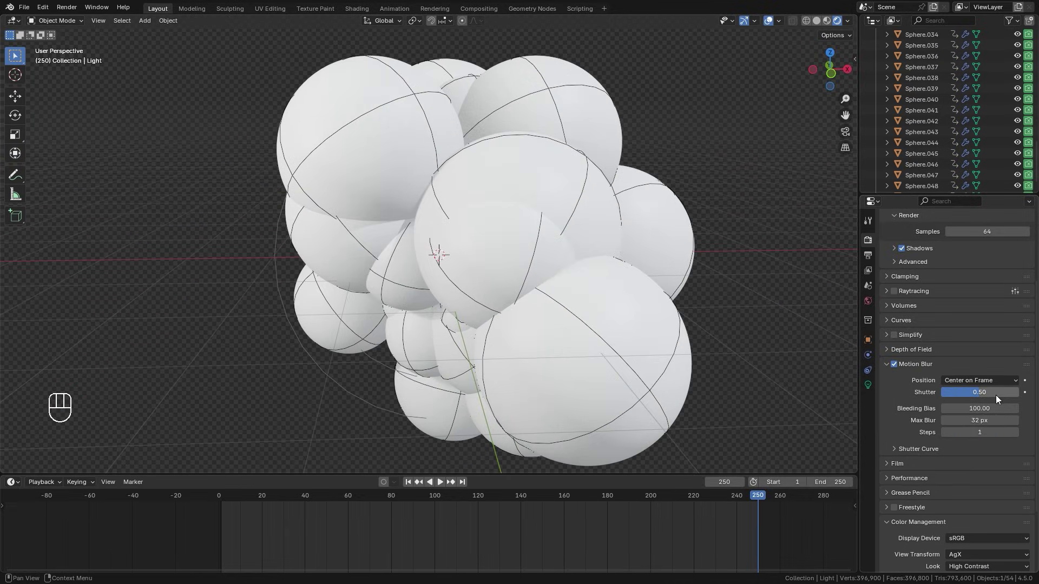
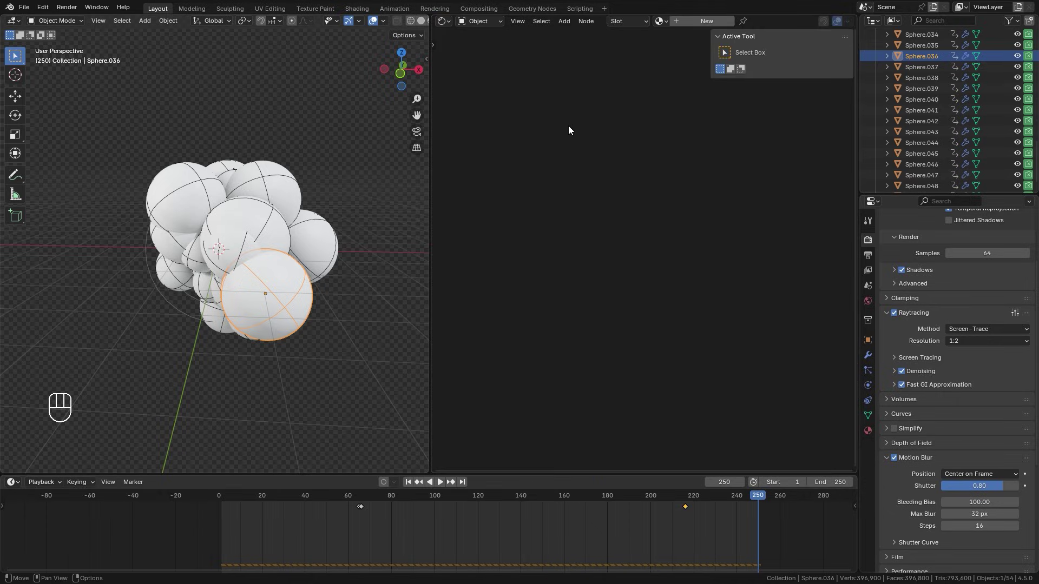
Wire Object Info's Random output through a new Color Ramp into the Principled BSDF Base Color.
key(n)
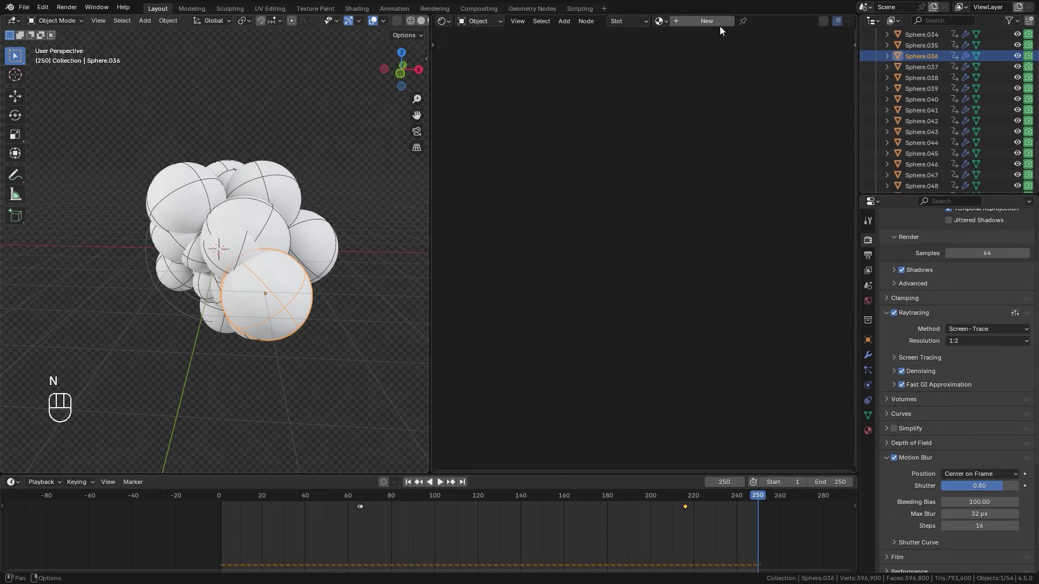
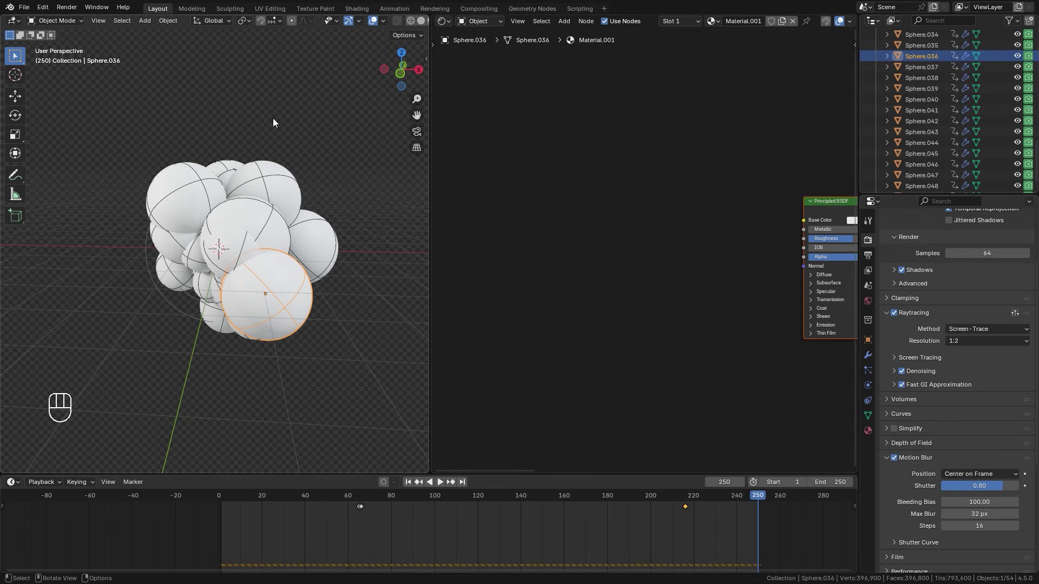
key(shift+a)
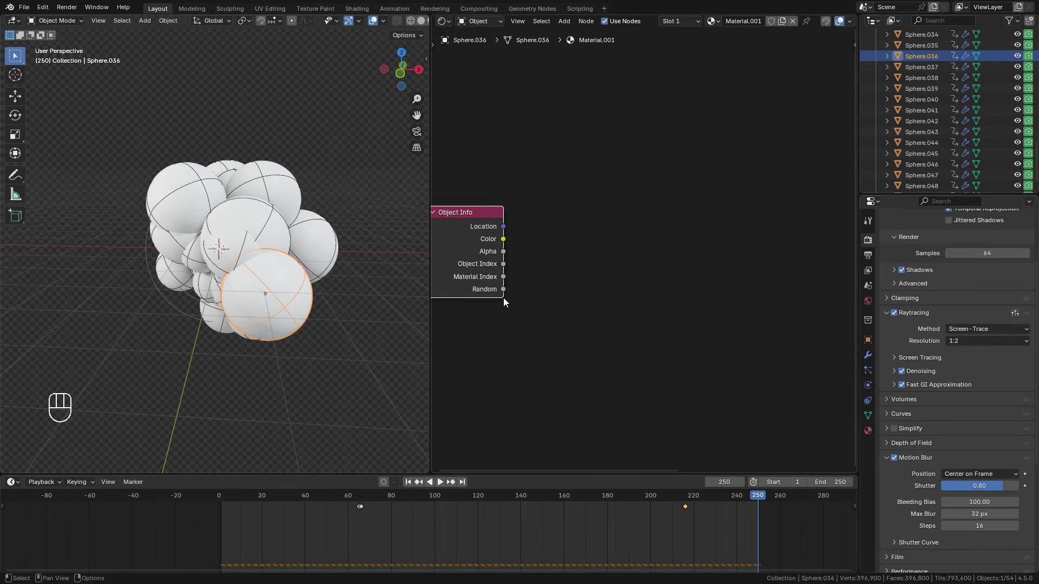
drag(567, 207, 560, 215)
key(shift+a)
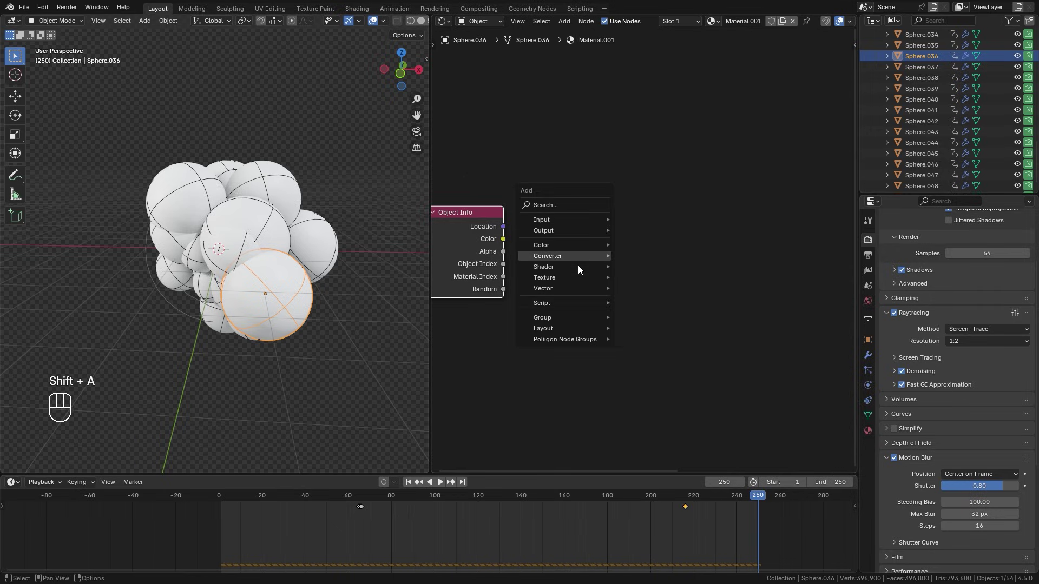
drag(537, 257, 590, 309)
drag(548, 236, 745, 199)
click(742, 199)
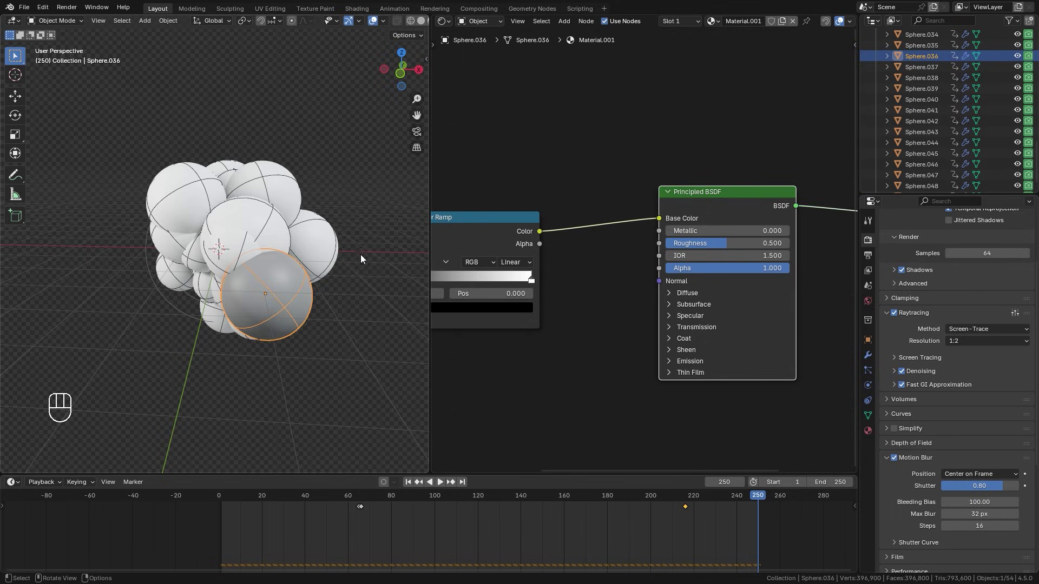
Select all spheres and link the new material to them with Ctrl+L.
key(z)
key(b)
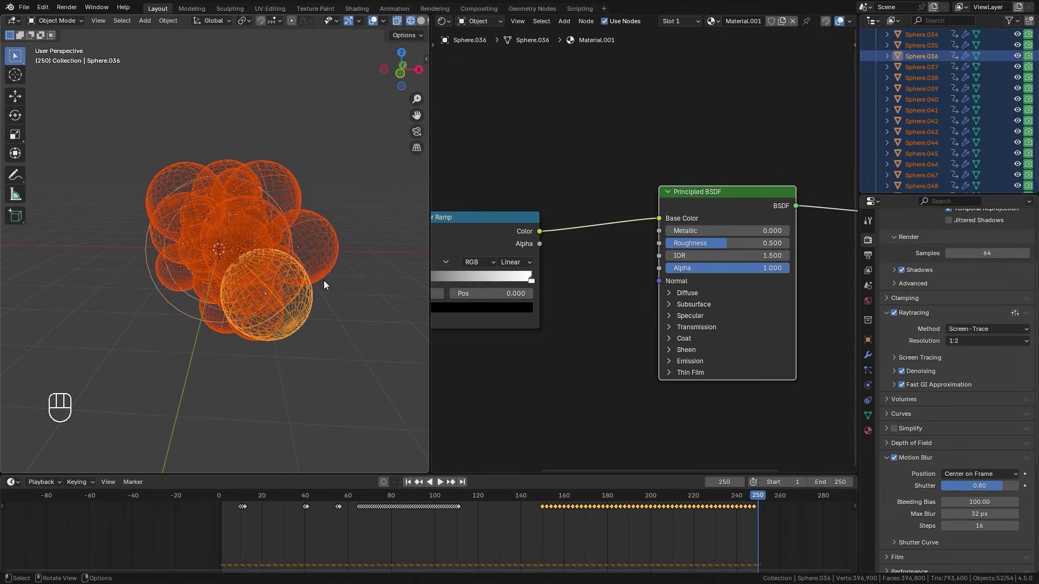
key(ctrl+l)
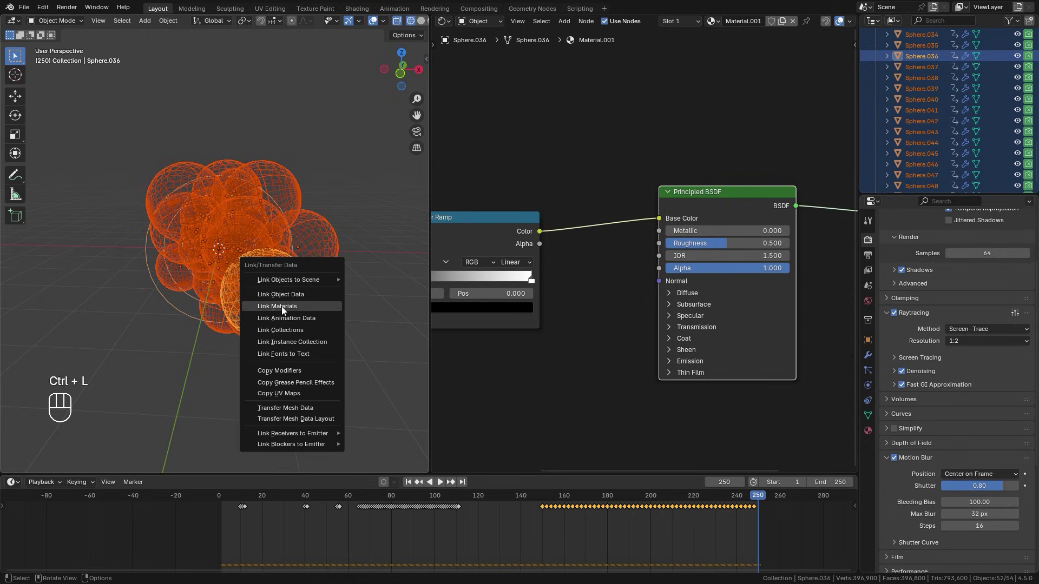
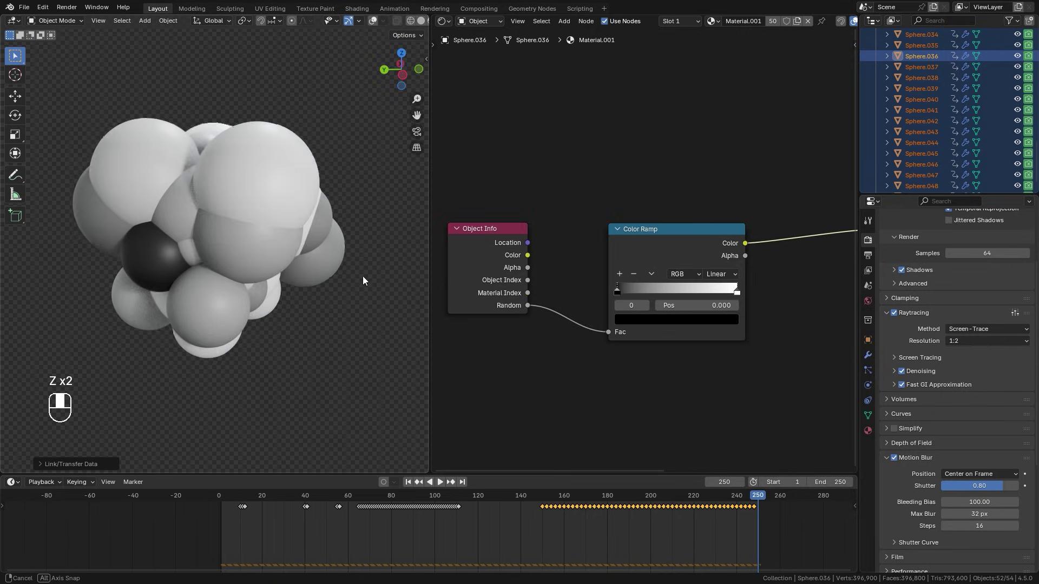
Set the ramp stops to cyan and orange with Constant interpolation for an abrupt switch.
drag(172, 241, 325, 203)
drag(189, 226, 284, 248)
drag(231, 239, 295, 250)
drag(253, 247, 286, 255)
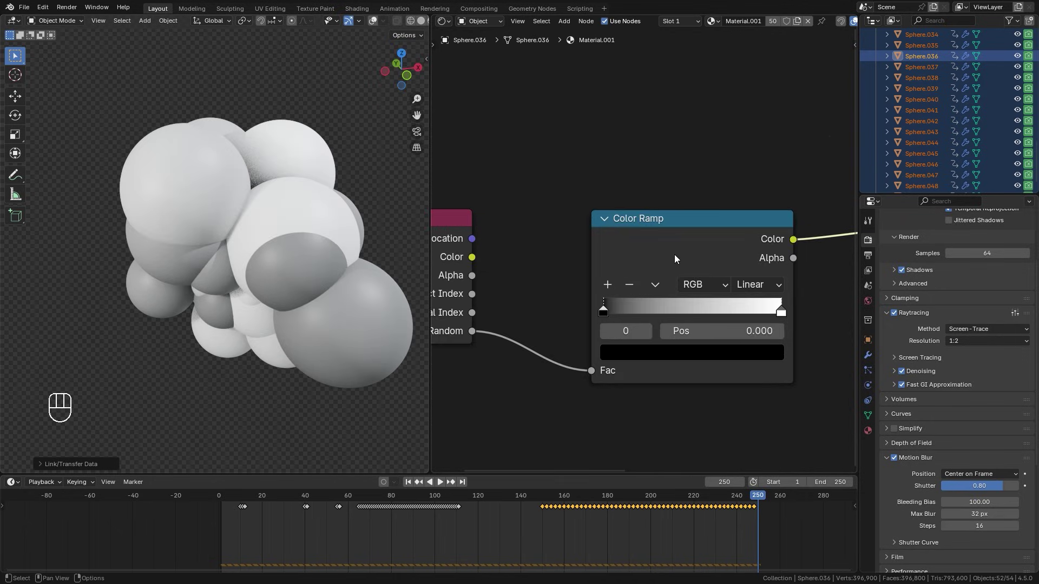
middle_click(639, 228)
click(504, 292)
click(647, 347)
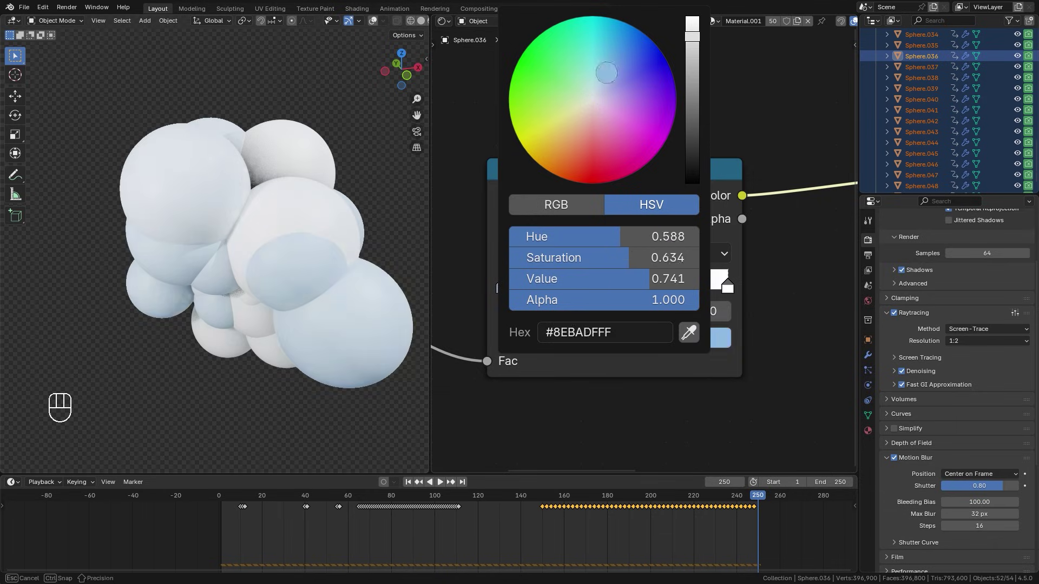
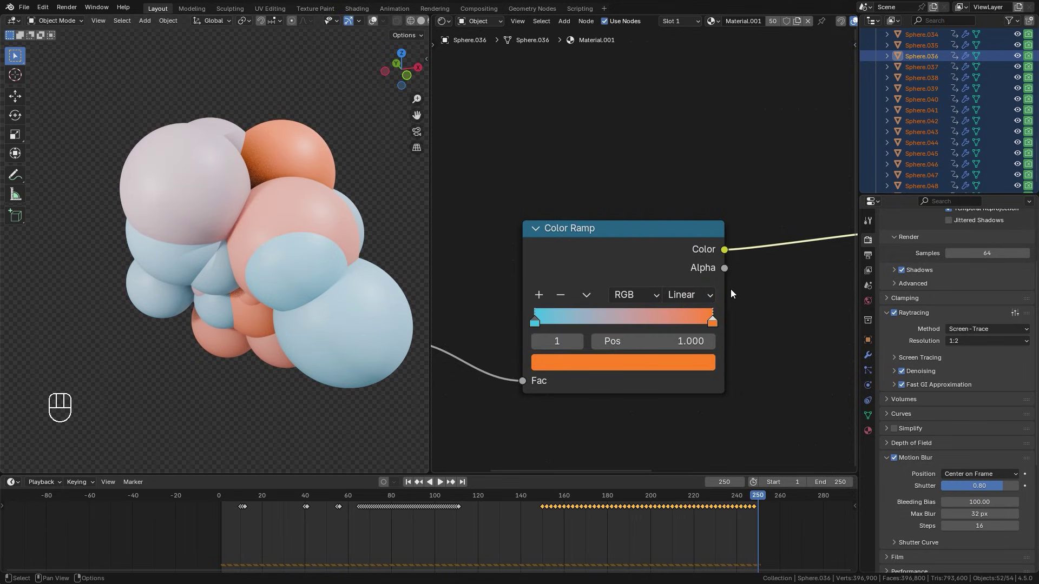
drag(693, 302, 522, 325)
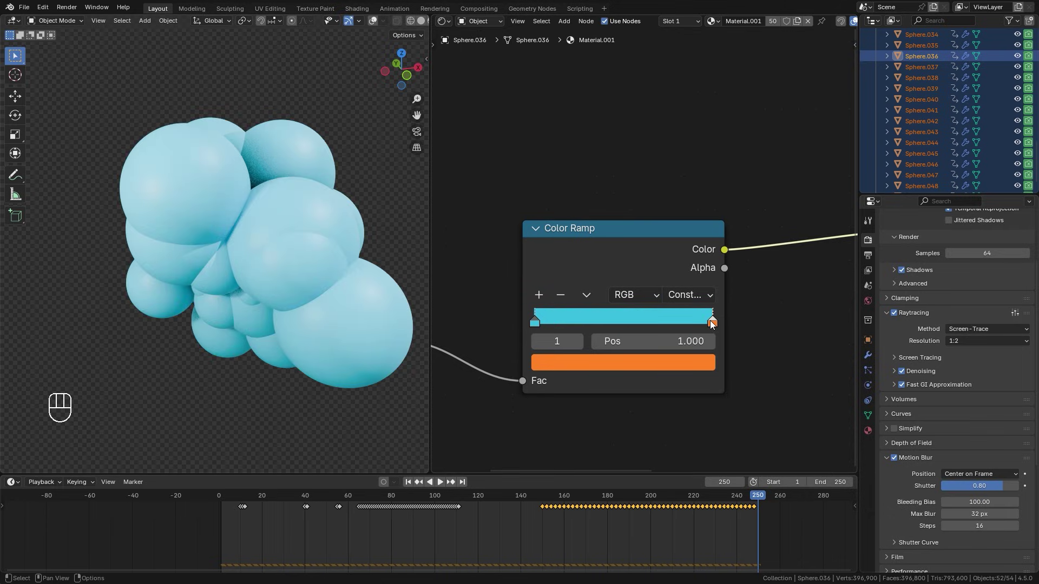
Slide the colour split to about 0.44 to balance cyan and orange spheres.
drag(712, 326, 625, 325)
drag(251, 298, 538, 314)
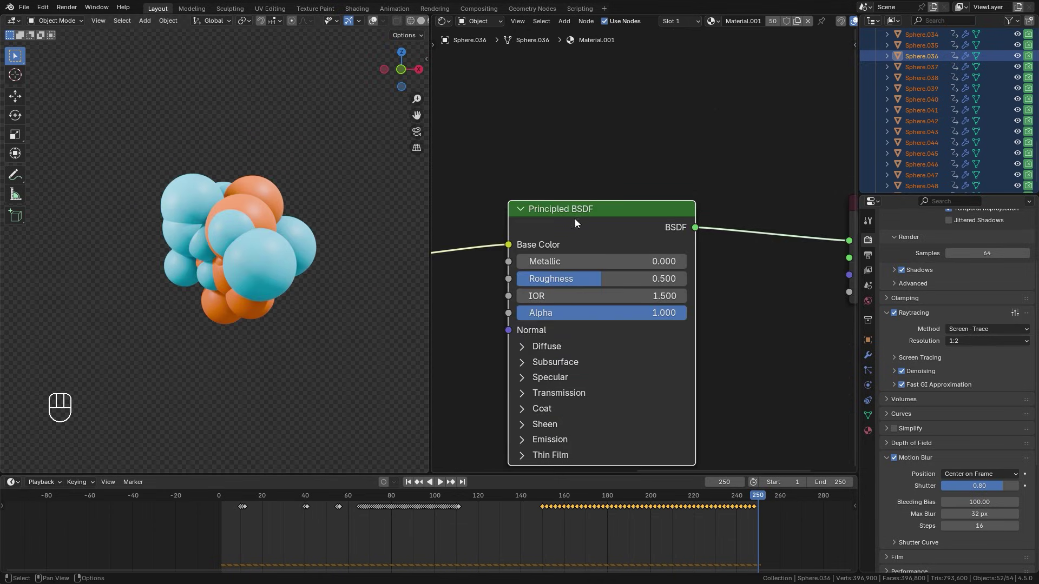
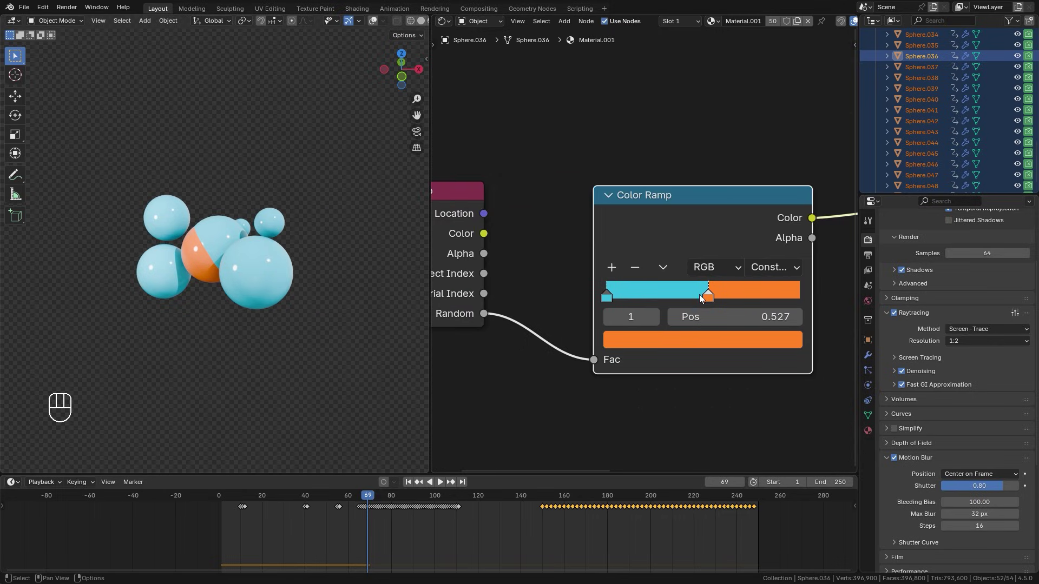
drag(707, 299, 395, 371)
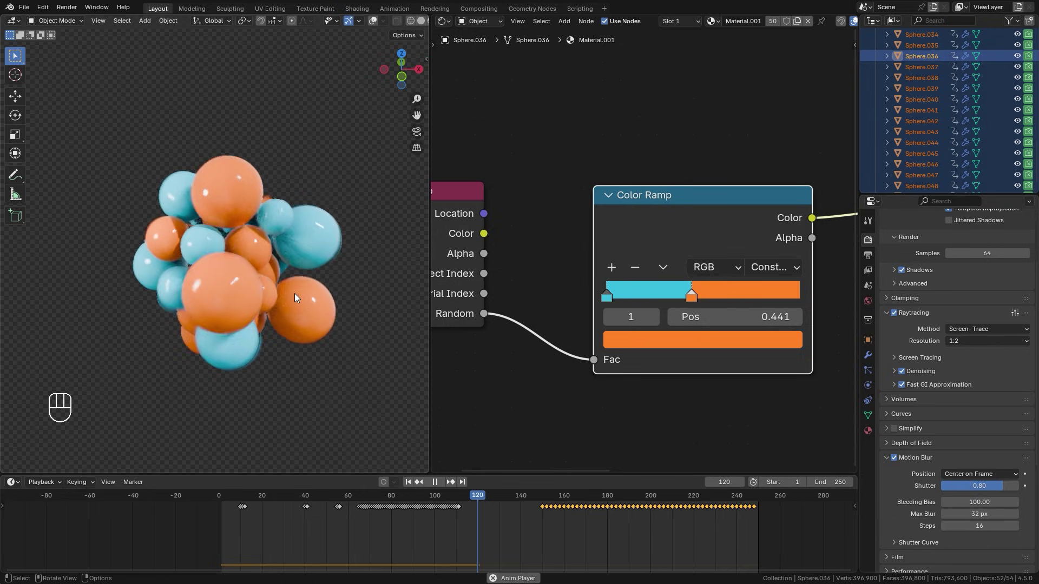
drag(261, 278, 437, 295)
Stop playback, view from front and align the camera to frame the sphere cluster tightly.
key(z)
key(space)
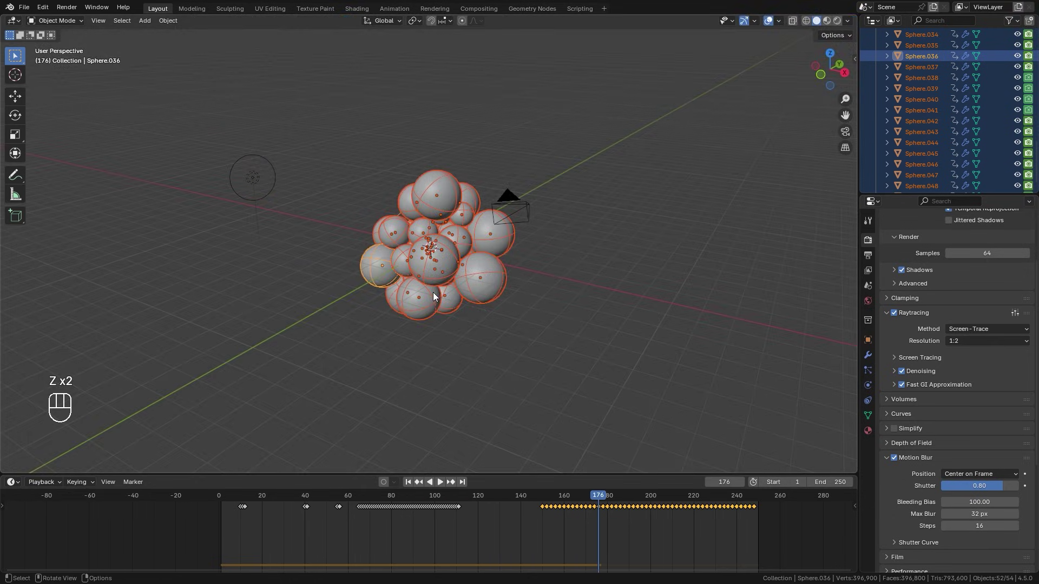
key(KP_1)
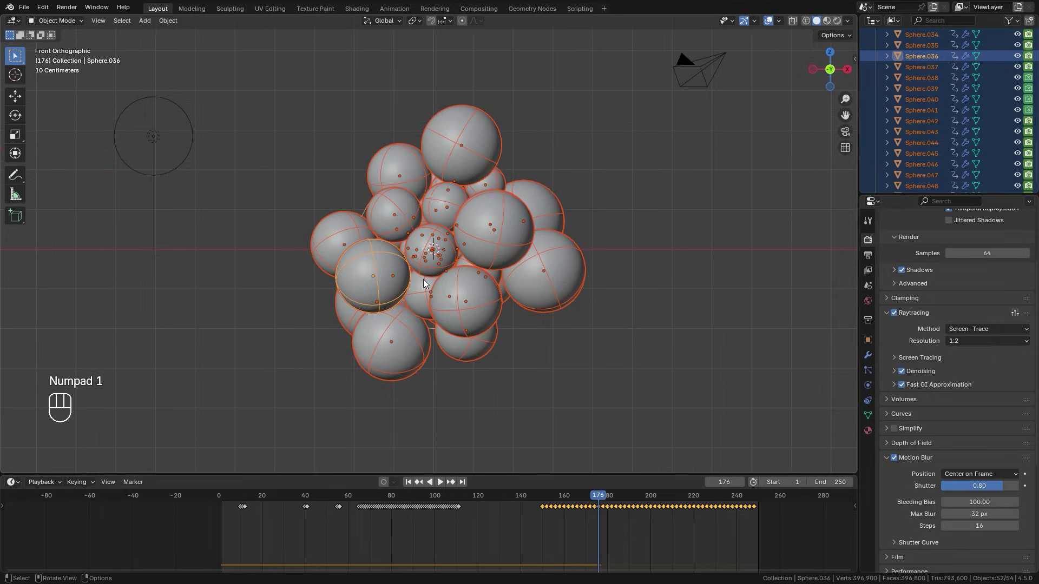
key(ctrl+alt+KP_0)
key(g)
key(g)
key(g)
key(g)
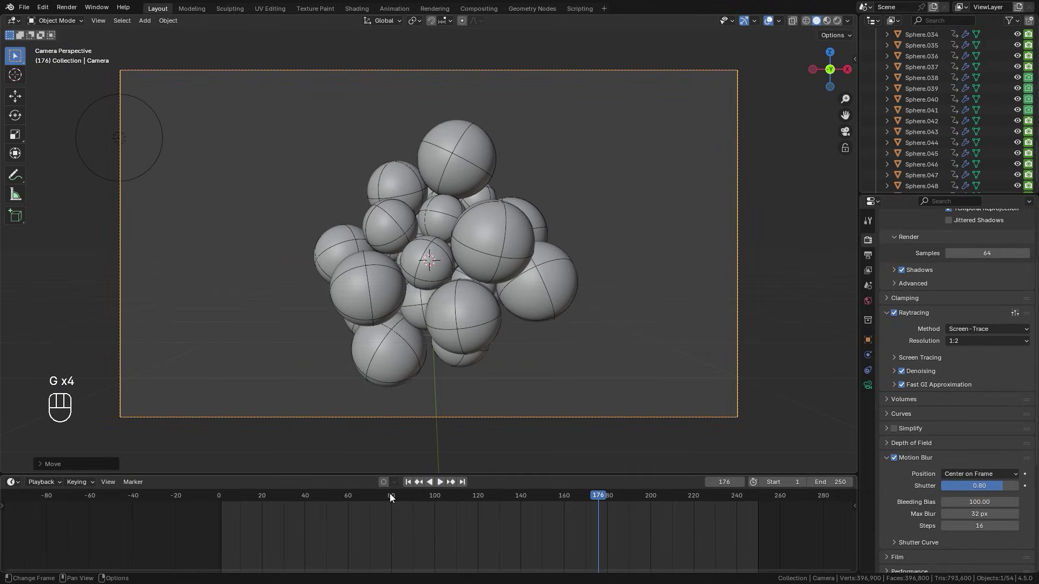
Return to frame 23 and show the Scene properties with Rigid Body World settings.
key(space)
key(space)
key(z)
click(508, 273)
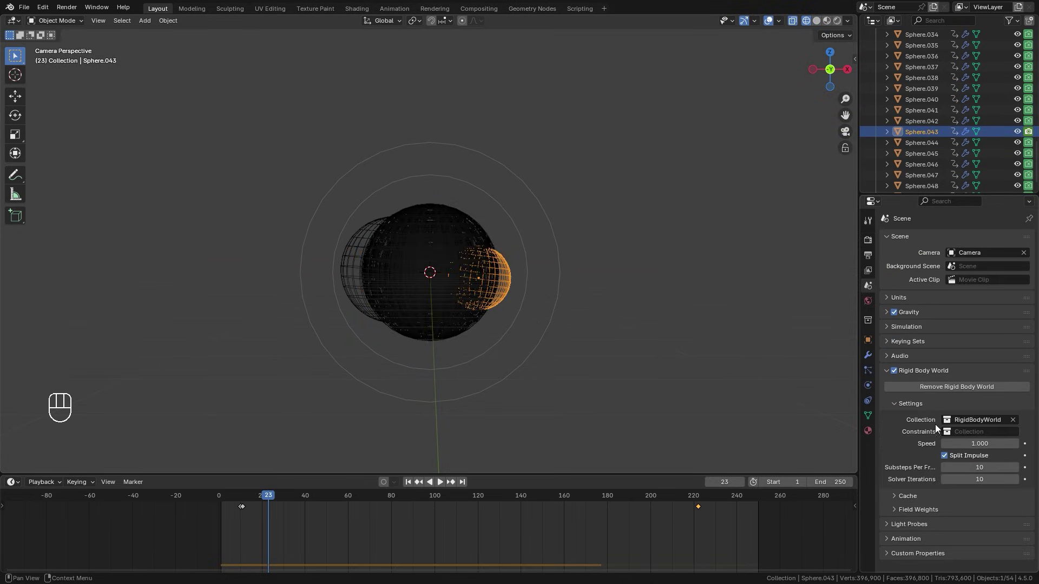
Bake the Rigid Body World cache for frames 1–250 and start the render.
click(926, 498)
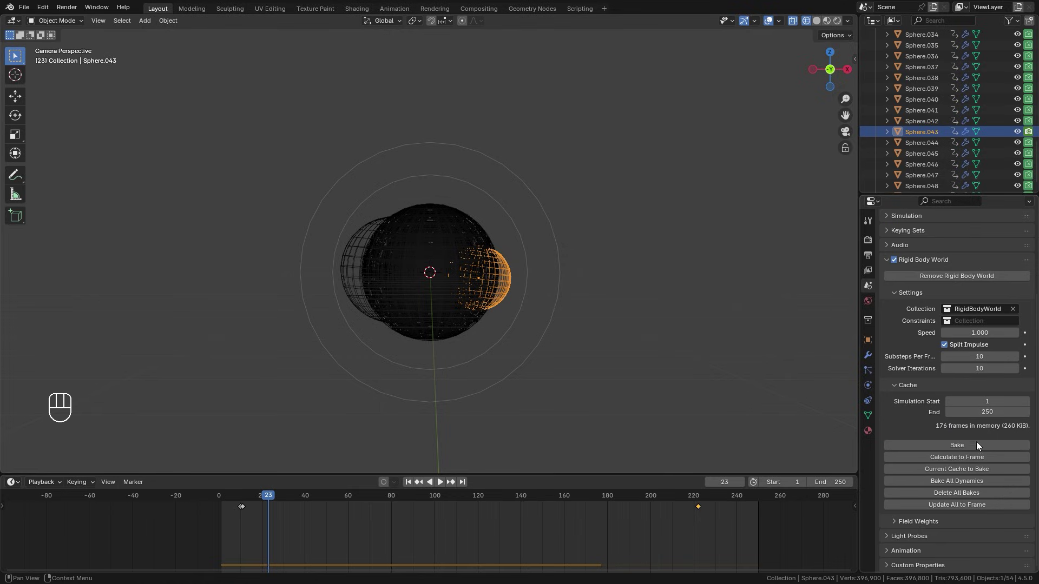
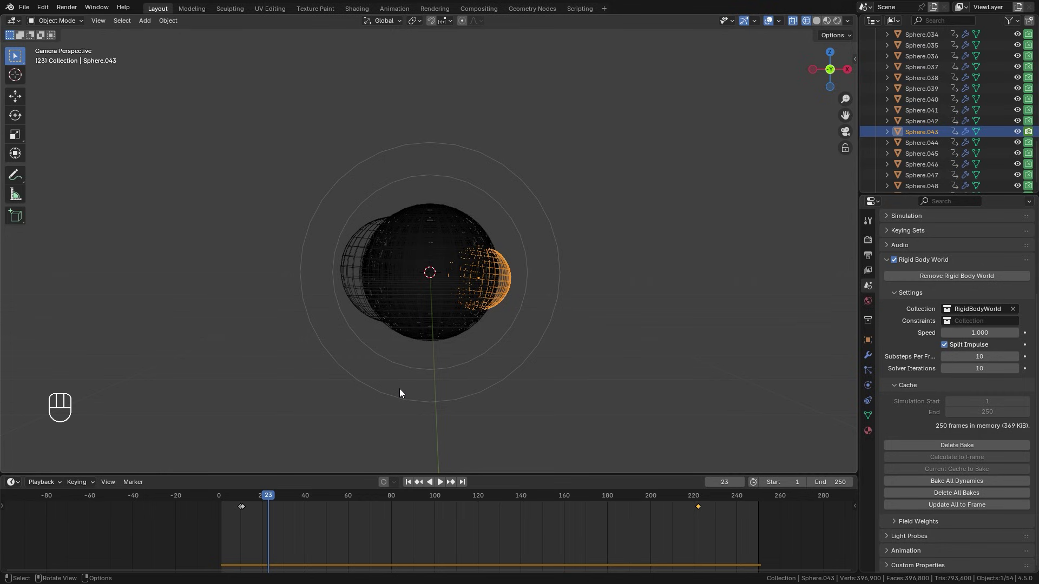
drag(323, 502, 391, 507)
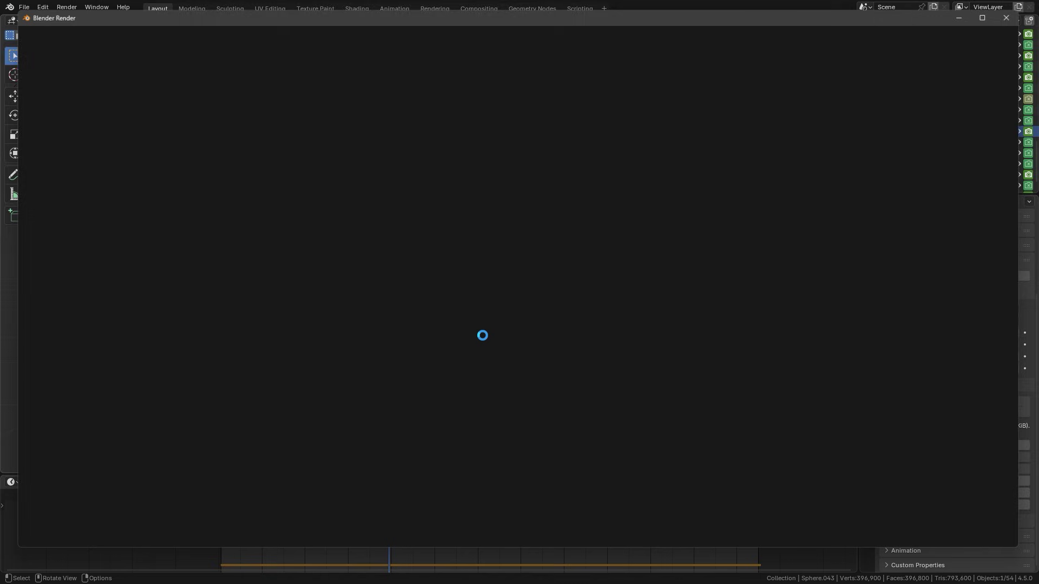